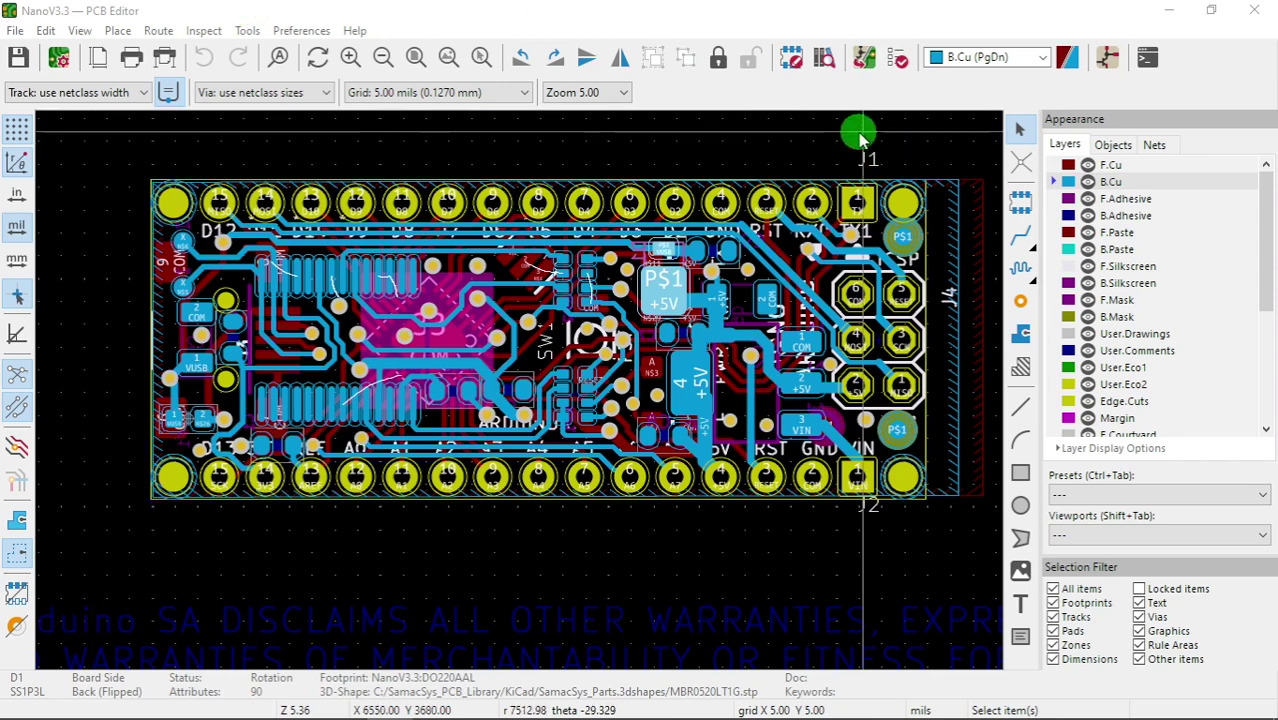
# - Browse the Tools and Place menus and launch the 3D Viewer on the NanoV3.3 board with Alt+3
pyautogui.moveTo(82, 39); pyautogui.dragTo(125, 136)
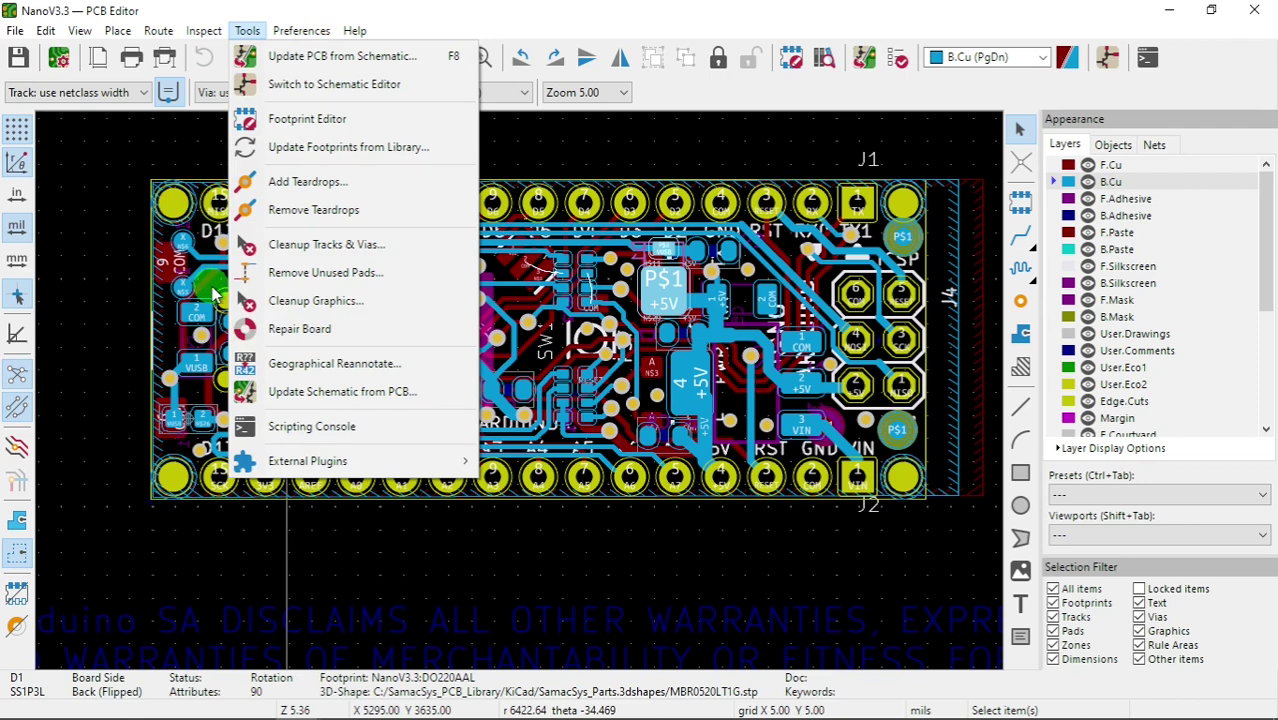
pyautogui.click(217, 292)
pyautogui.press('alt+3')
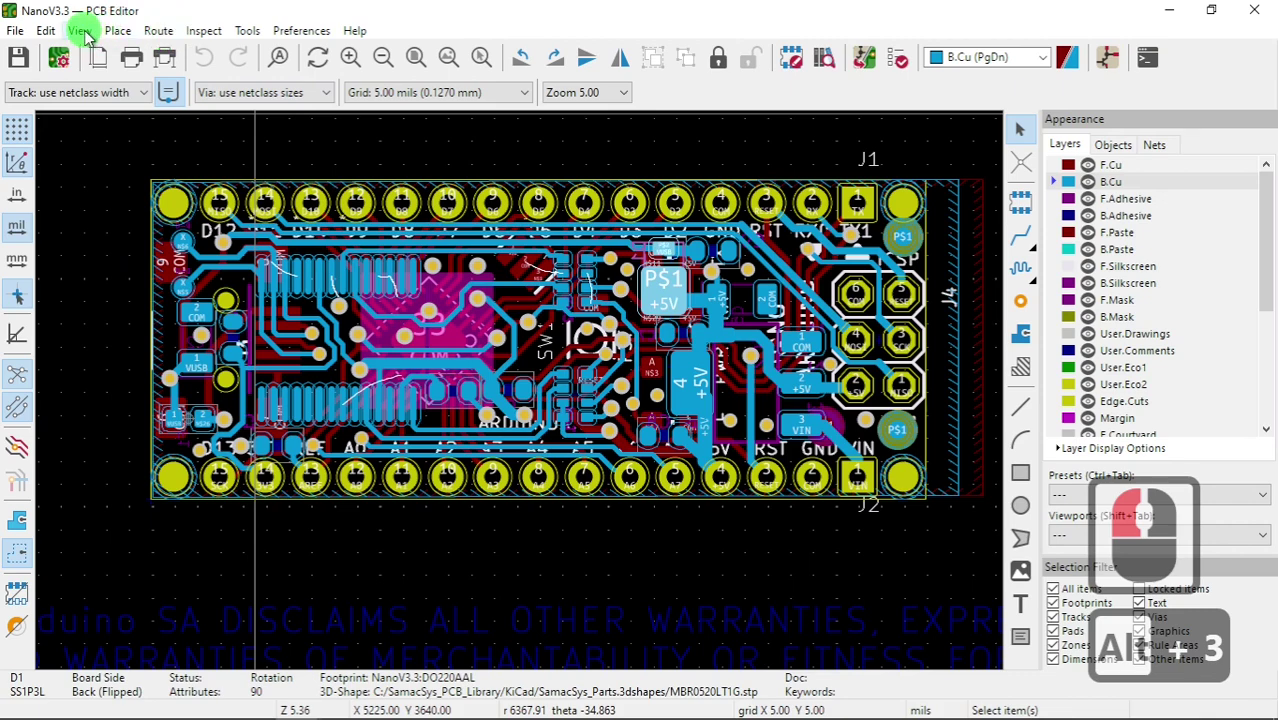
pyautogui.click(89, 37)
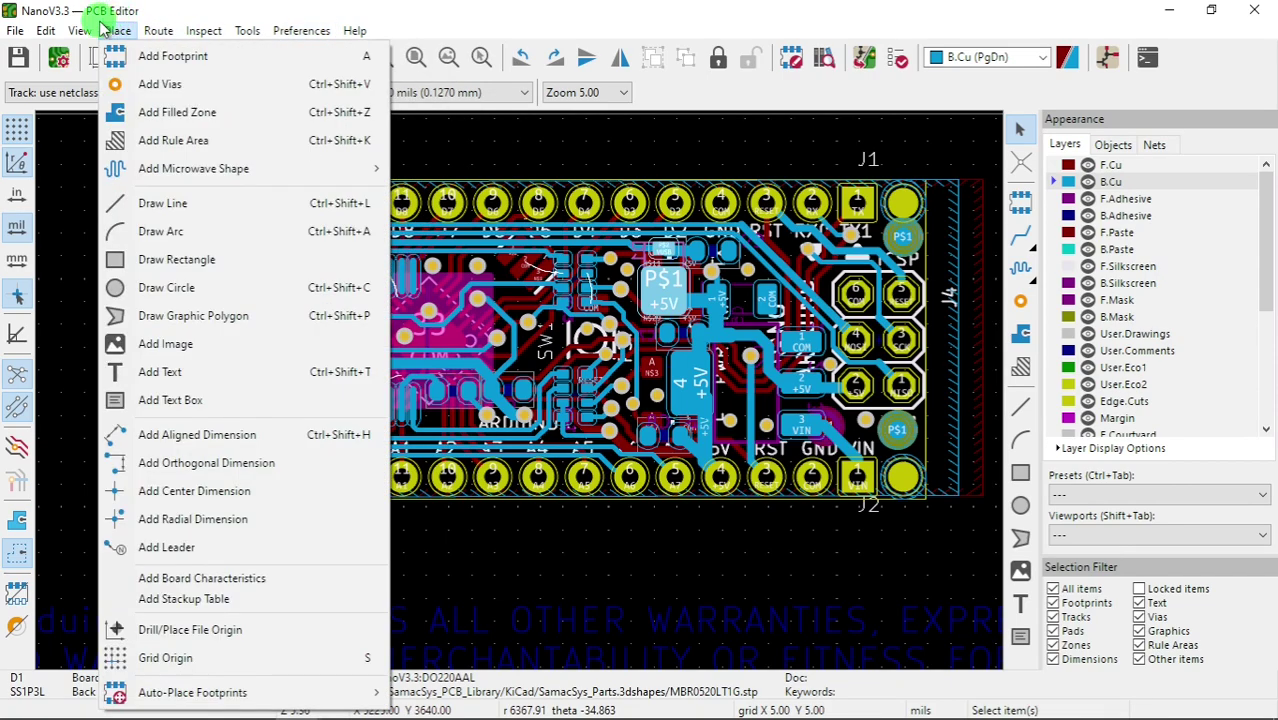
# - Highlight the ATmega chip IC3 on the 3D board, zoom in on its model, then return to the PCB Editor menus
pyautogui.click(125, 129)
pyautogui.middleClick(612, 504)
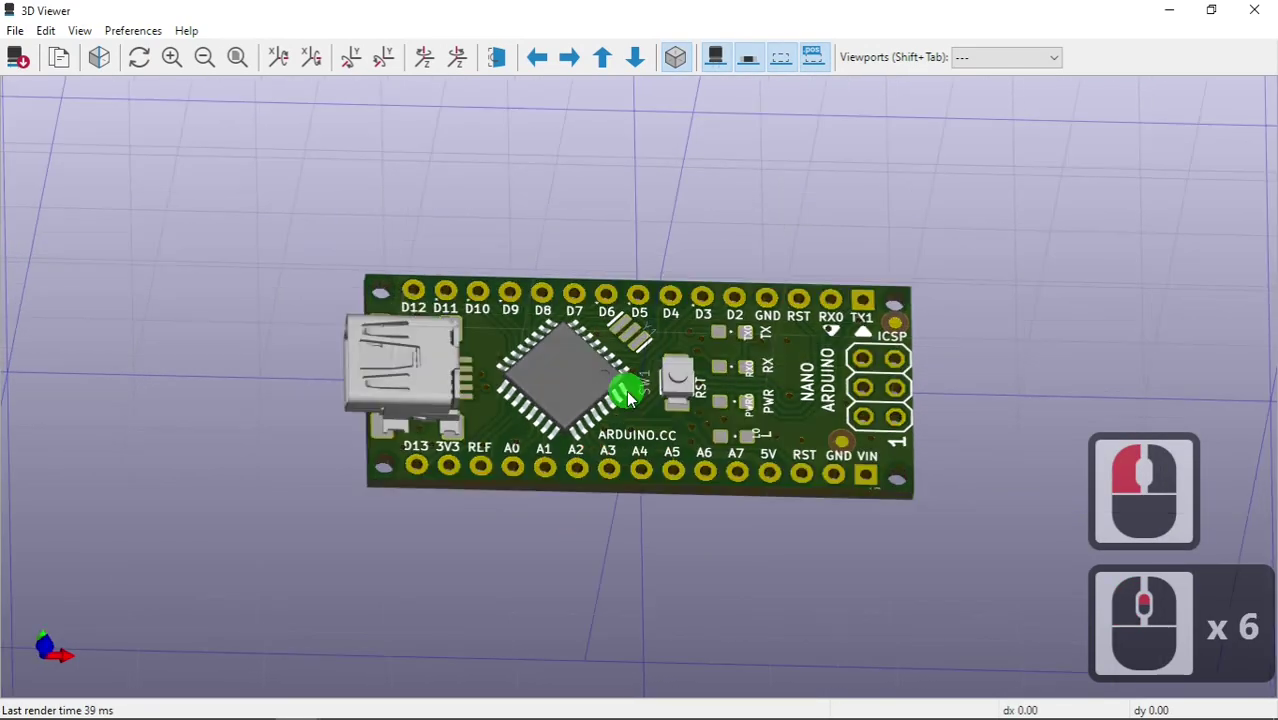
pyautogui.click(698, 412)
pyautogui.middleClick(700, 423)
pyautogui.middleClick(713, 442)
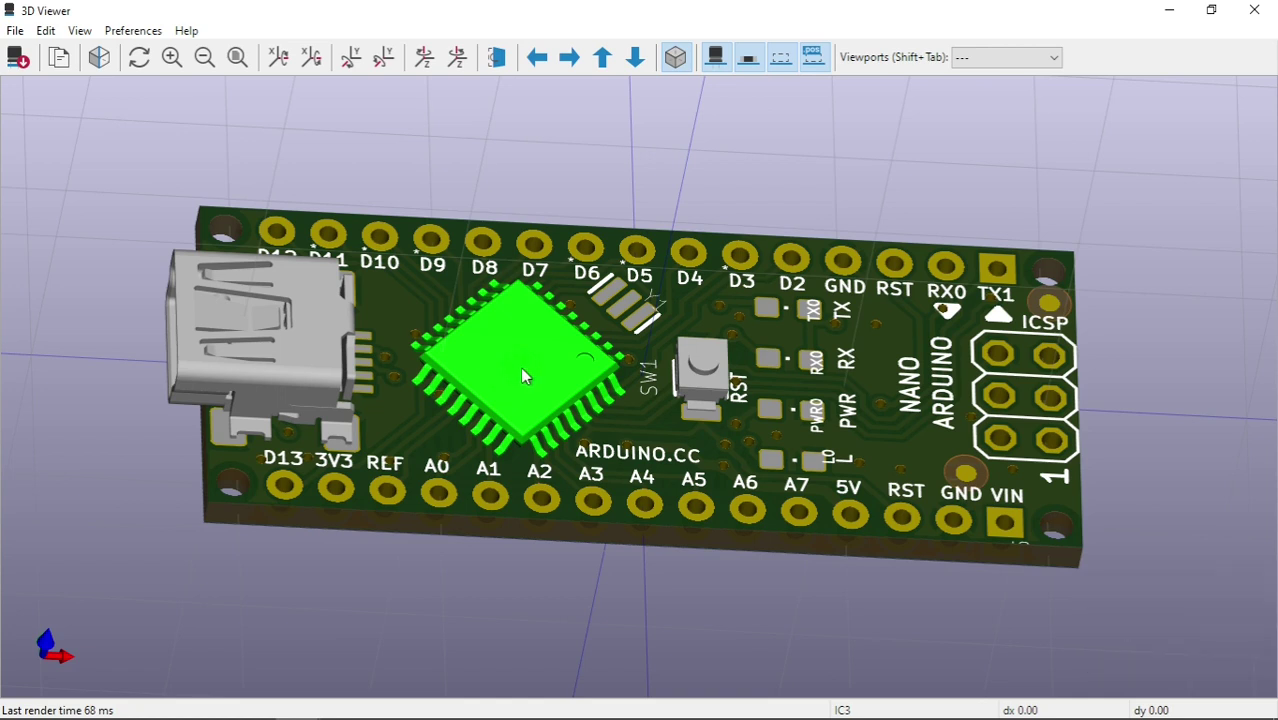
pyautogui.moveTo(76, 36); pyautogui.dragTo(125, 112)
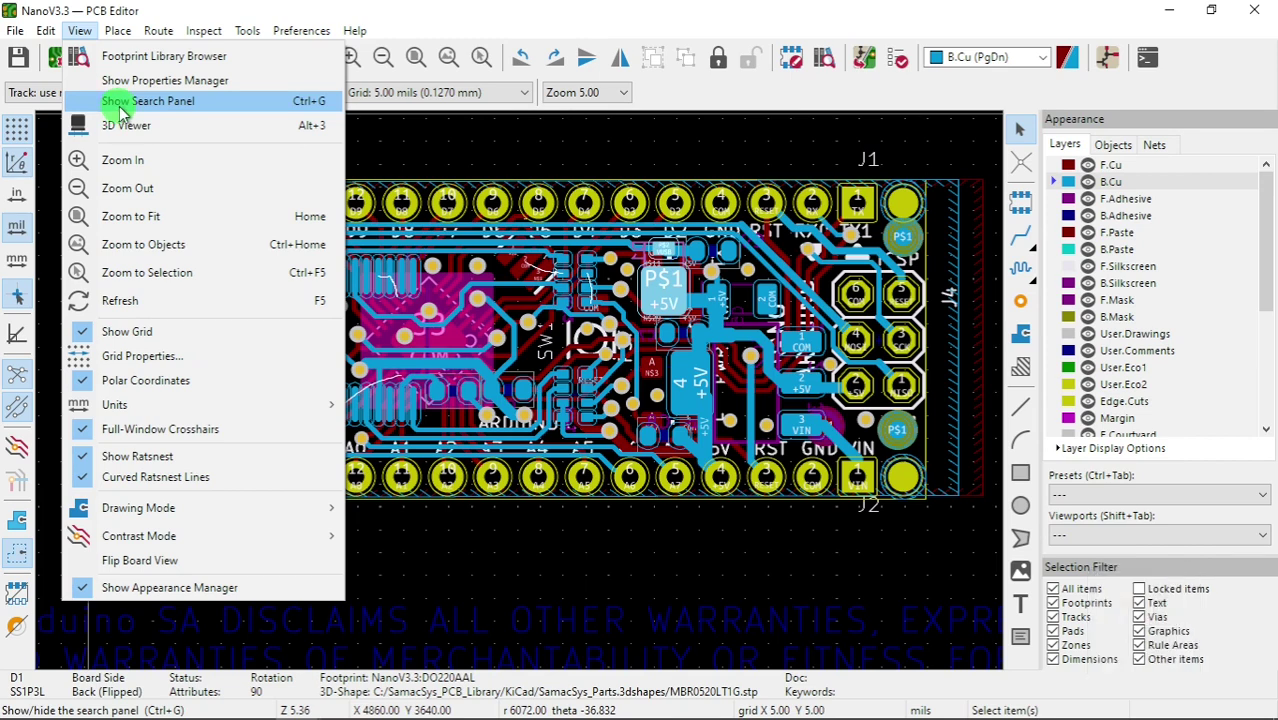
# - Find IC3 via the footprint search panel and bring up its Footprint Properties dialog
pyautogui.moveTo(125, 112); pyautogui.dragTo(59, 566)
pyautogui.click(58, 568)
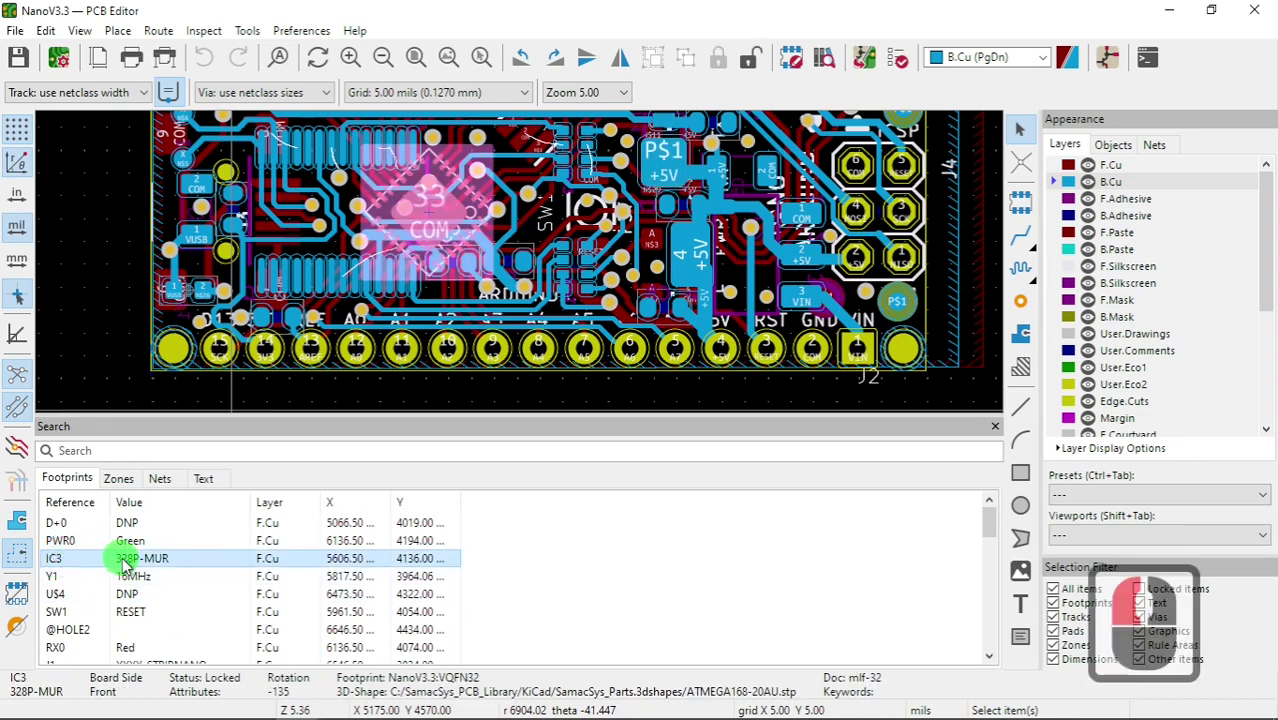
pyautogui.rightClick(440, 224)
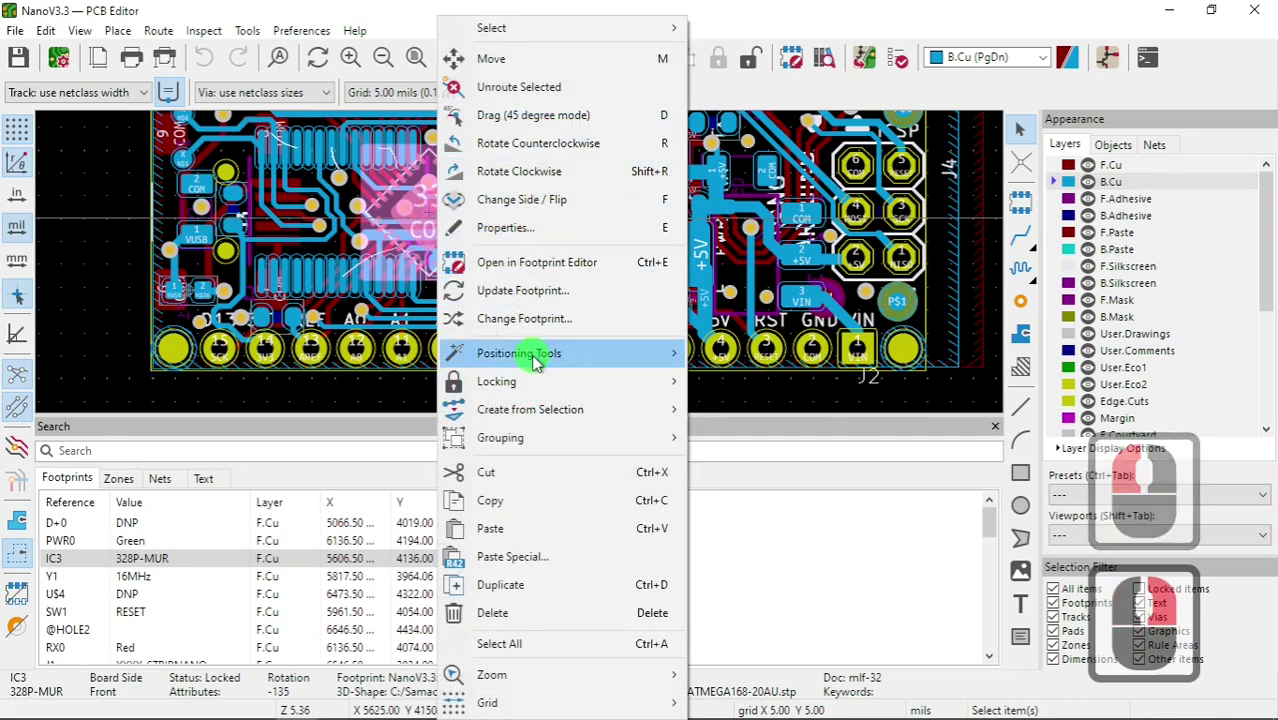
pyautogui.click(556, 238)
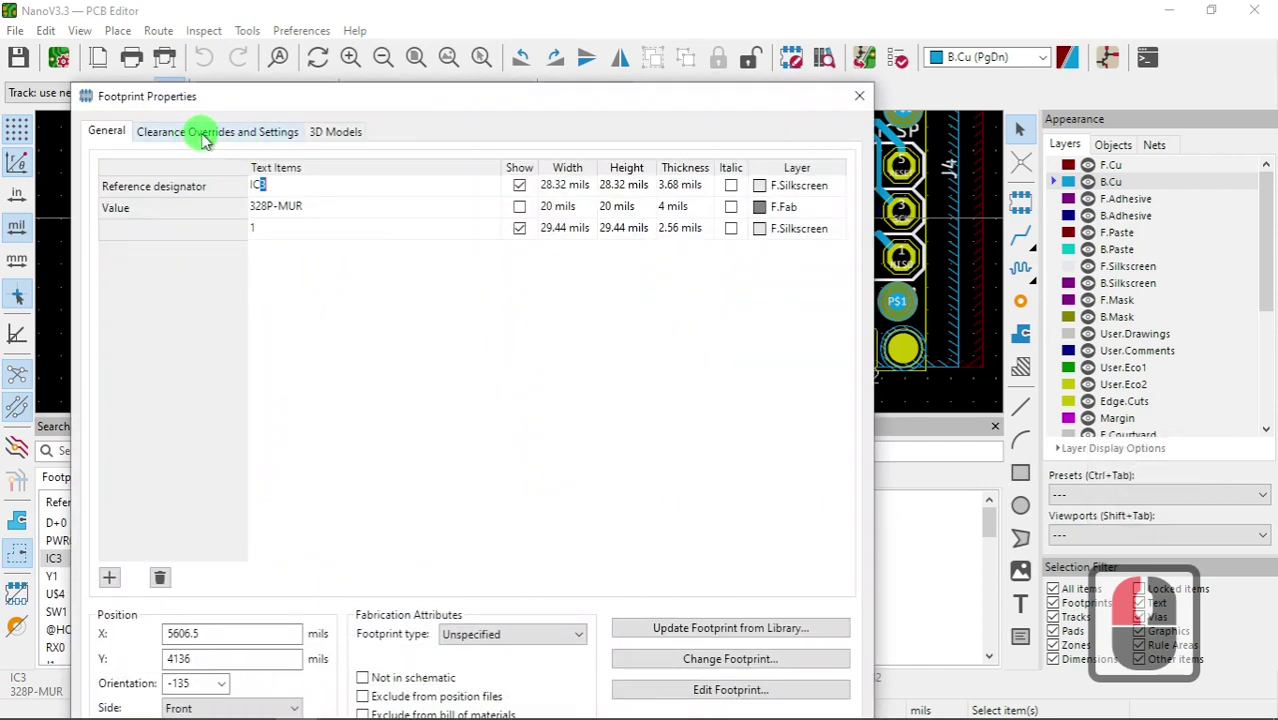
# - Look through the clearance and other tabs of IC3's properties, ending on the 3D Models settings
pyautogui.click(208, 144)
pyautogui.click(344, 140)
pyautogui.click(255, 158)
pyautogui.click(116, 149)
pyautogui.click(338, 142)
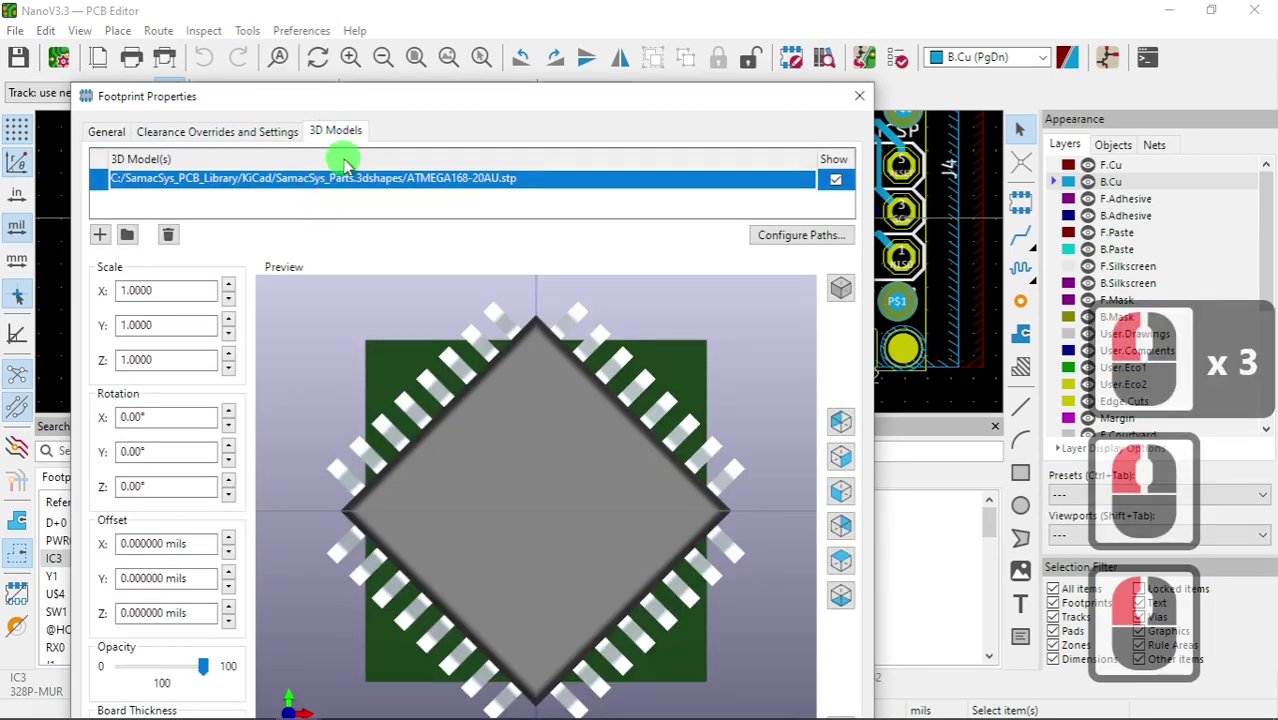
# - Delete the ATMEGA168-20AU.stp model from IC3, leaving the bare footprint in the preview
pyautogui.middleClick(486, 492)
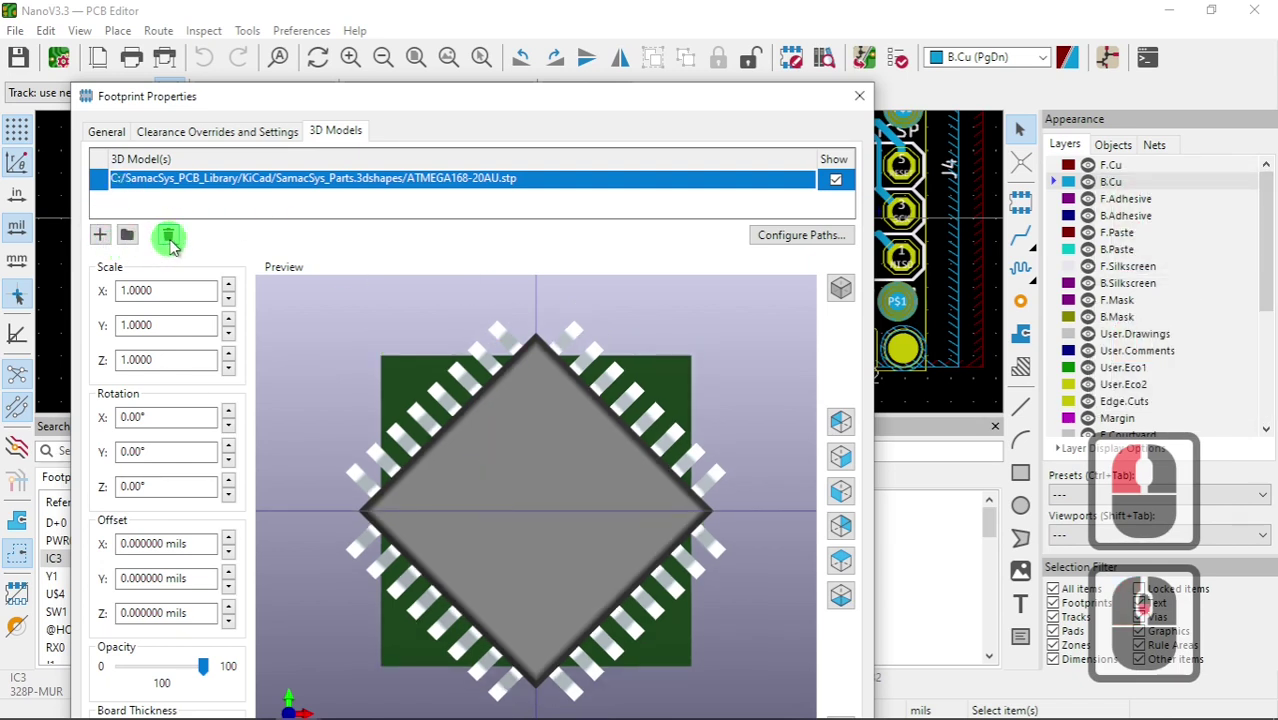
pyautogui.click(175, 244)
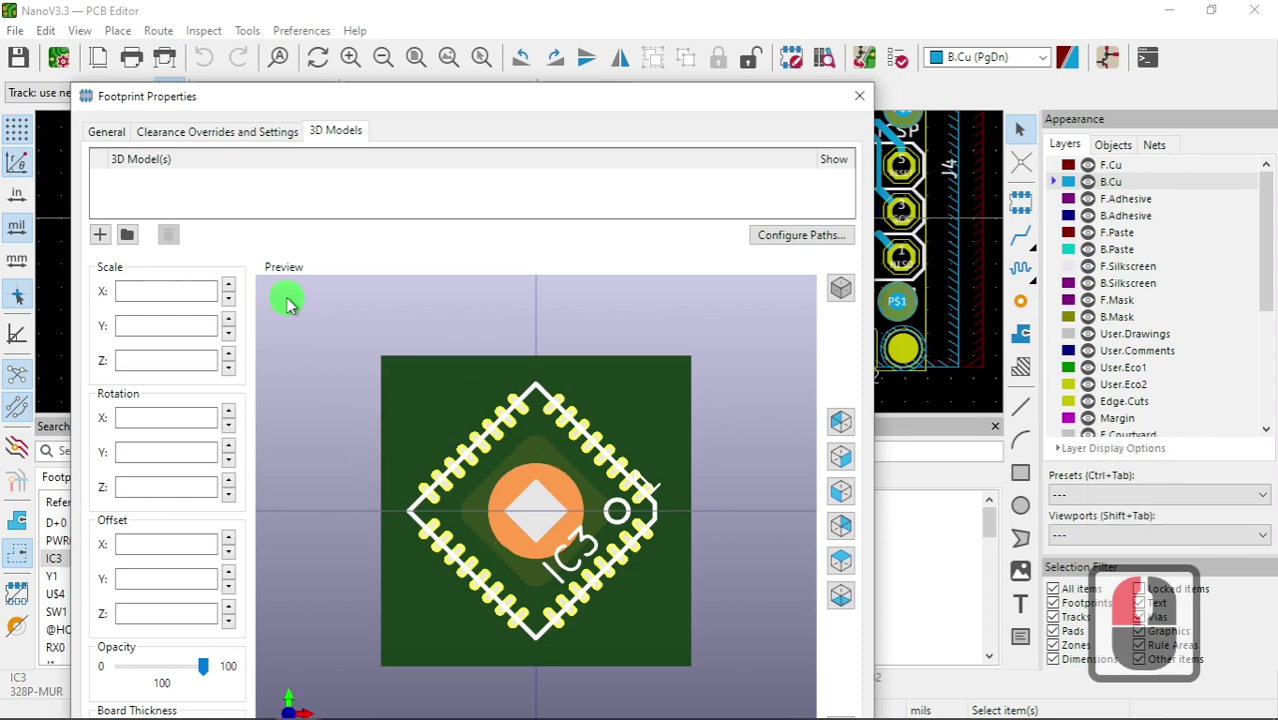
pyautogui.moveTo(246, 263); pyautogui.dragTo(274, 278)
pyautogui.moveTo(519, 66); pyautogui.dragTo(135, 170)
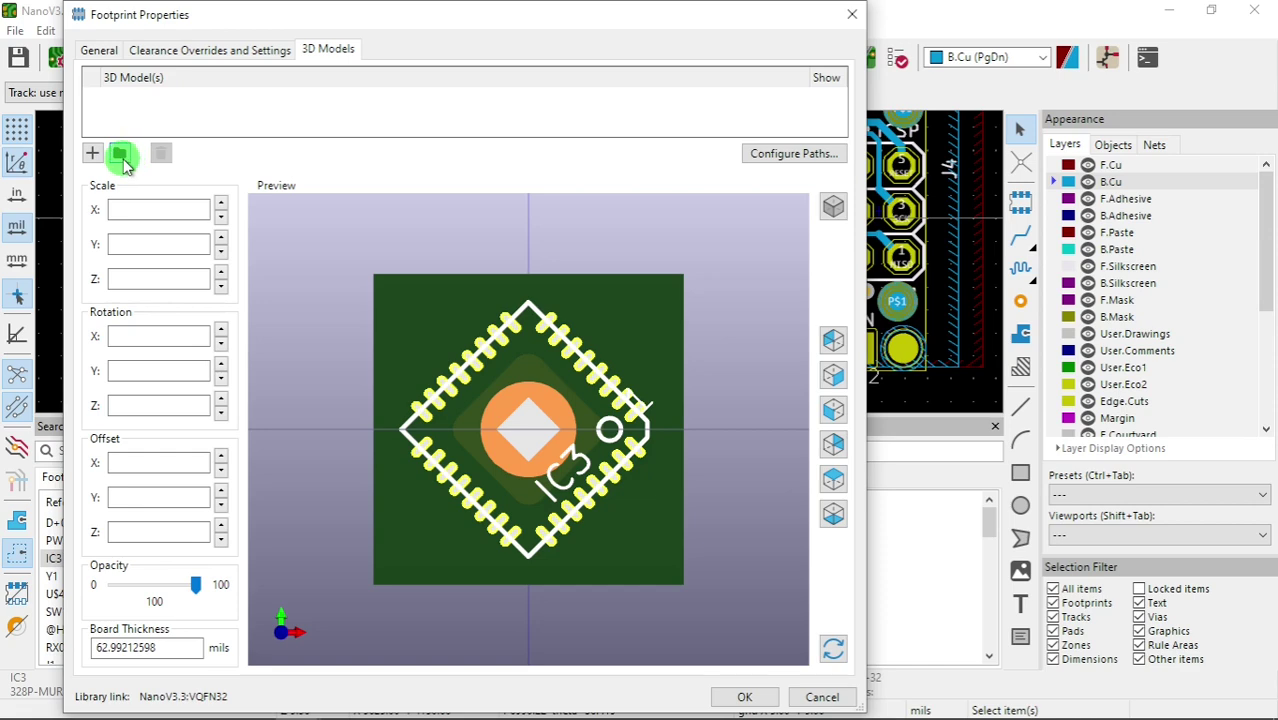
# - Browse the Select 3D Model tree and file dialog without choosing a model, cancel, and turn to the J2 header footprint
pyautogui.click(129, 169)
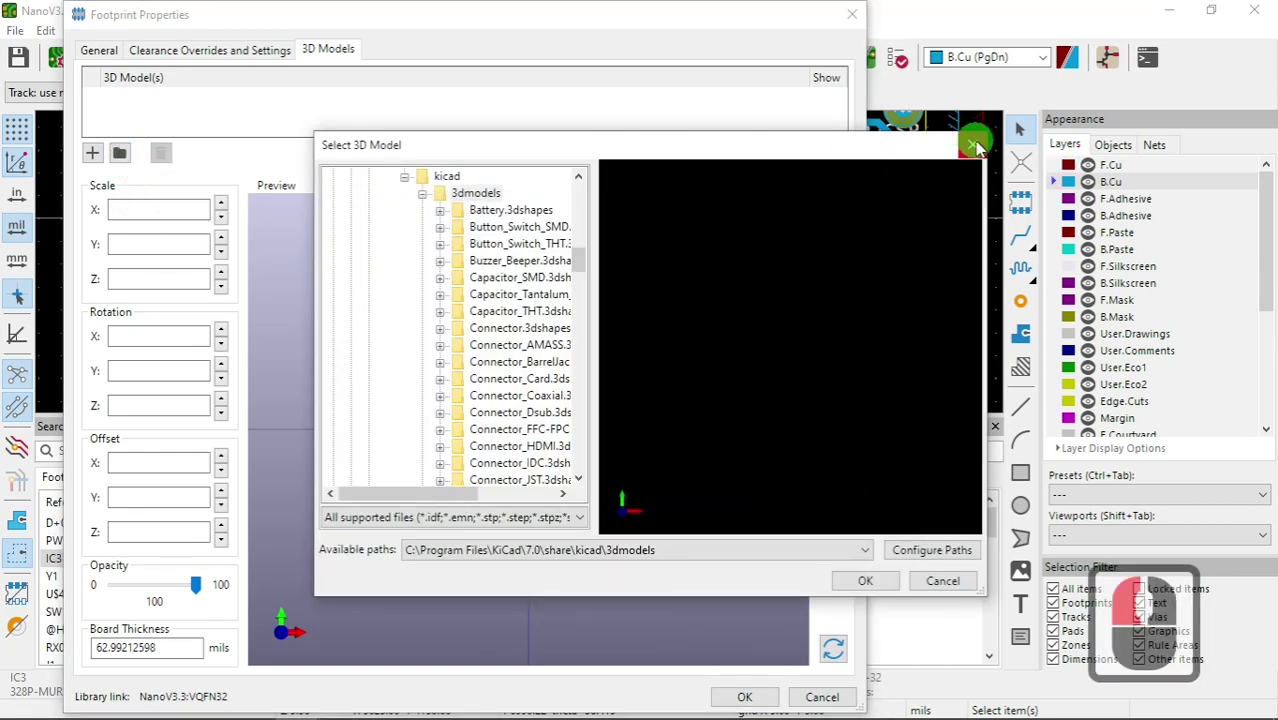
pyautogui.click(95, 166)
pyautogui.click(808, 112)
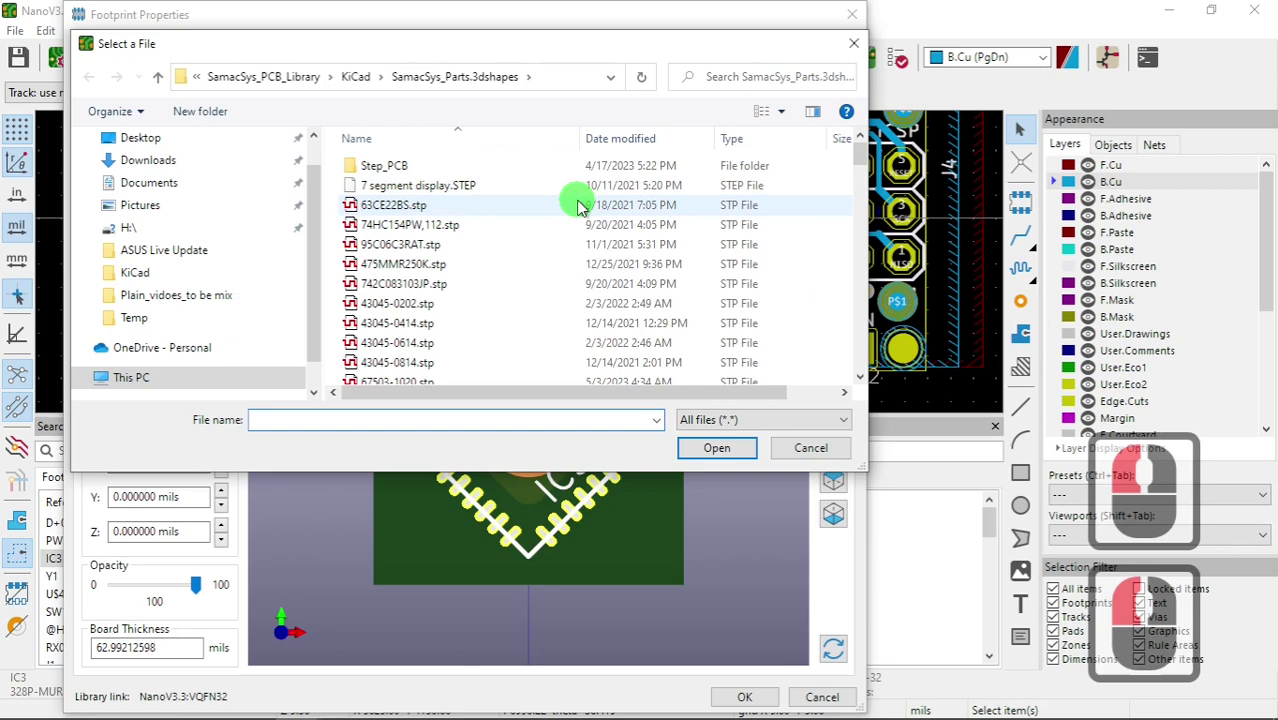
pyautogui.click(123, 159)
pyautogui.click(129, 162)
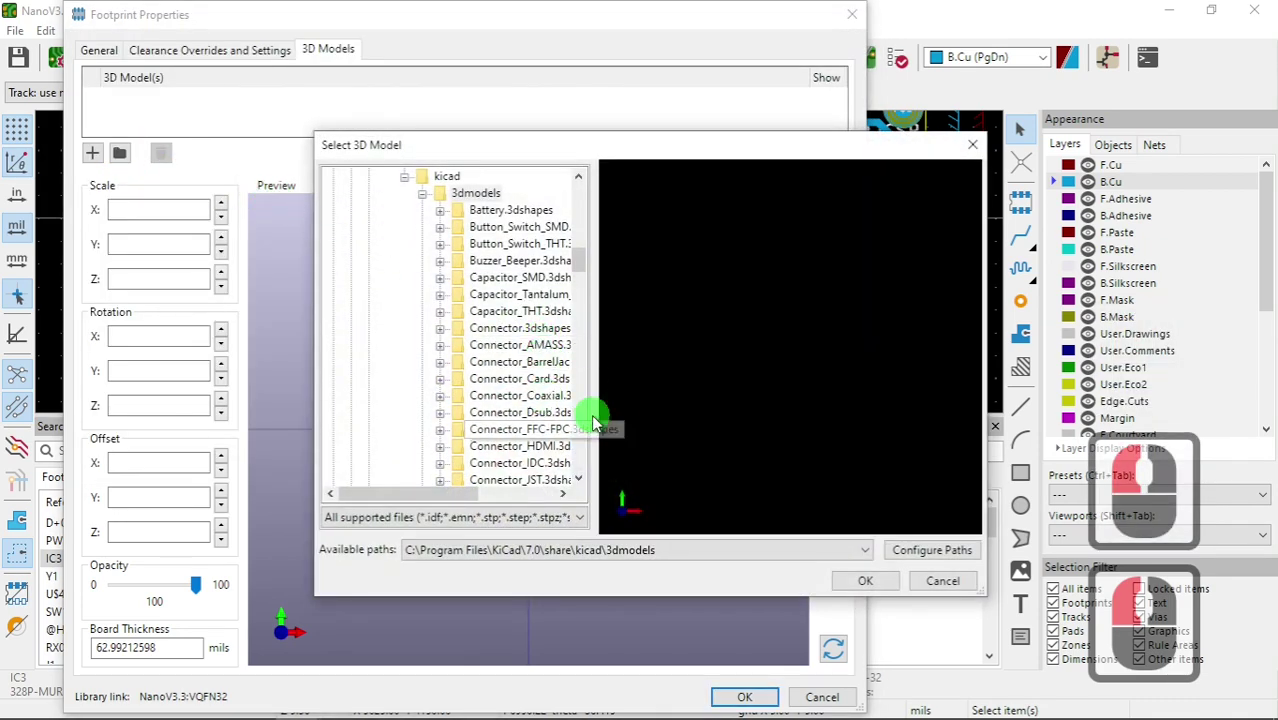
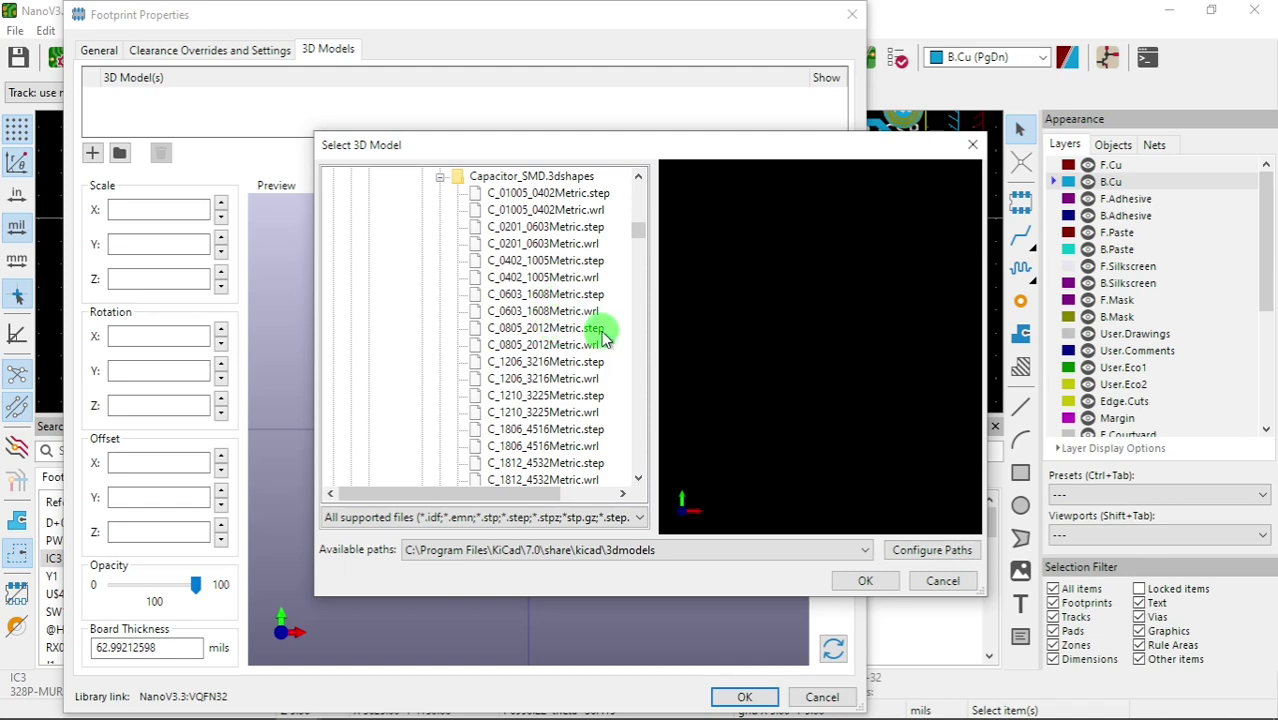
pyautogui.middleClick(610, 356)
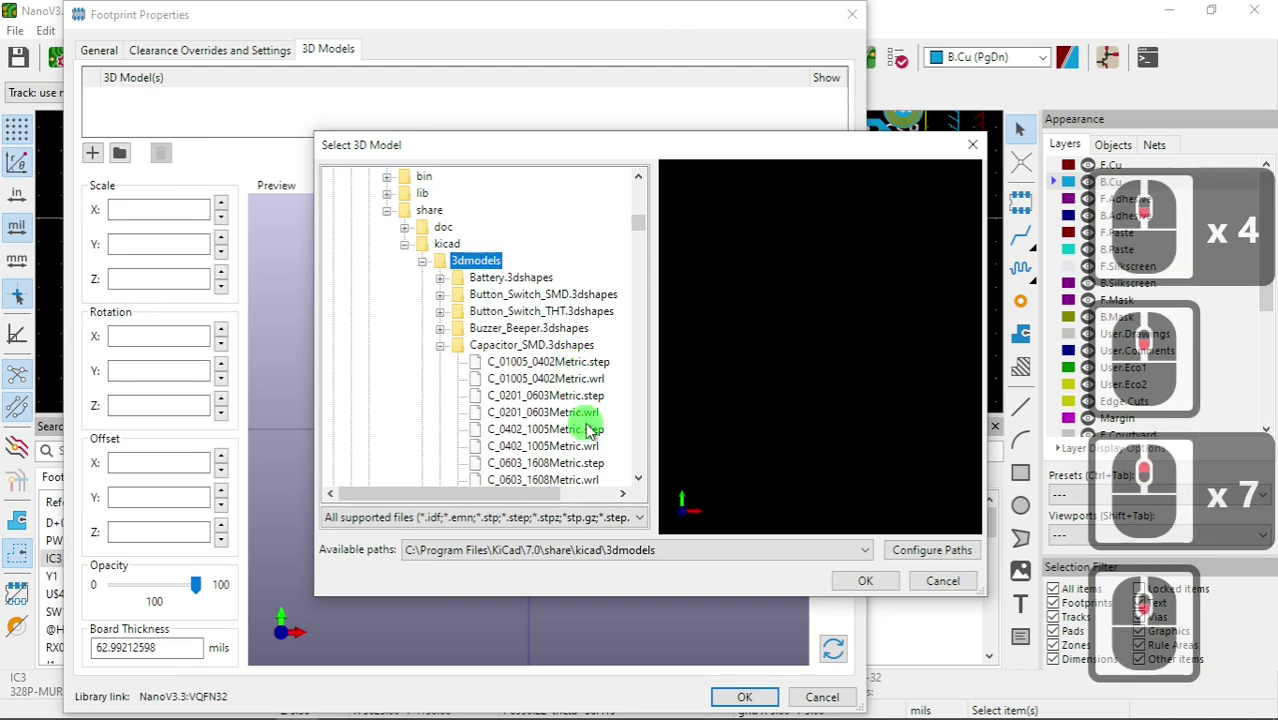
pyautogui.rightClick(361, 360)
# - In J2's Footprint Properties, start browsing the 3D model library and scroll down through the pin header models
pyautogui.click(432, 245)
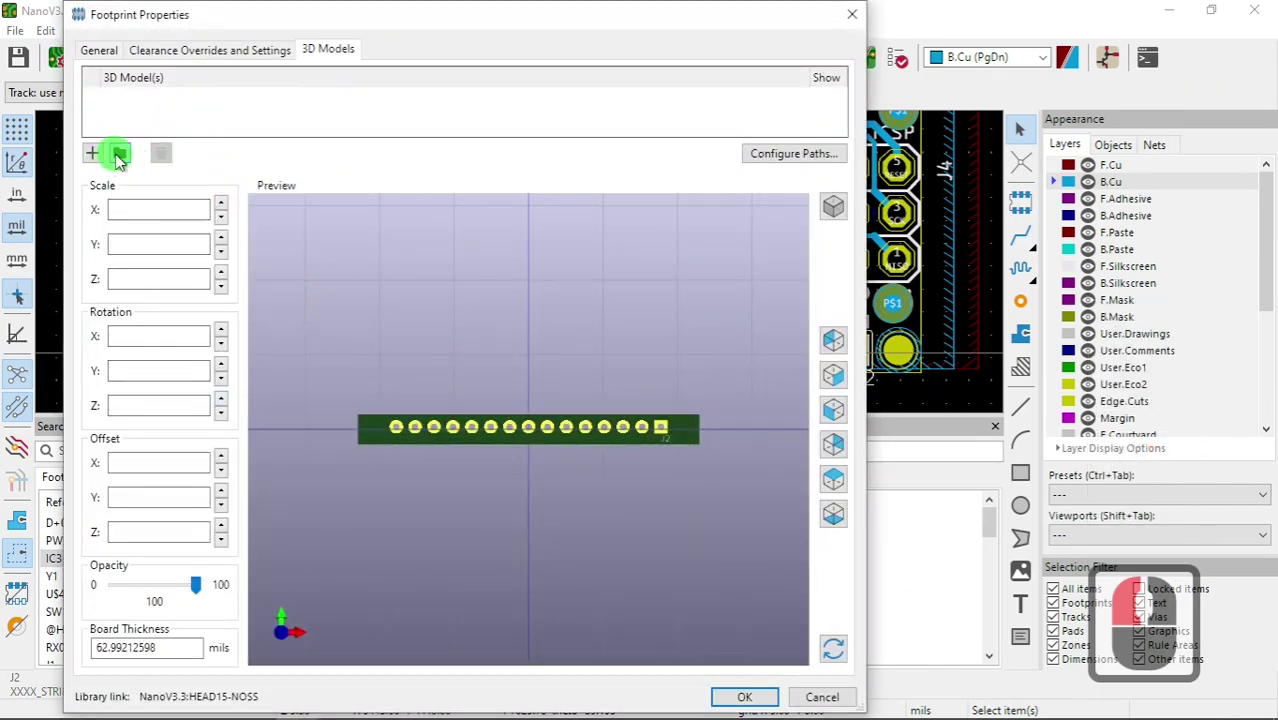
pyautogui.click(122, 165)
pyautogui.middleClick(426, 304)
pyautogui.moveTo(410, 306); pyautogui.dragTo(448, 236)
pyautogui.middleClick(620, 337)
pyautogui.middleClick(619, 339)
pyautogui.middleClick(608, 392)
pyautogui.middleClick(608, 393)
pyautogui.middleClick(599, 395)
pyautogui.middleClick(598, 395)
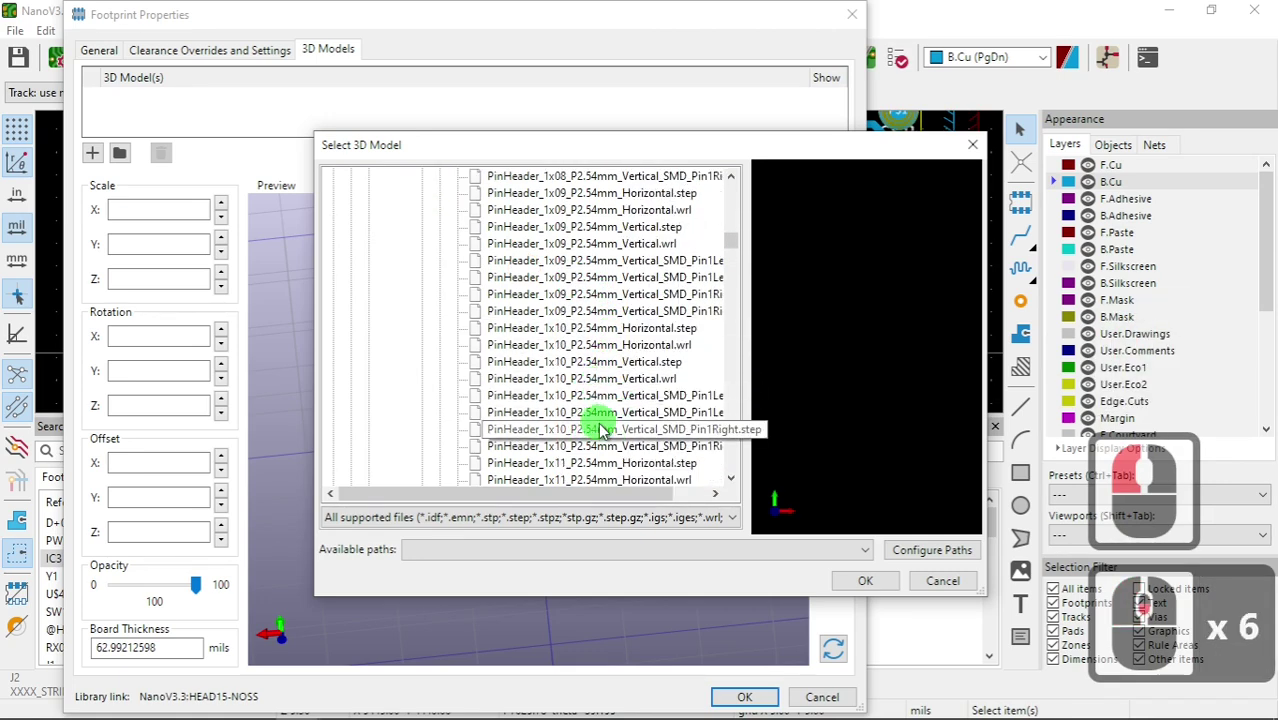
# - Scroll on to PinHeader_1x15_P2.54mm_Vertical.wrl and select it for header J2
pyautogui.middleClick(604, 434)
pyautogui.middleClick(600, 436)
pyautogui.middleClick(599, 460)
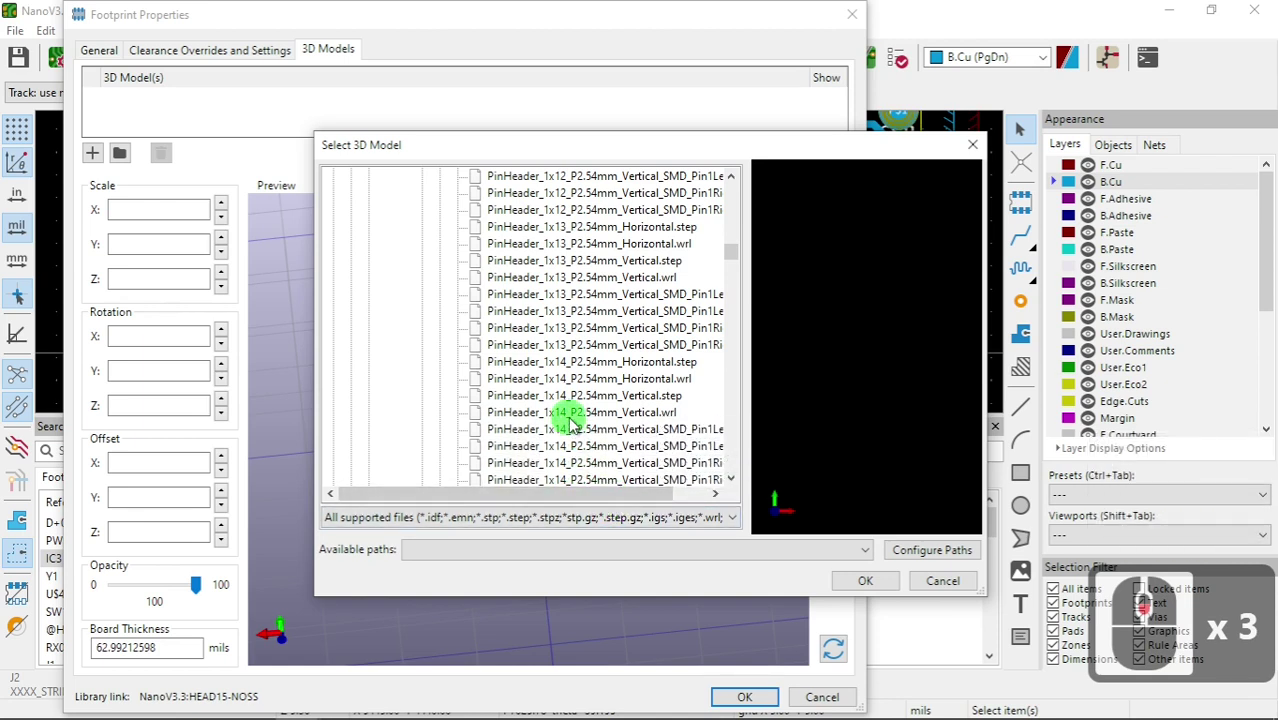
pyautogui.middleClick(590, 448)
pyautogui.moveTo(633, 497); pyautogui.dragTo(565, 410)
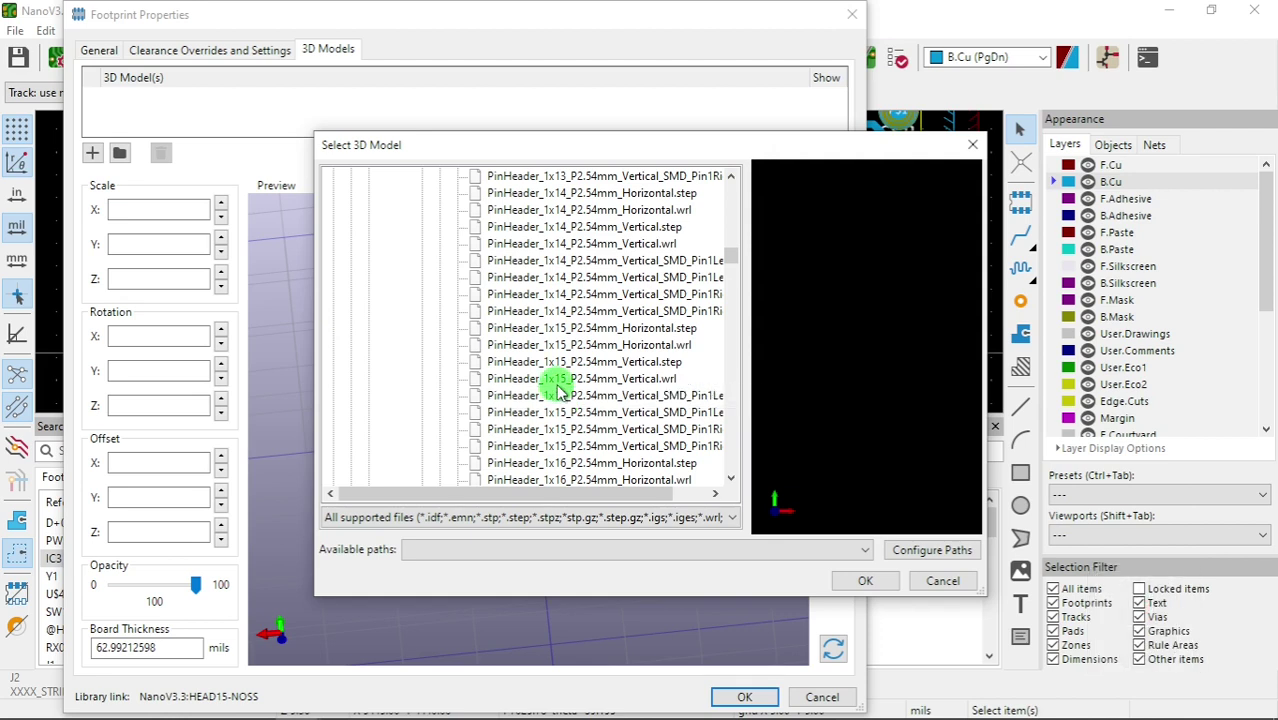
pyautogui.moveTo(561, 387); pyautogui.dragTo(672, 394)
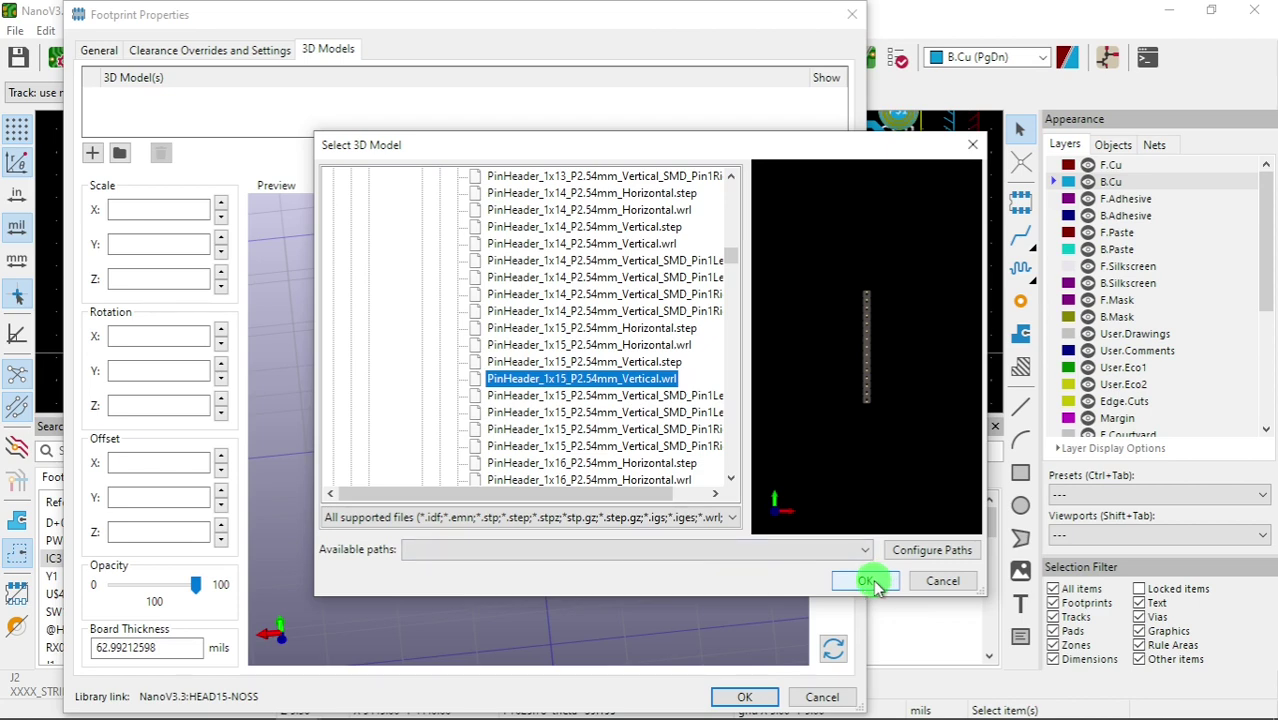
# - Confirm the PinHeader_1x15_P2.54mm_Vertical model for J2 and check its preview from above and at an angle
pyautogui.click(878, 587)
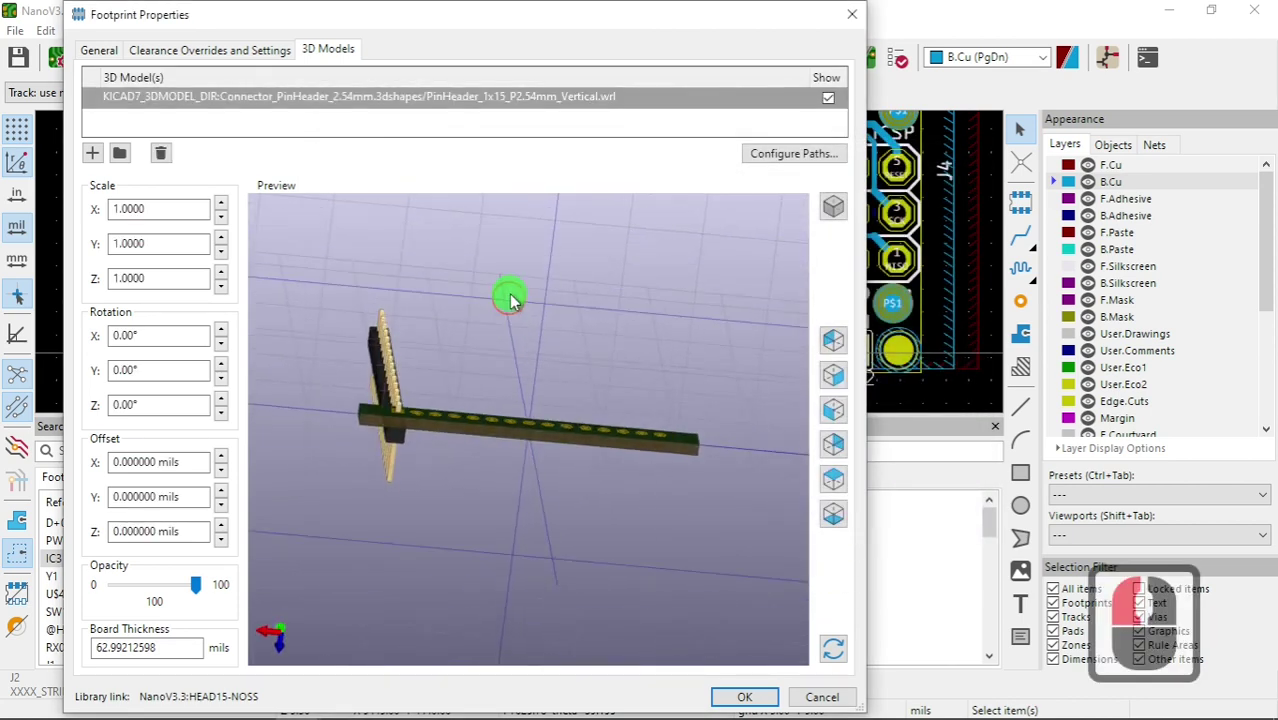
pyautogui.click(520, 372)
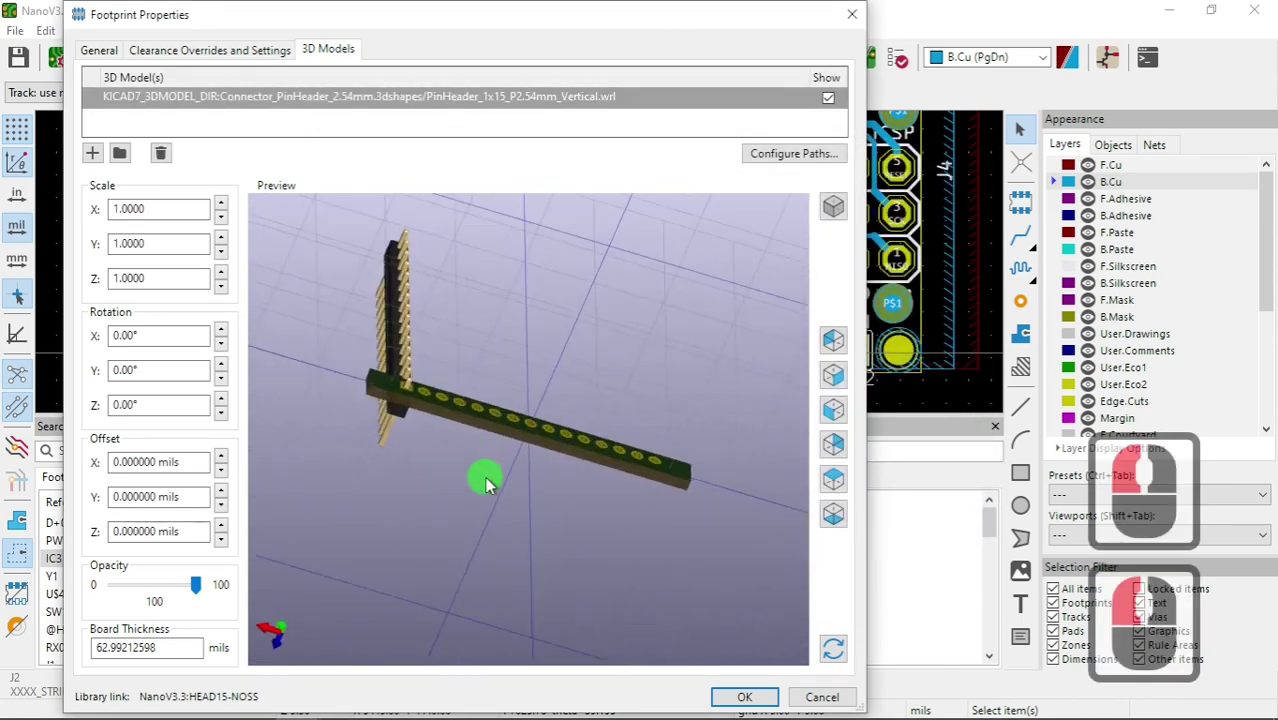
pyautogui.click(464, 458)
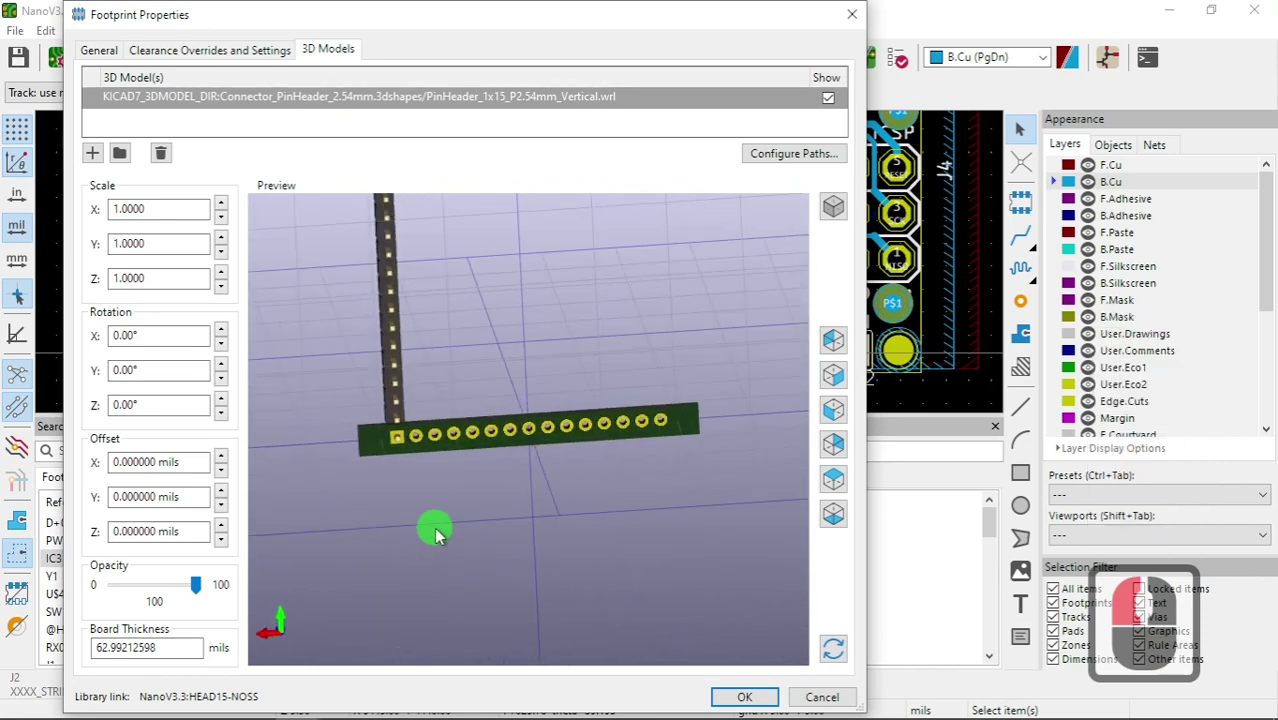
pyautogui.click(439, 533)
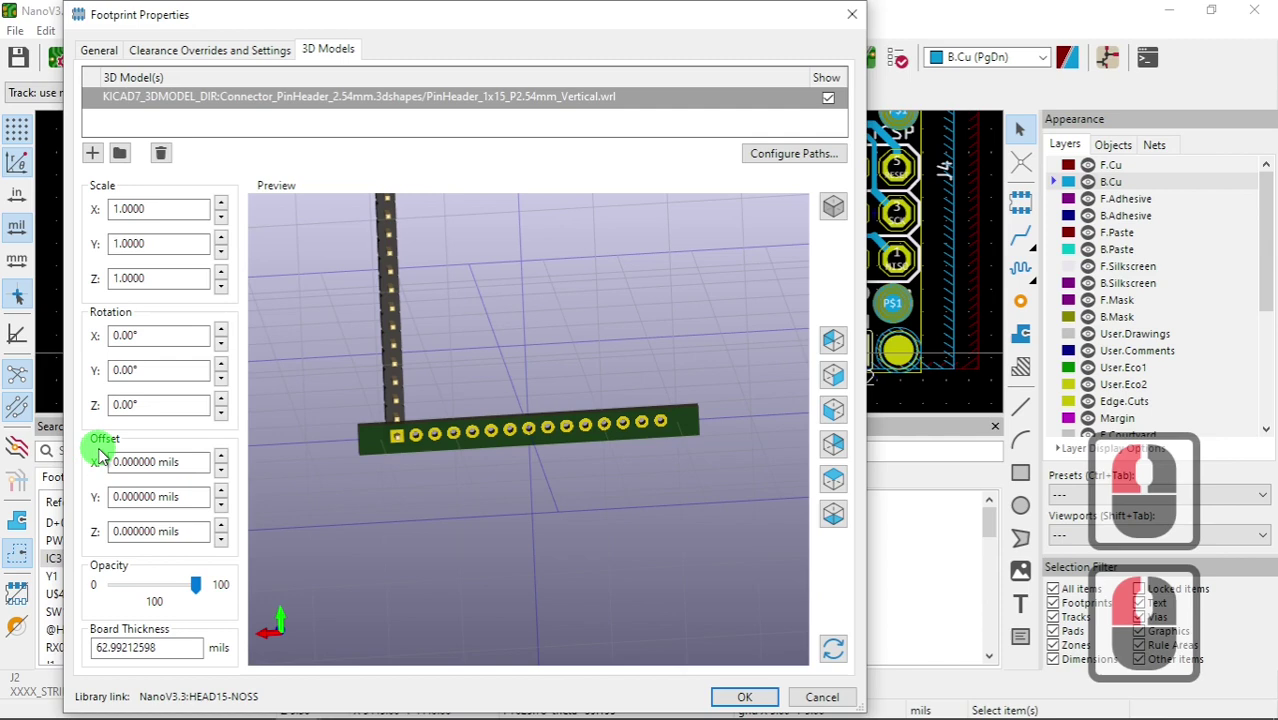
pyautogui.moveTo(103, 455); pyautogui.dragTo(88, 201)
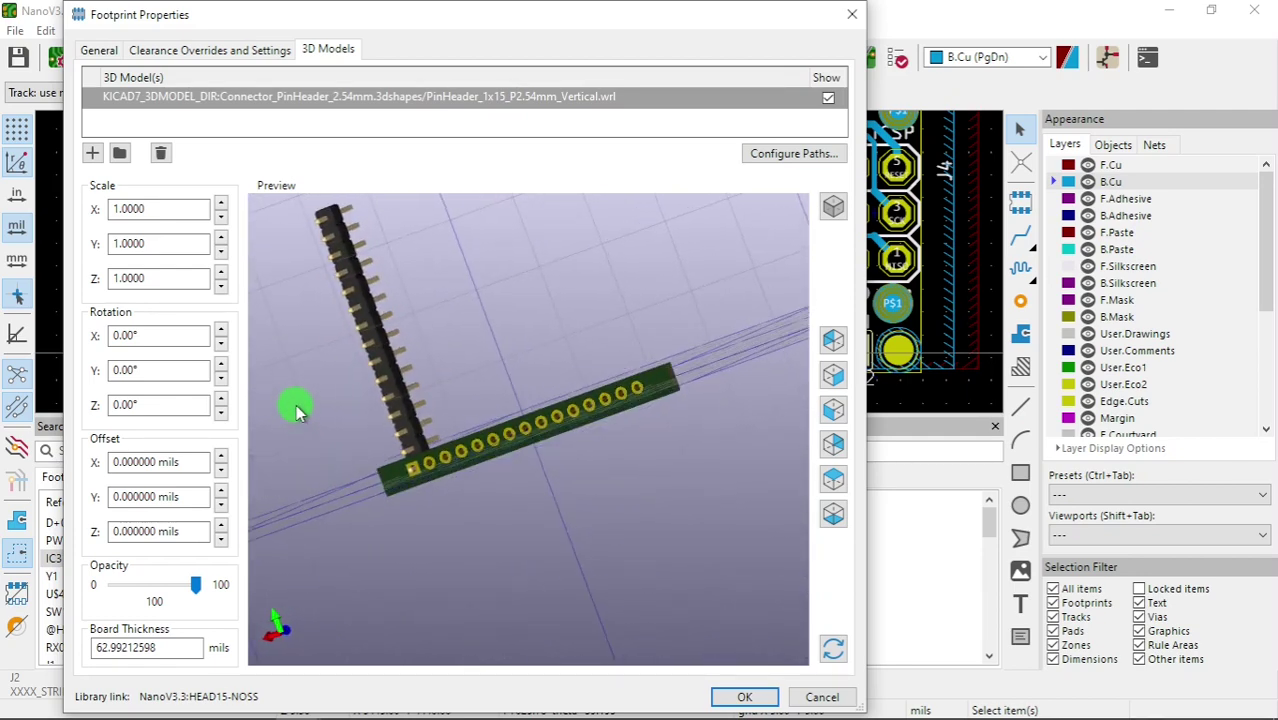
# - Rotate J2's header model to -90° about Z so its pins line up with the pads
pyautogui.click(309, 394)
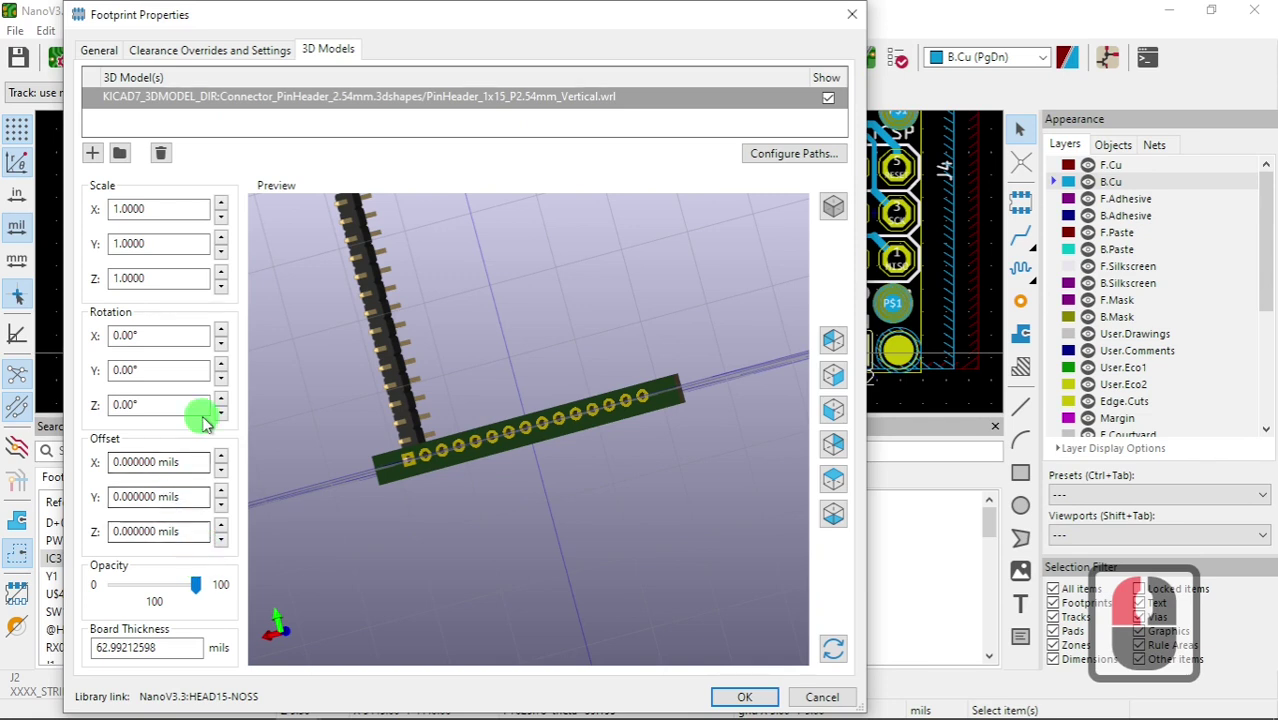
pyautogui.click(228, 411)
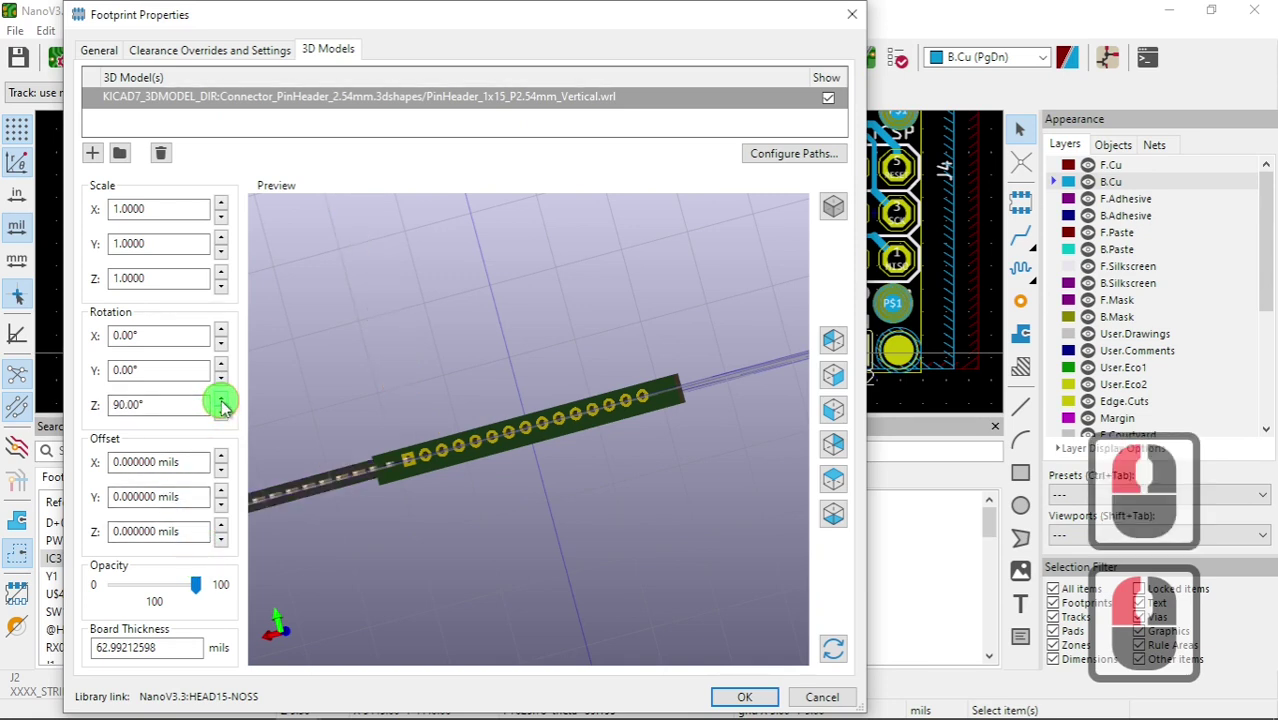
pyautogui.click(227, 421)
pyautogui.click(227, 421)
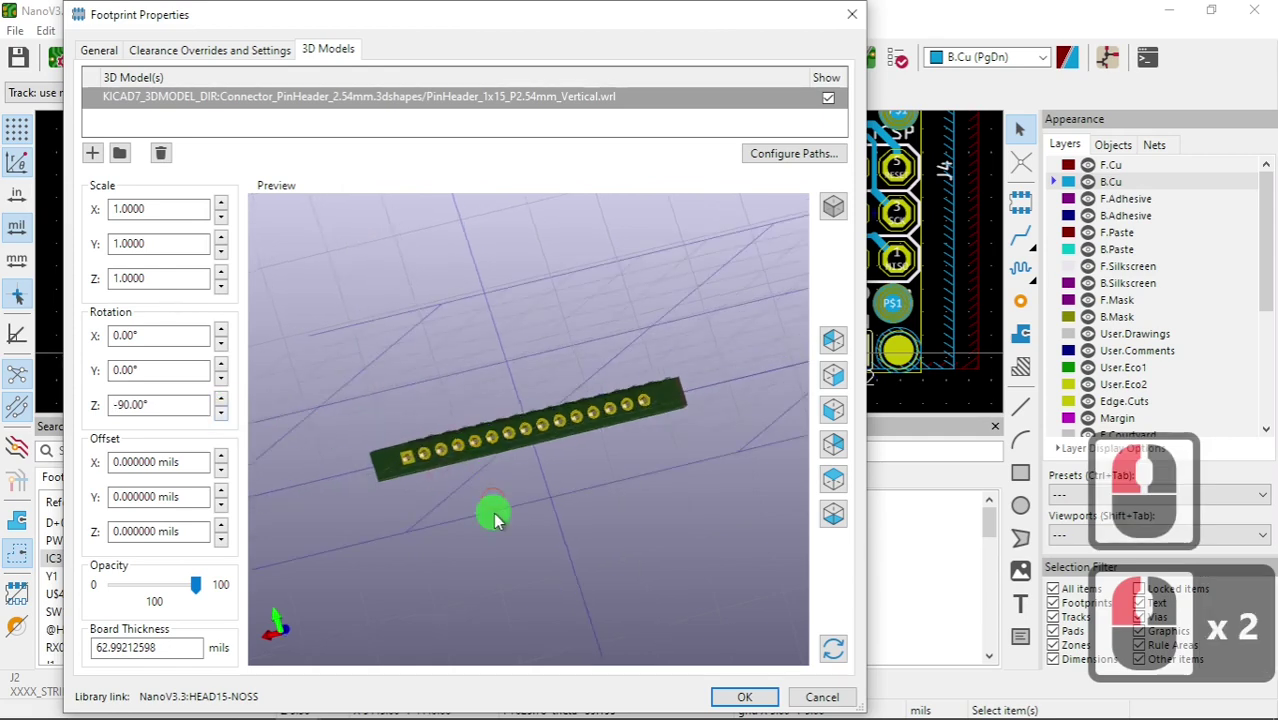
pyautogui.click(510, 523)
pyautogui.click(465, 461)
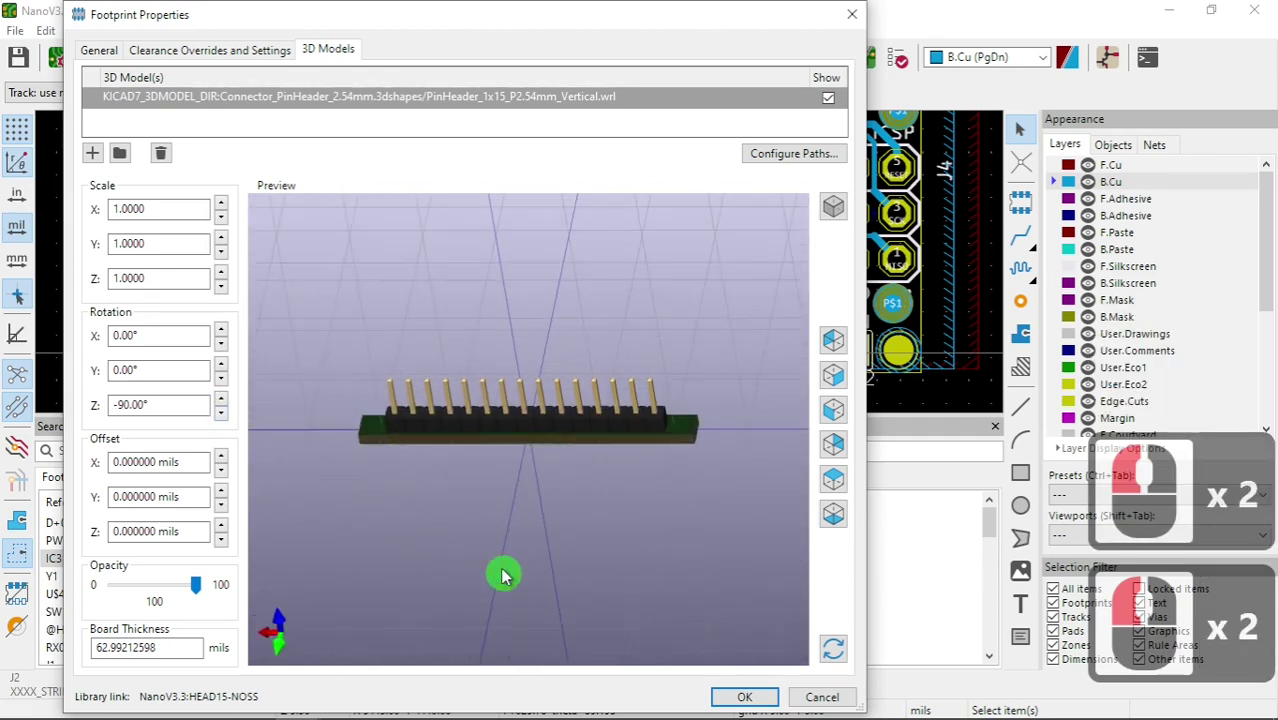
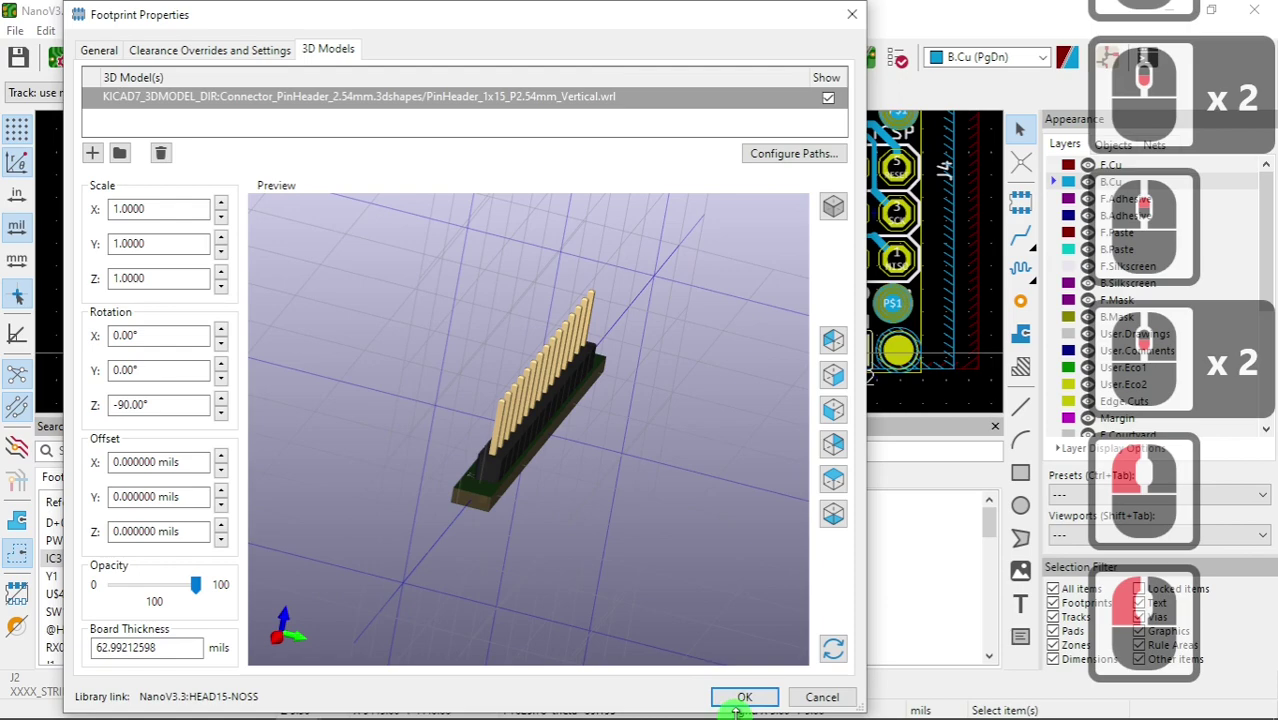
# - Apply J2's model settings, launch the 3D Viewer and tilt the board into perspective
pyautogui.click(747, 705)
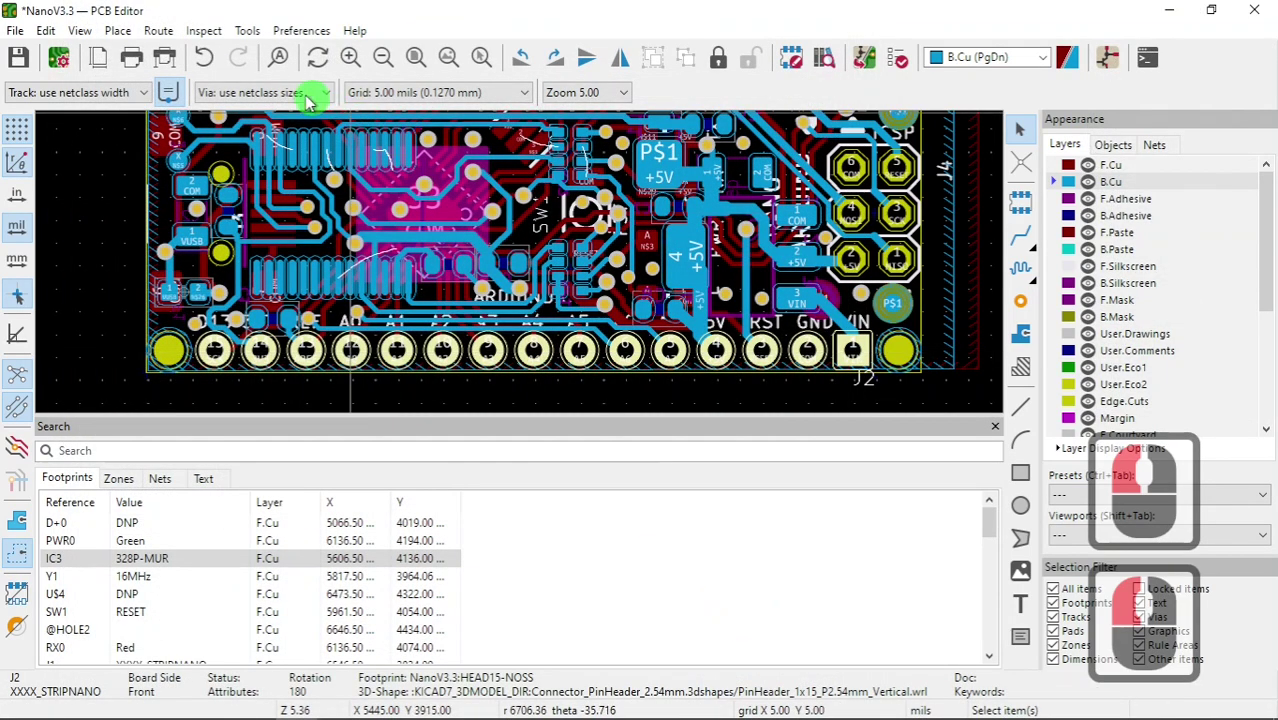
pyautogui.click(87, 40)
pyautogui.click(134, 140)
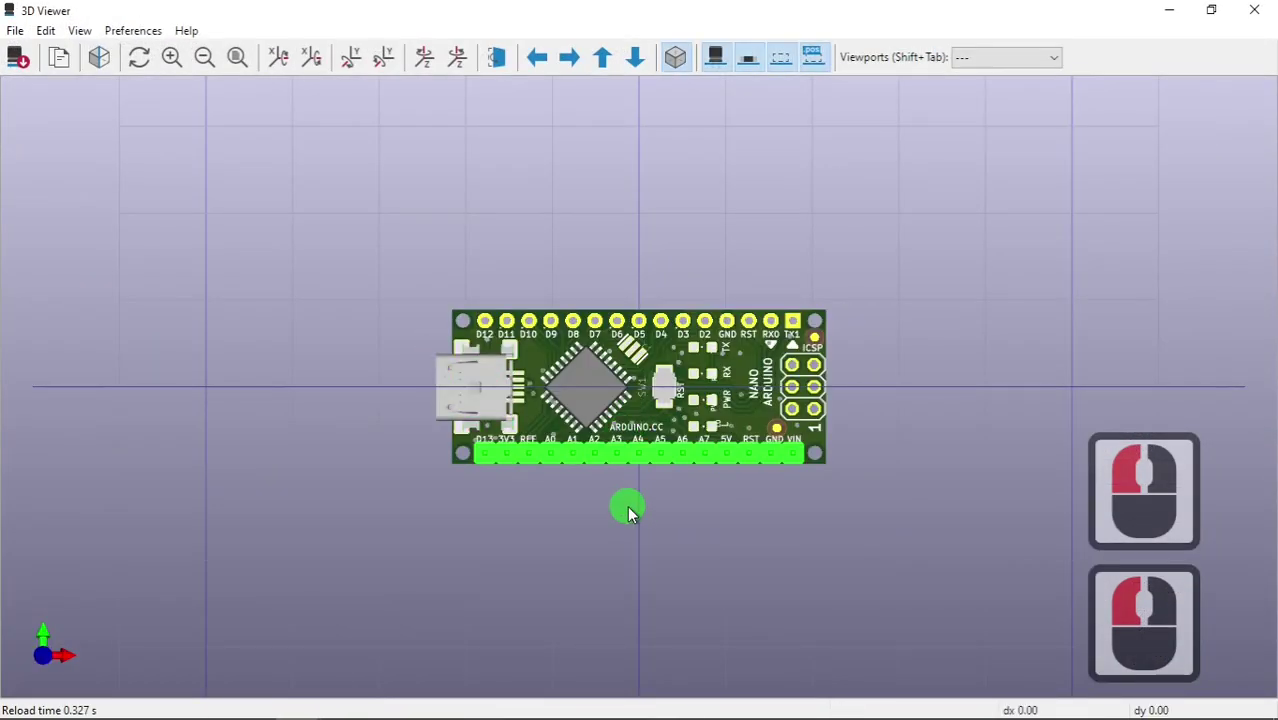
pyautogui.click(589, 492)
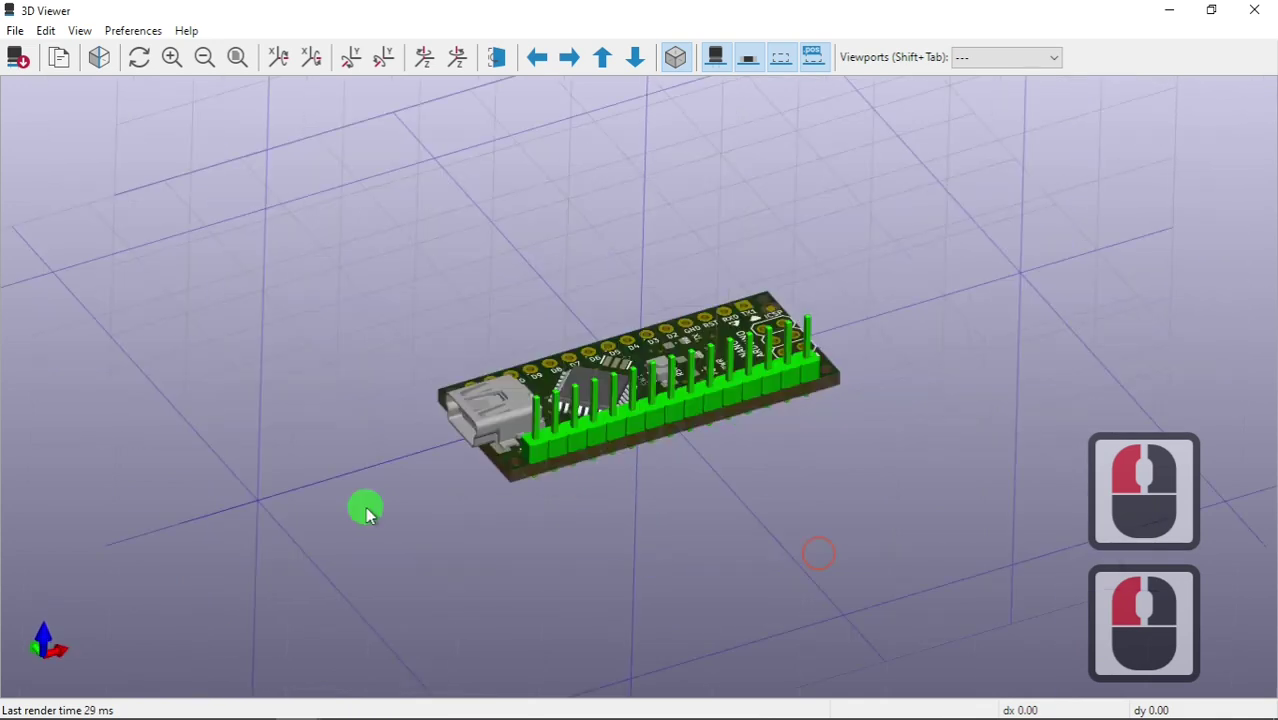
pyautogui.click(648, 503)
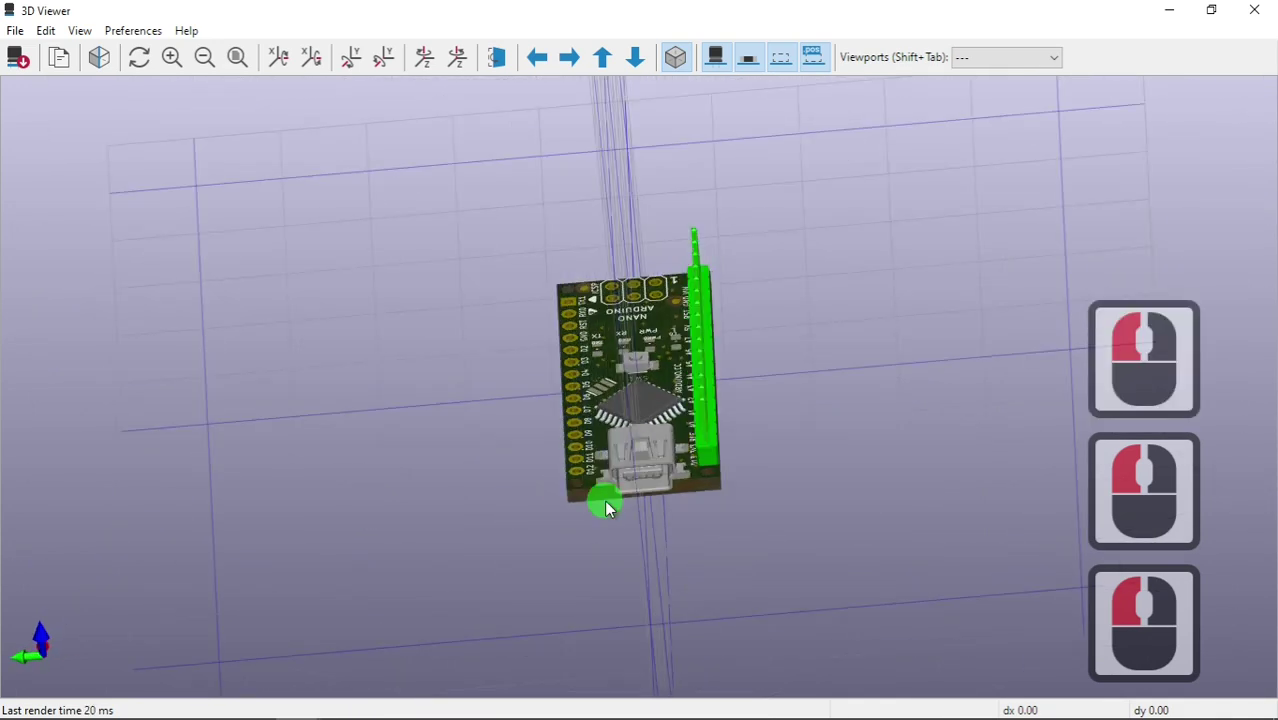
pyautogui.click(812, 499)
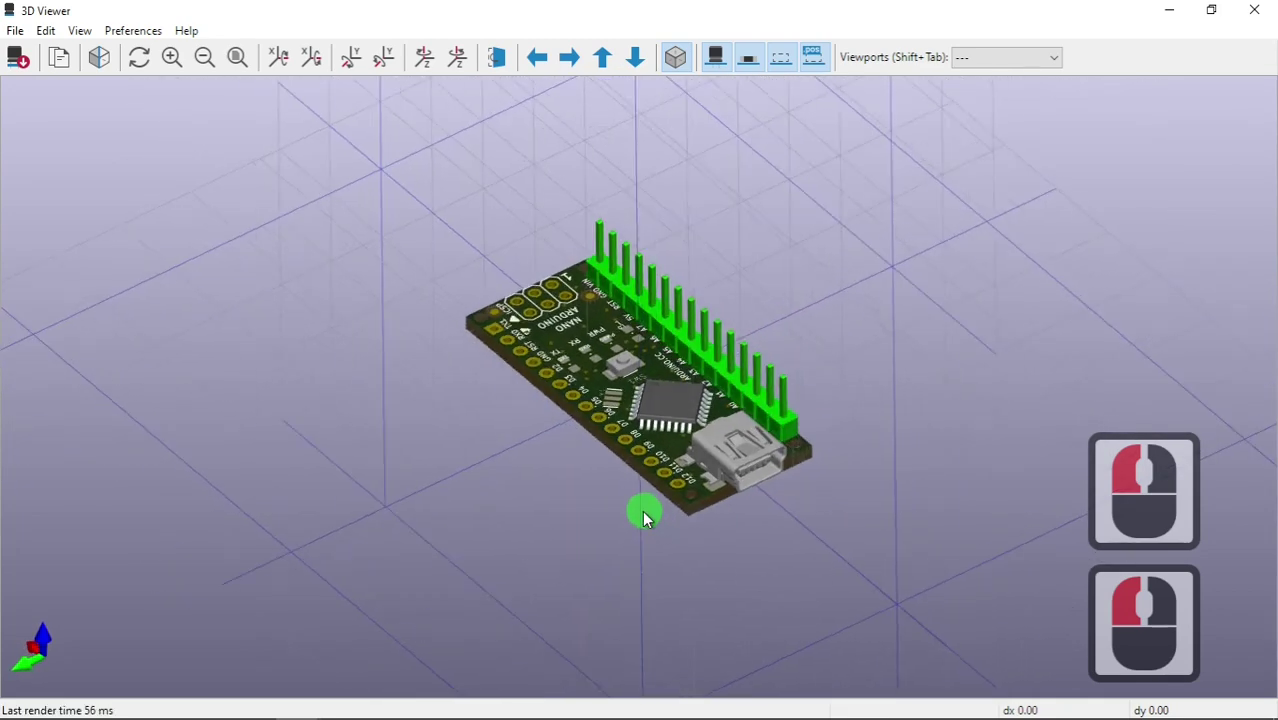
# - Orbit around the board to inspect the green 15-pin header standing on J2 from several angles
pyautogui.click(760, 455)
pyautogui.click(679, 407)
pyautogui.click(691, 367)
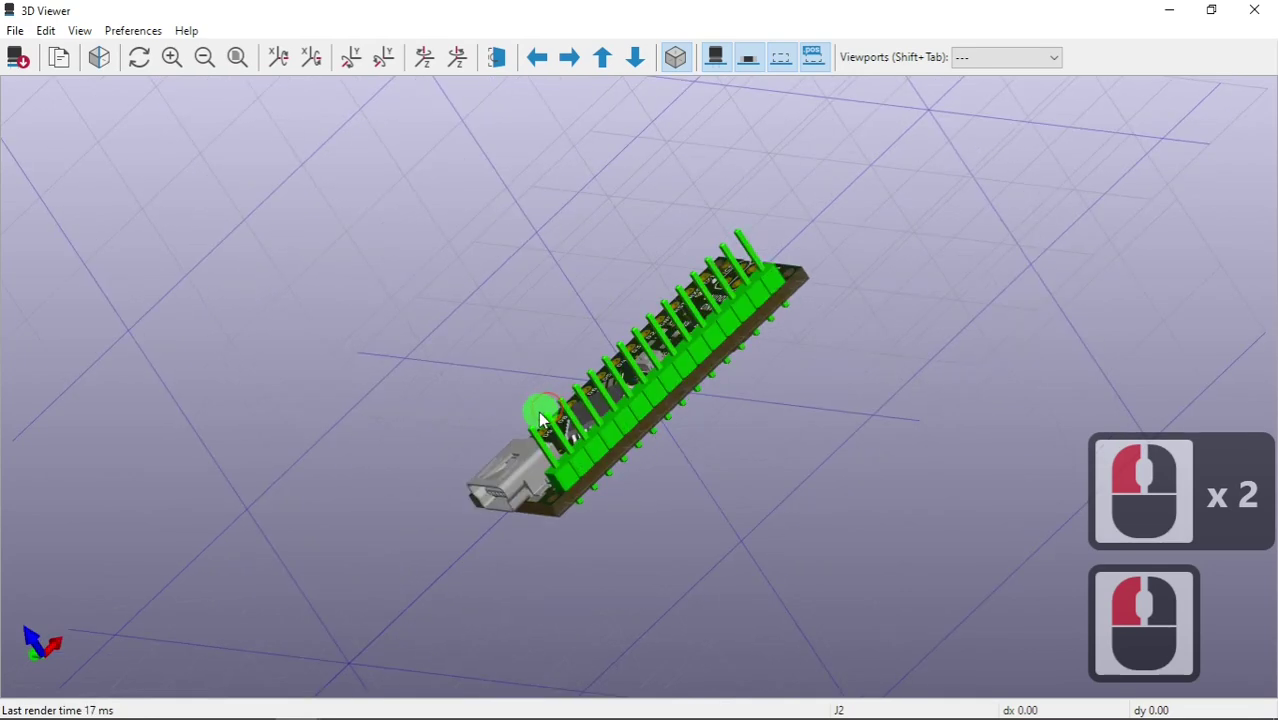
pyautogui.click(656, 423)
pyautogui.click(718, 425)
pyautogui.click(764, 402)
pyautogui.click(654, 402)
pyautogui.click(712, 394)
pyautogui.click(687, 377)
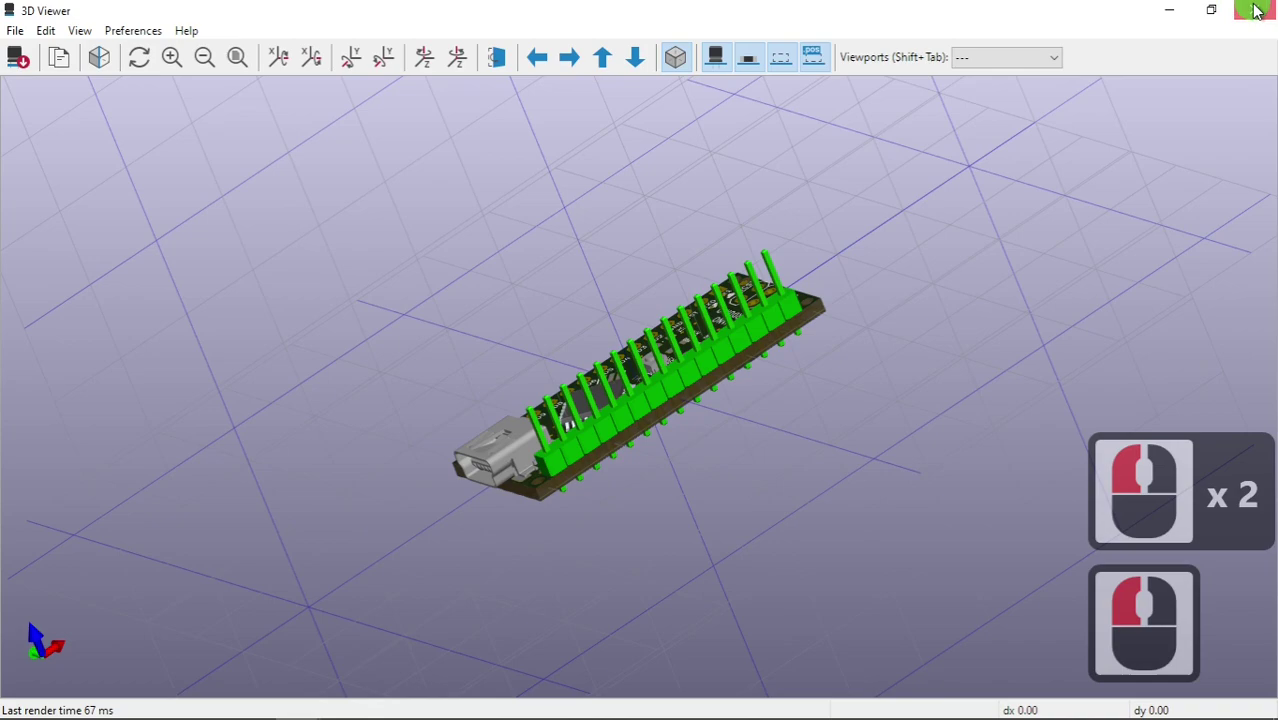
# - Select J2 on the board, reopen its Footprint Properties and orbit the header preview to check its orientation
pyautogui.click(1043, 110)
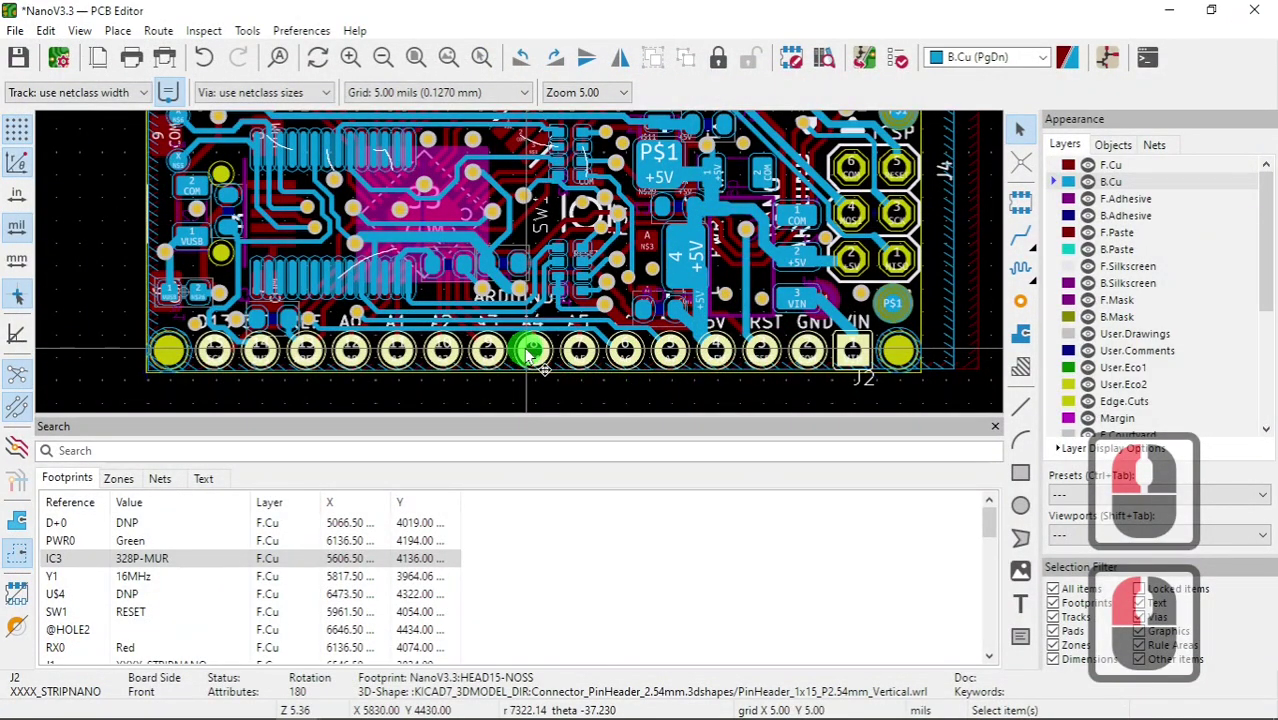
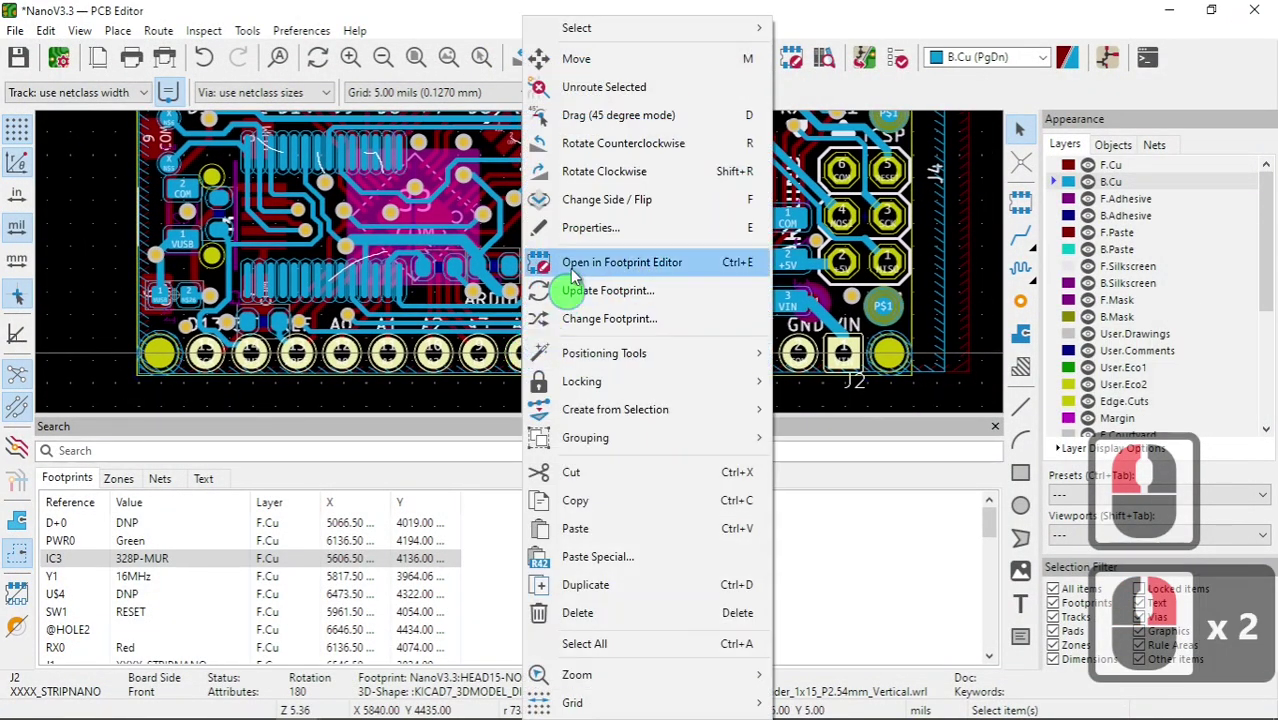
pyautogui.click(636, 239)
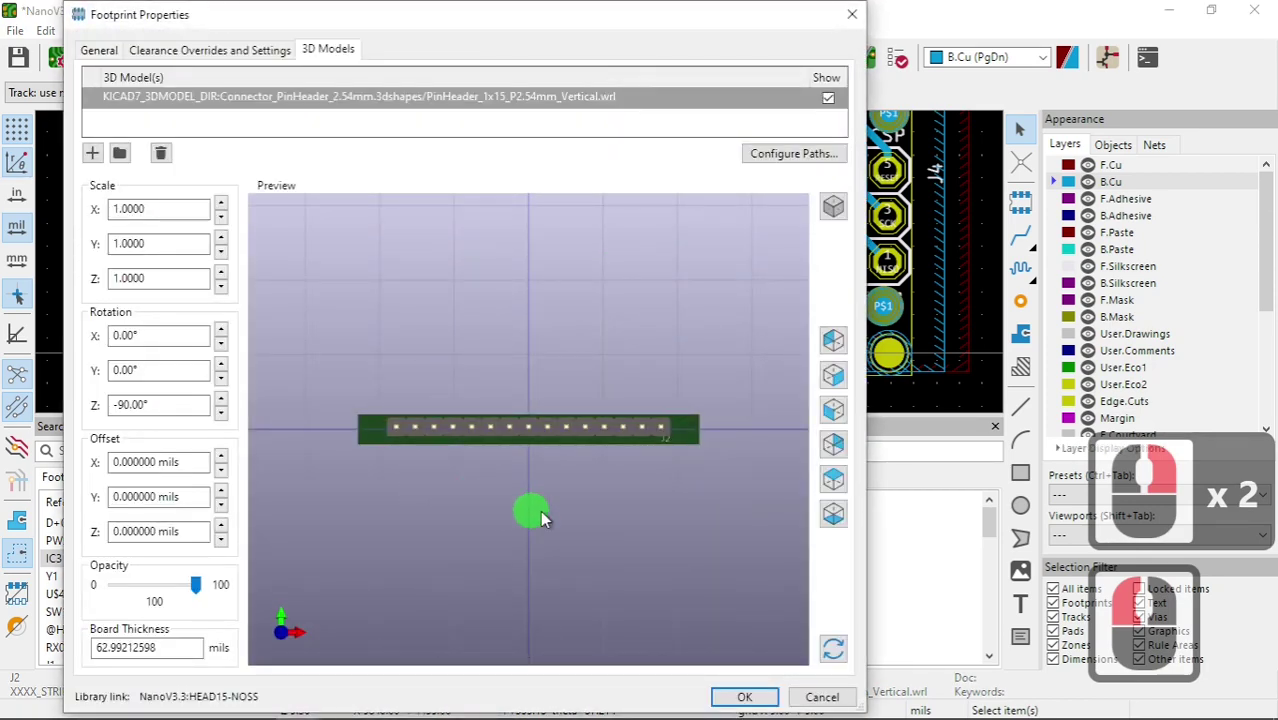
pyautogui.moveTo(419, 530); pyautogui.dragTo(390, 497)
pyautogui.moveTo(529, 435); pyautogui.dragTo(219, 410)
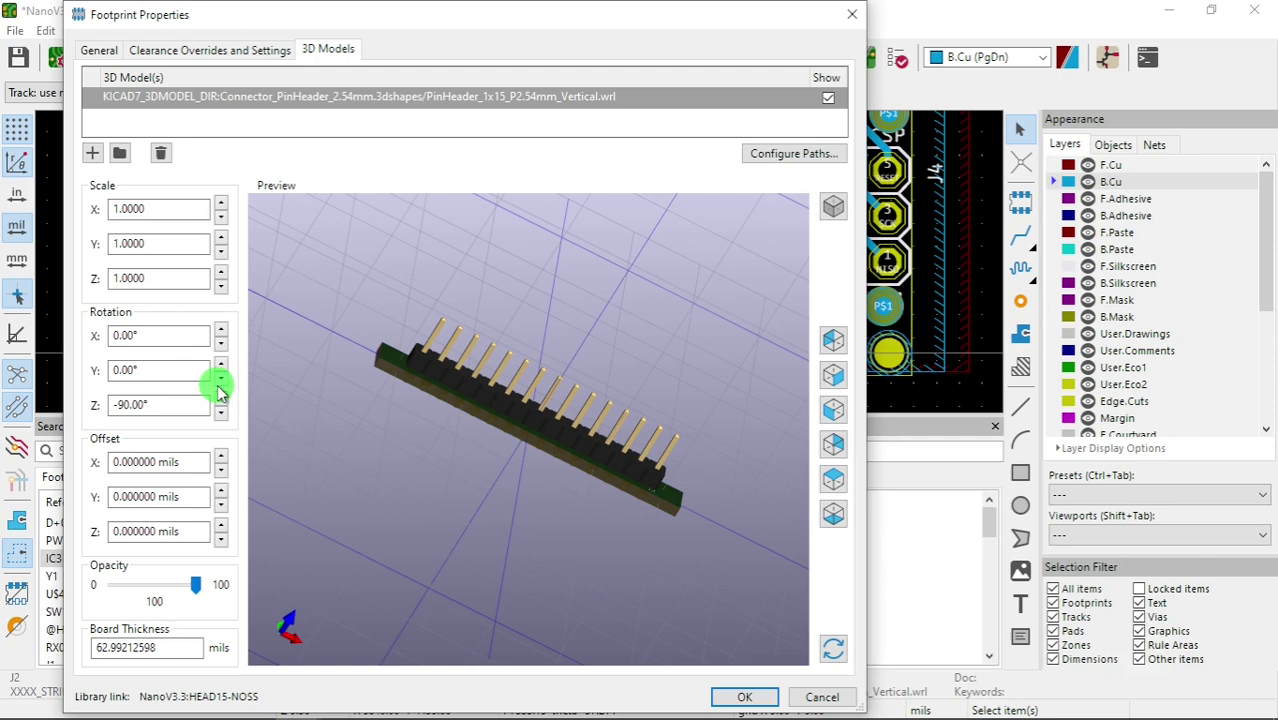
# - Set J2's model rotation to -180° about Y so the pins point downward, and zoom in on them in the preview
pyautogui.click(229, 392)
pyautogui.click(229, 392)
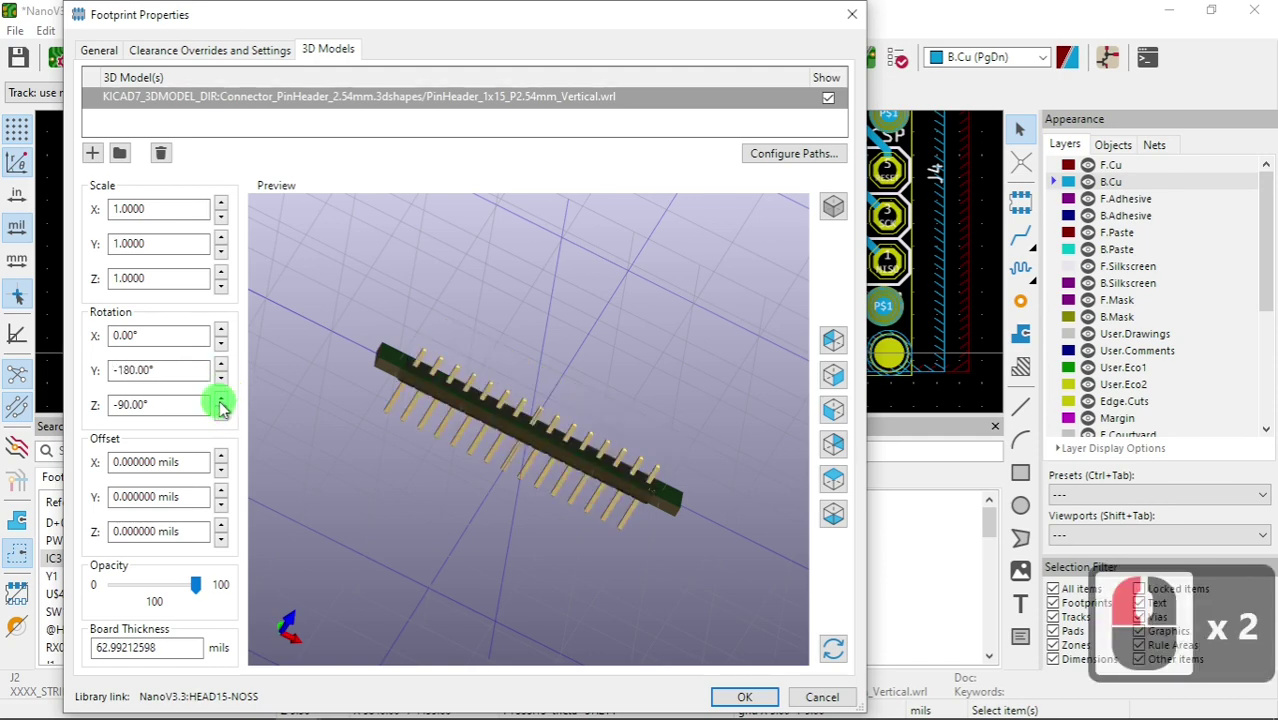
pyautogui.click(563, 486)
pyautogui.click(516, 508)
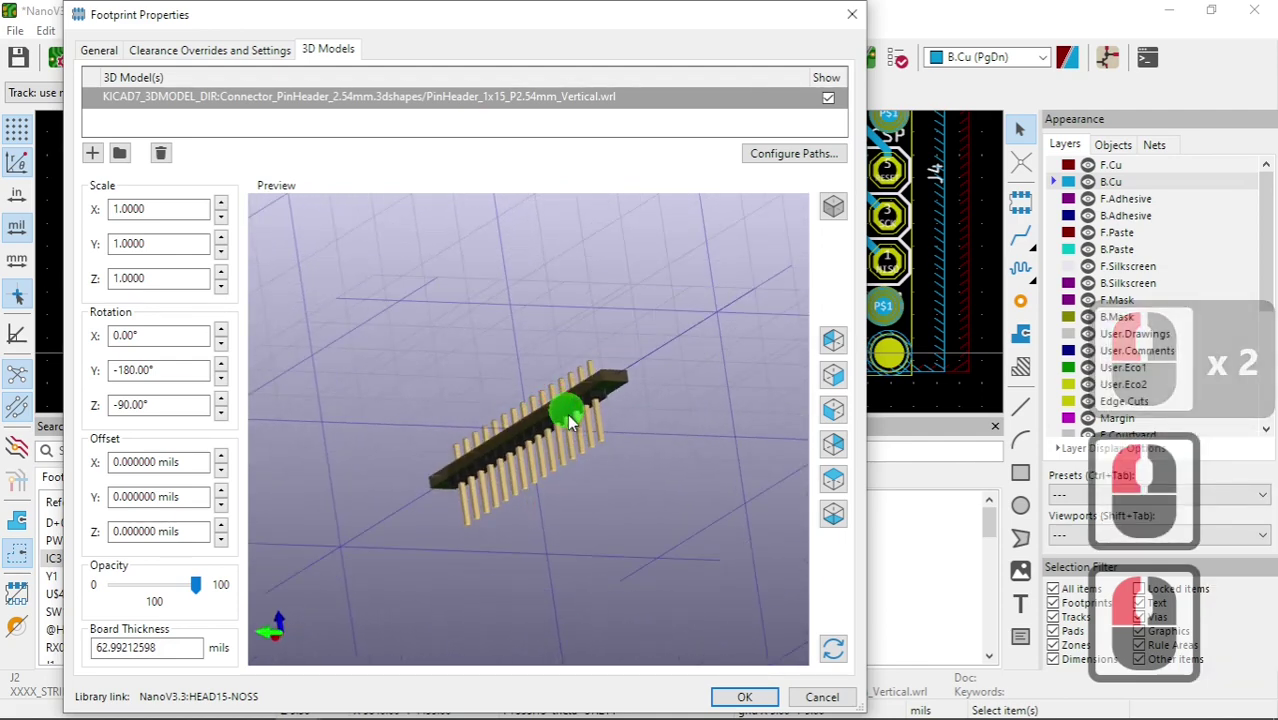
pyautogui.click(577, 429)
pyautogui.middleClick(581, 436)
pyautogui.middleClick(581, 436)
pyautogui.middleClick(575, 451)
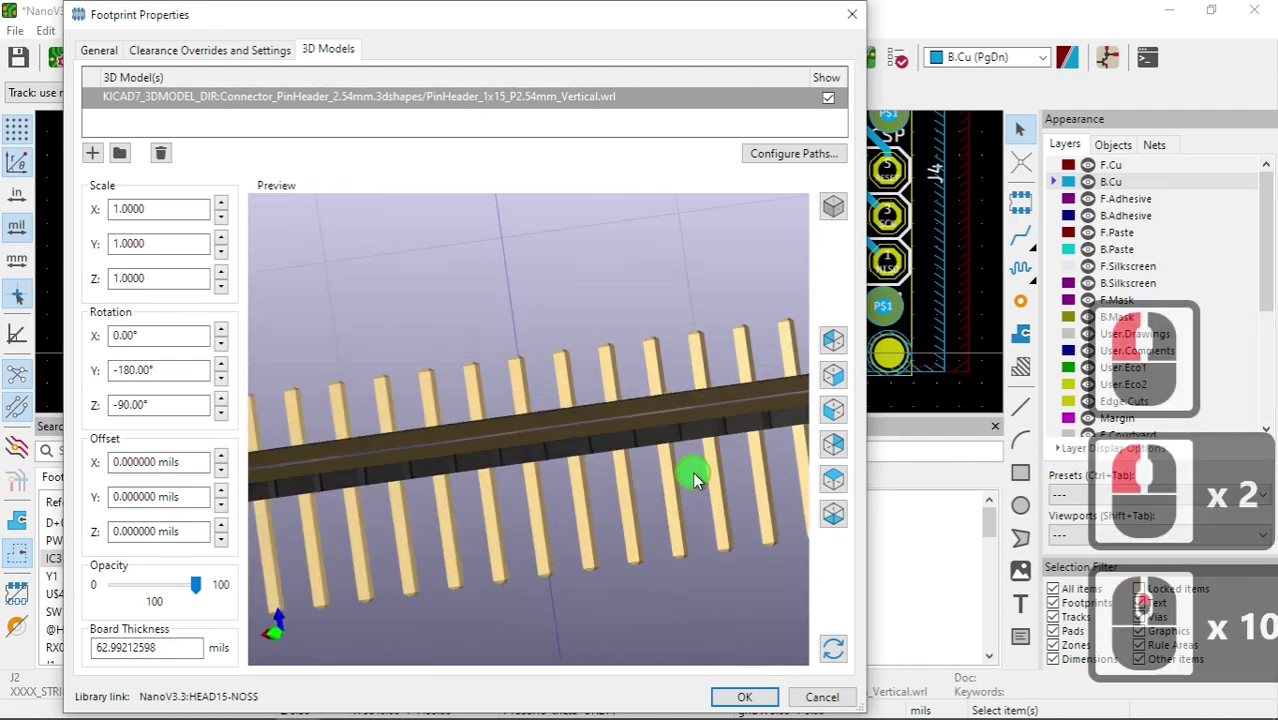
# - Adjust J2's Offset Z with the spin control, settling on -75 mils so the header sits below the board
pyautogui.click(629, 510)
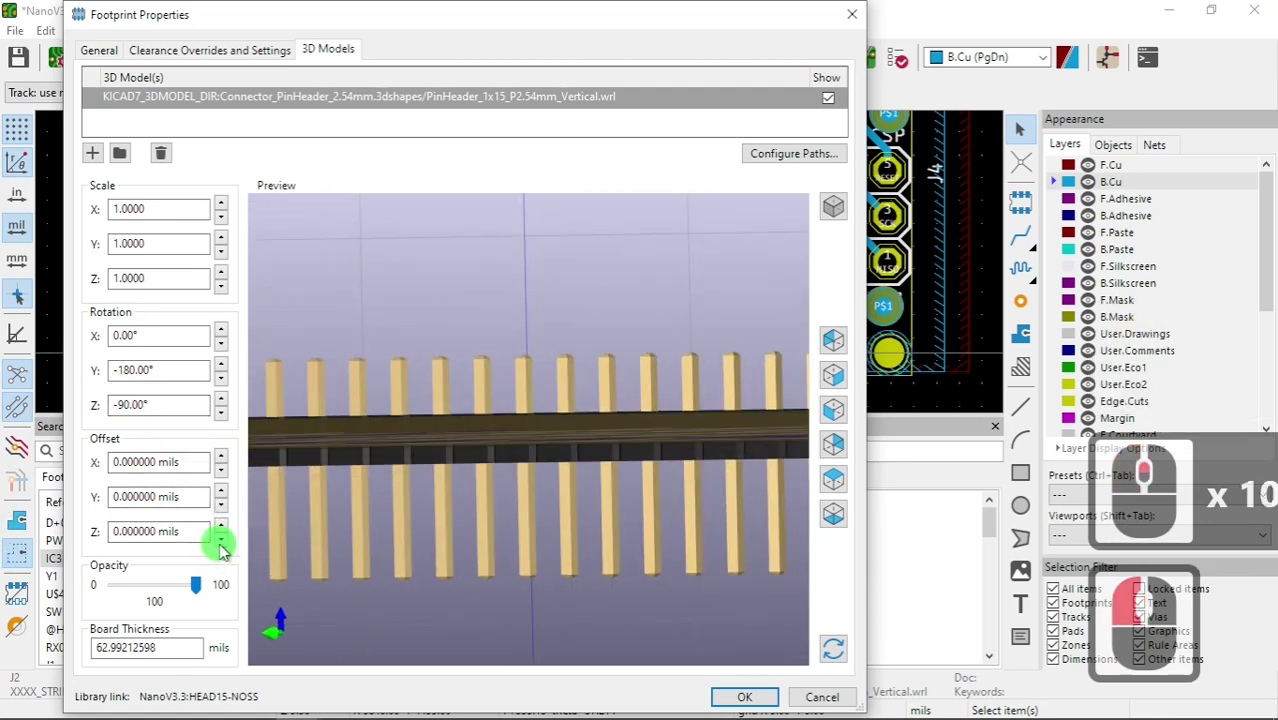
pyautogui.click(227, 552)
pyautogui.doubleClick(227, 552)
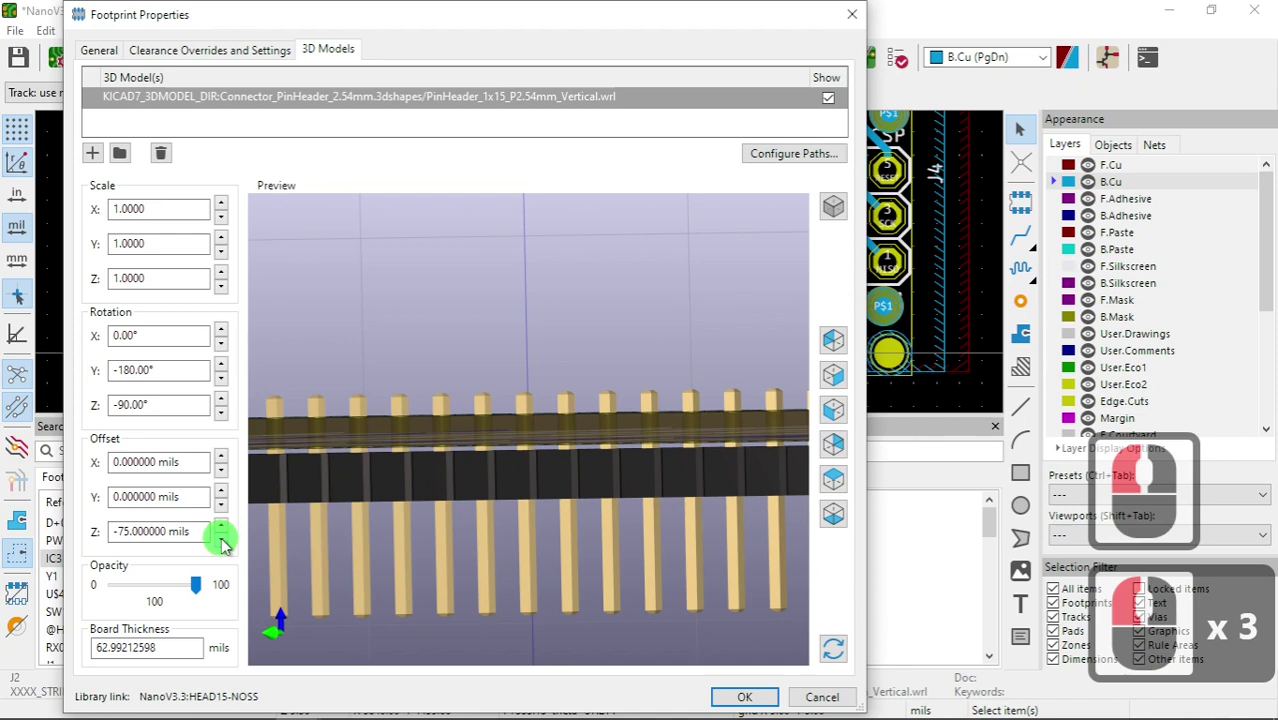
pyautogui.middleClick(381, 492)
pyautogui.middleClick(381, 492)
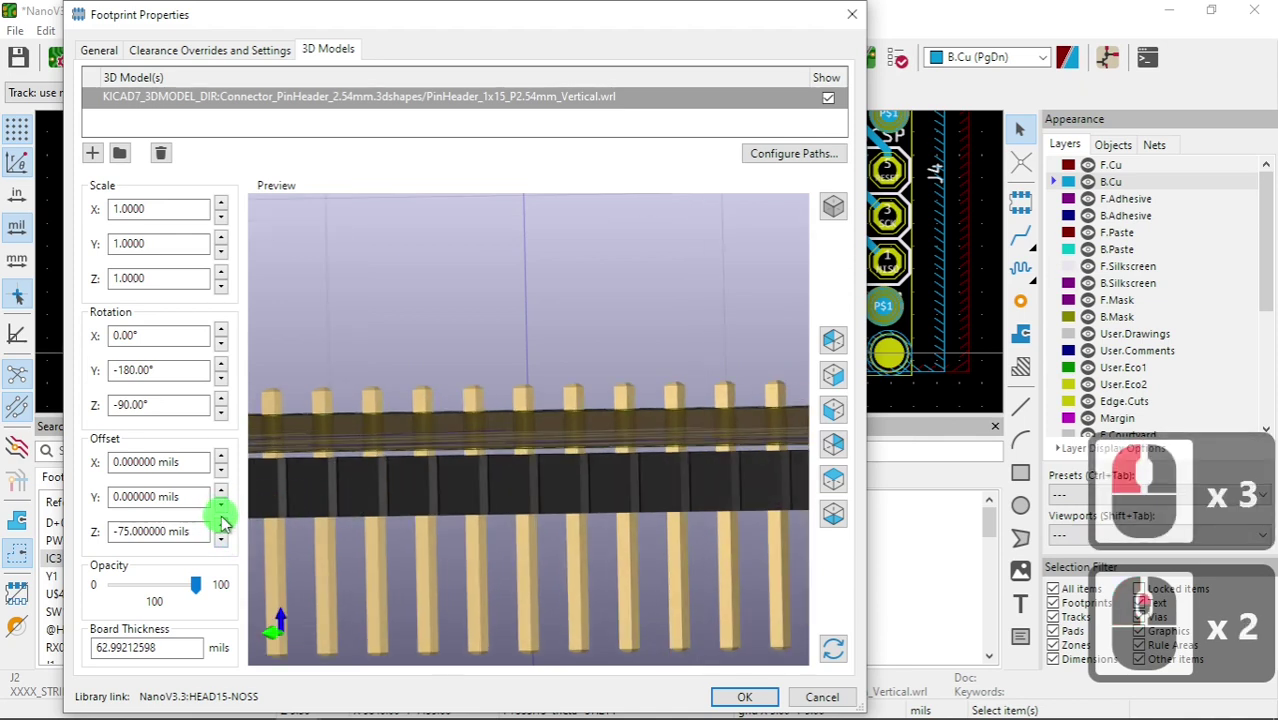
pyautogui.click(226, 526)
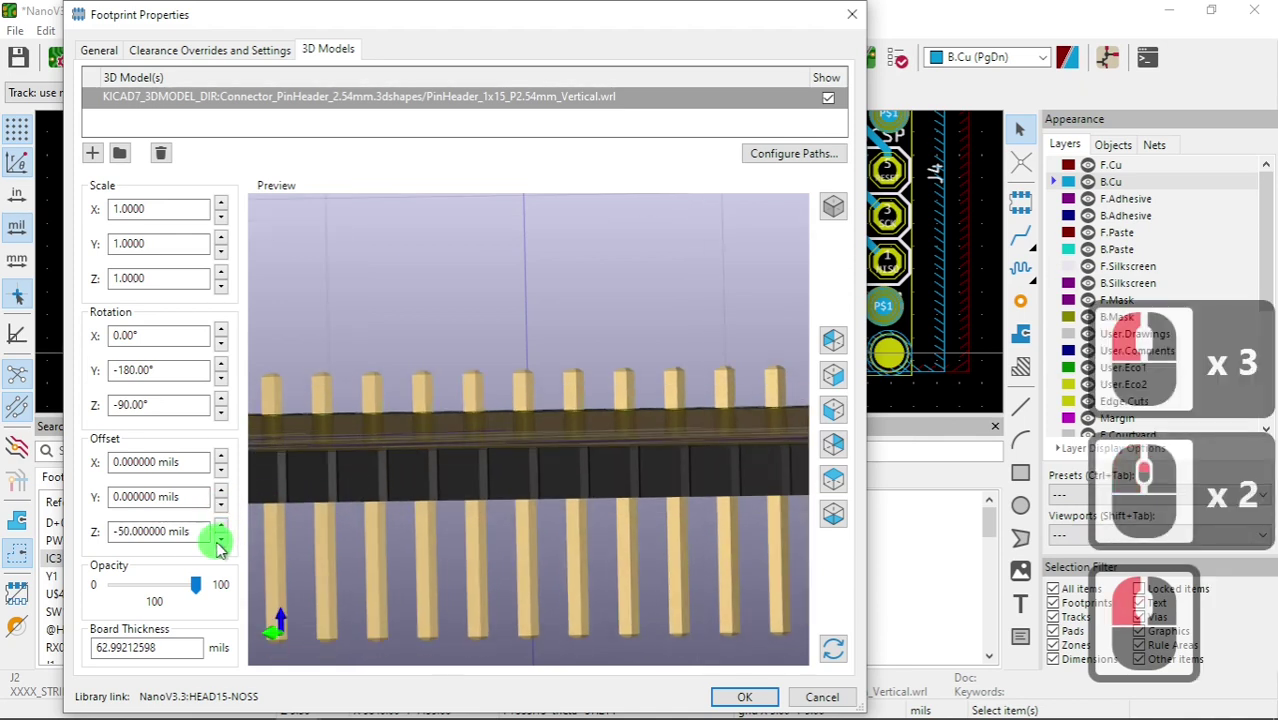
pyautogui.click(210, 550)
pyautogui.click(229, 546)
# - Zoom out to compare header and board, then apply the -75 mil offset and return to the layout
pyautogui.middleClick(462, 495)
pyautogui.middleClick(448, 494)
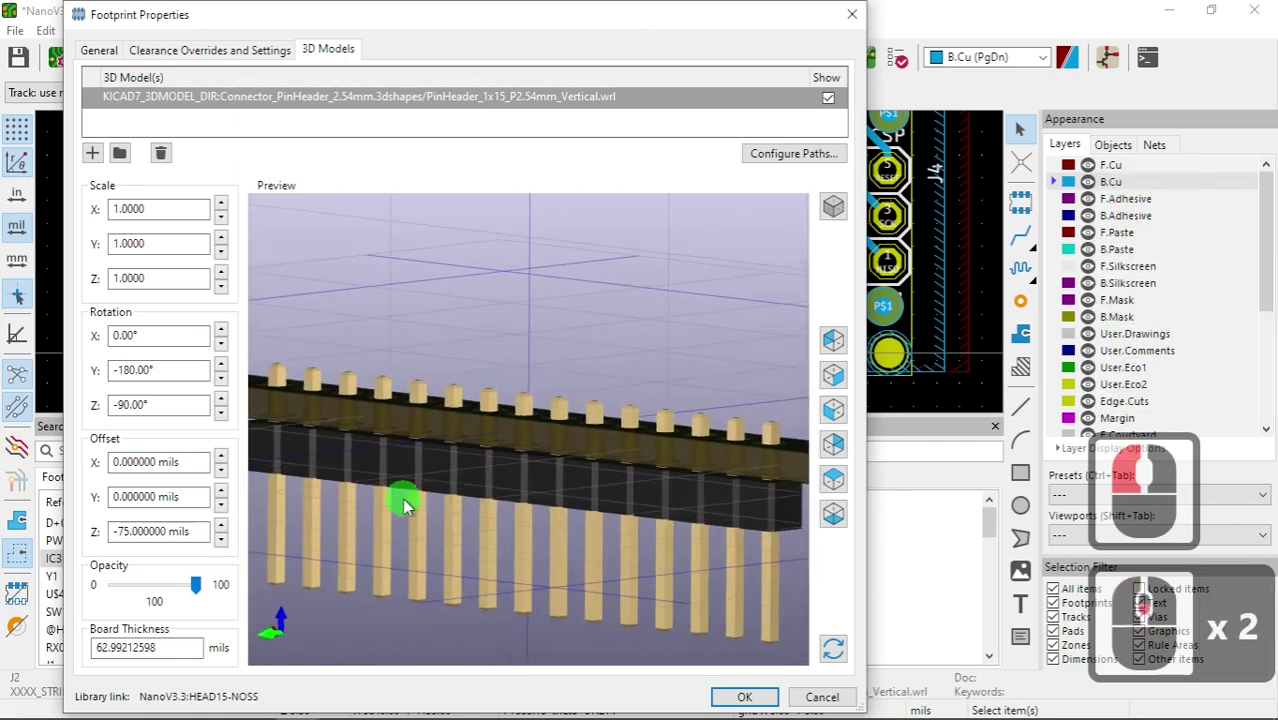
pyautogui.click(416, 492)
pyautogui.click(751, 702)
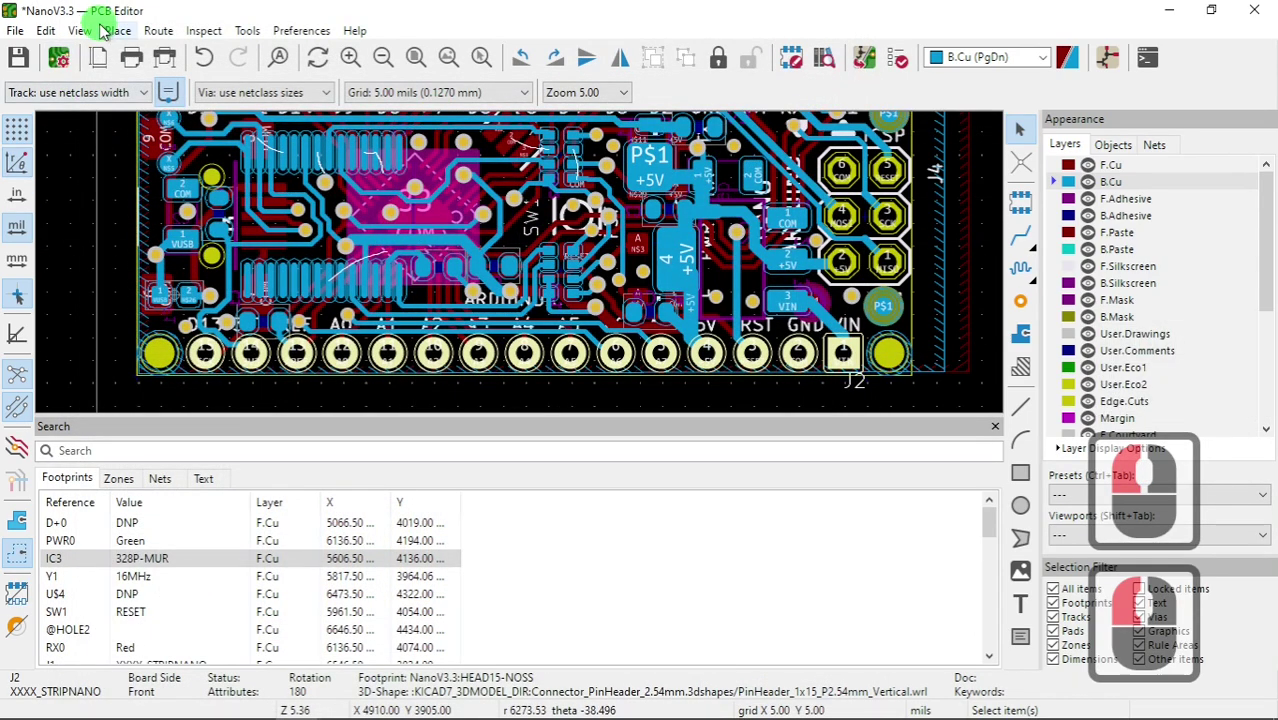
# - Launch the 3D Viewer from the View menu and orbit to see J2's header pins beneath the board edge-on
pyautogui.click(90, 33)
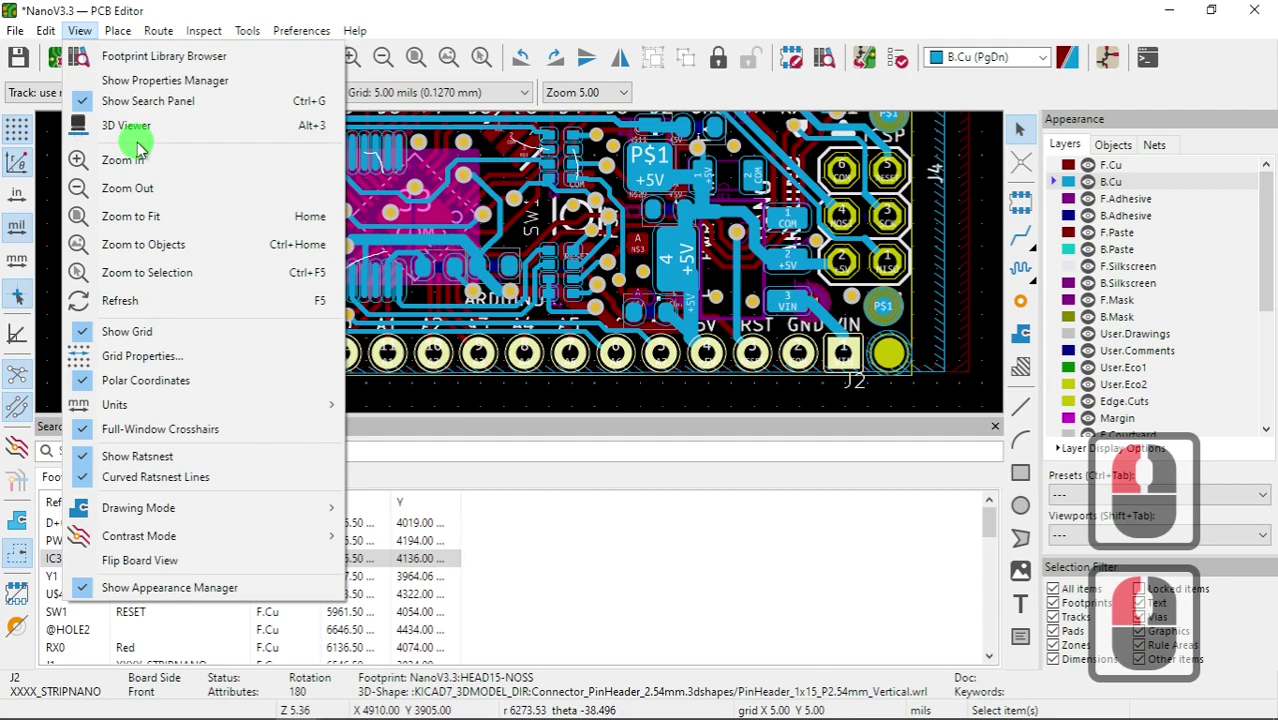
pyautogui.click(139, 134)
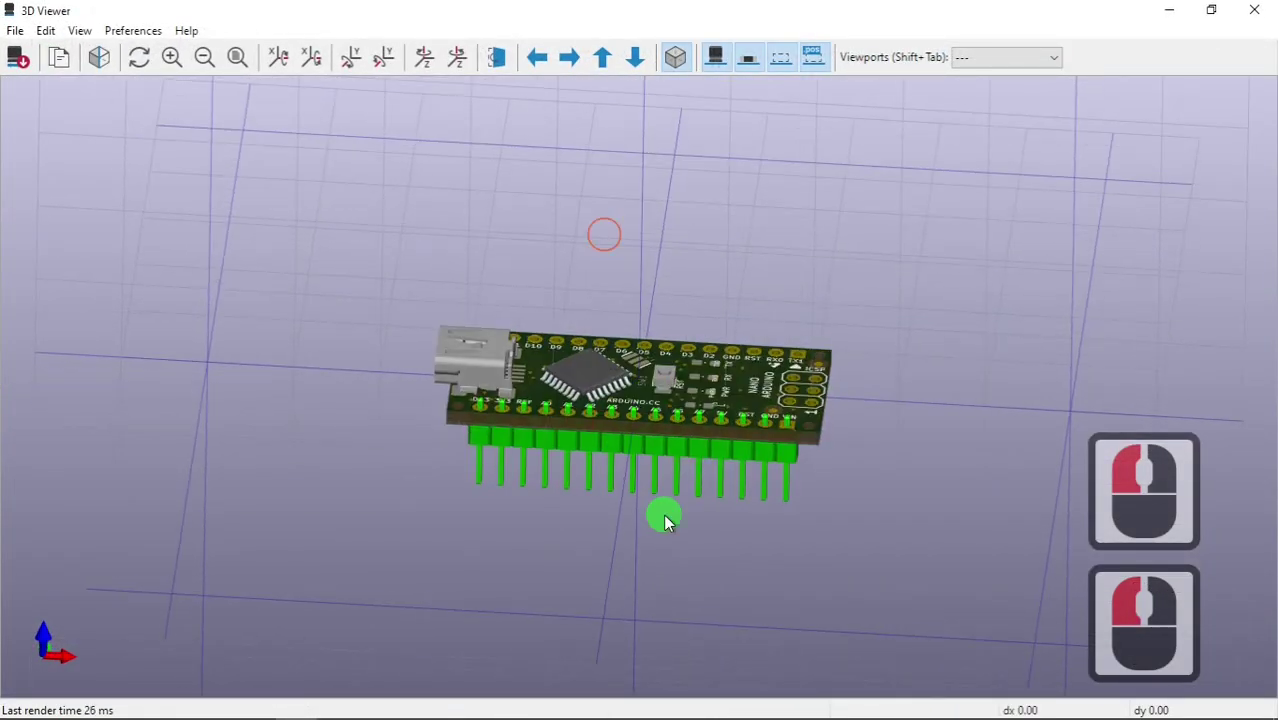
pyautogui.click(679, 378)
pyautogui.click(674, 432)
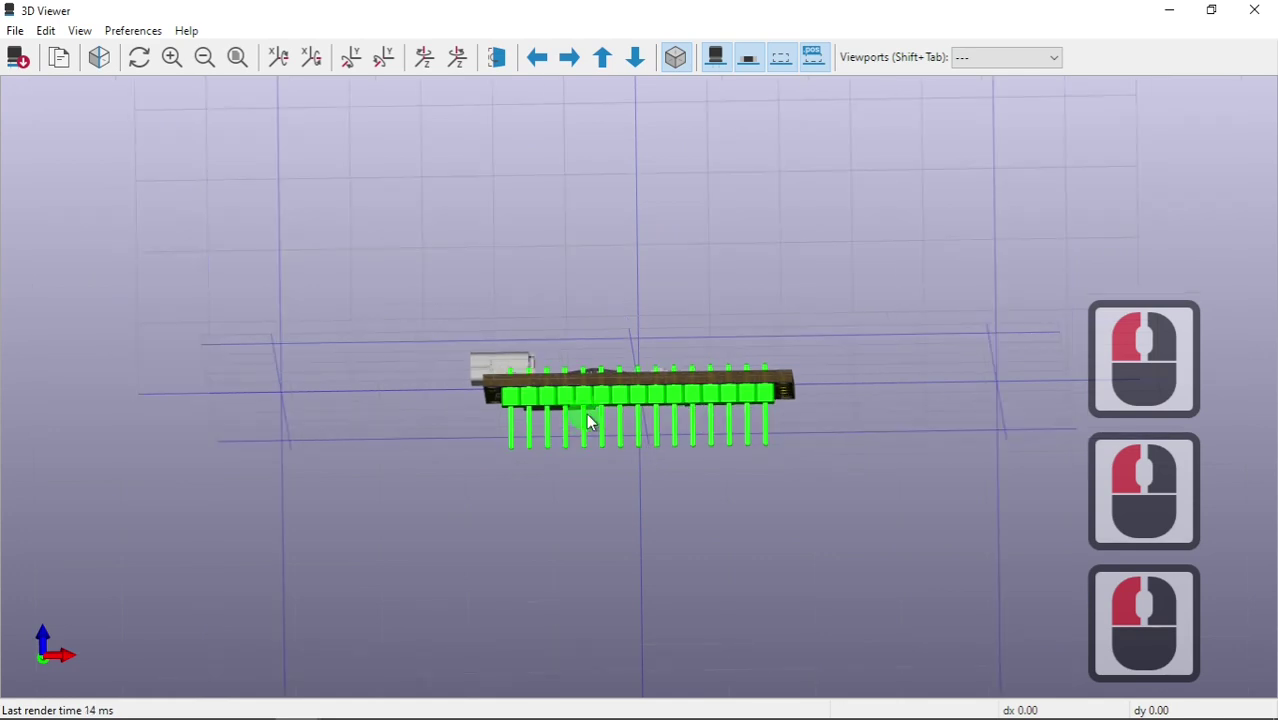
pyautogui.scroll(-3)
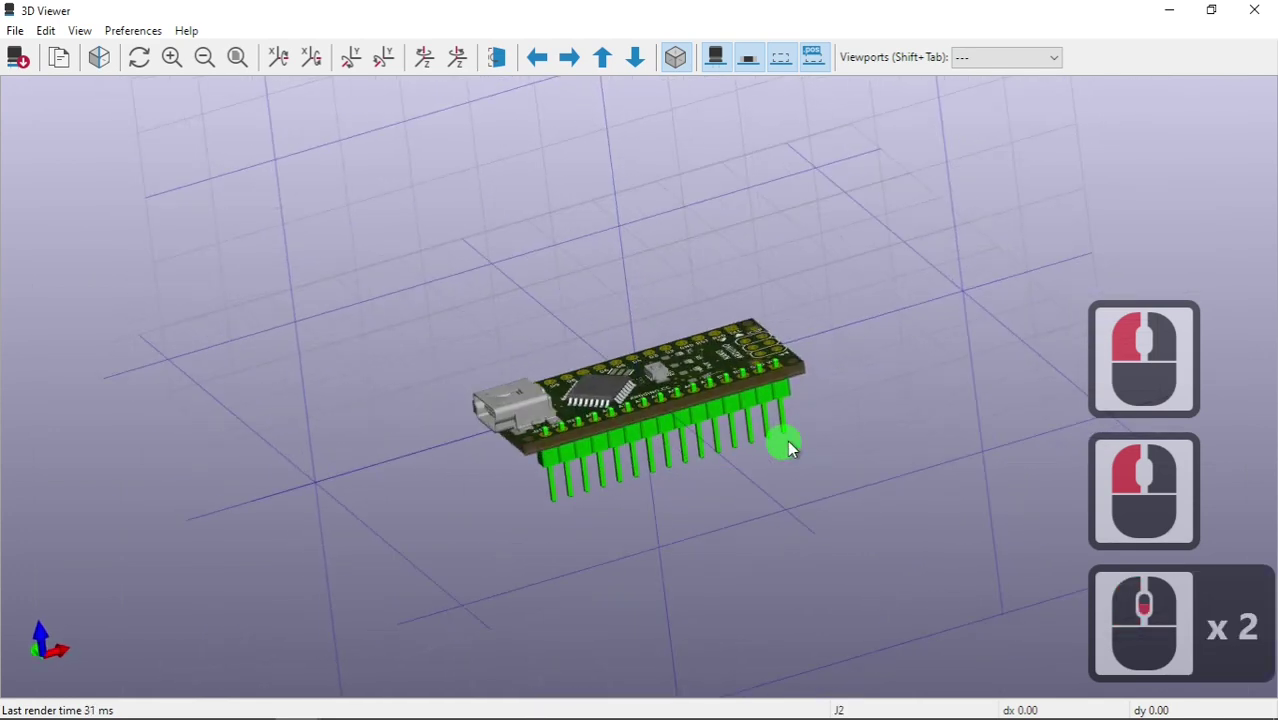
pyautogui.doubleClick(718, 474)
pyautogui.scroll(3)
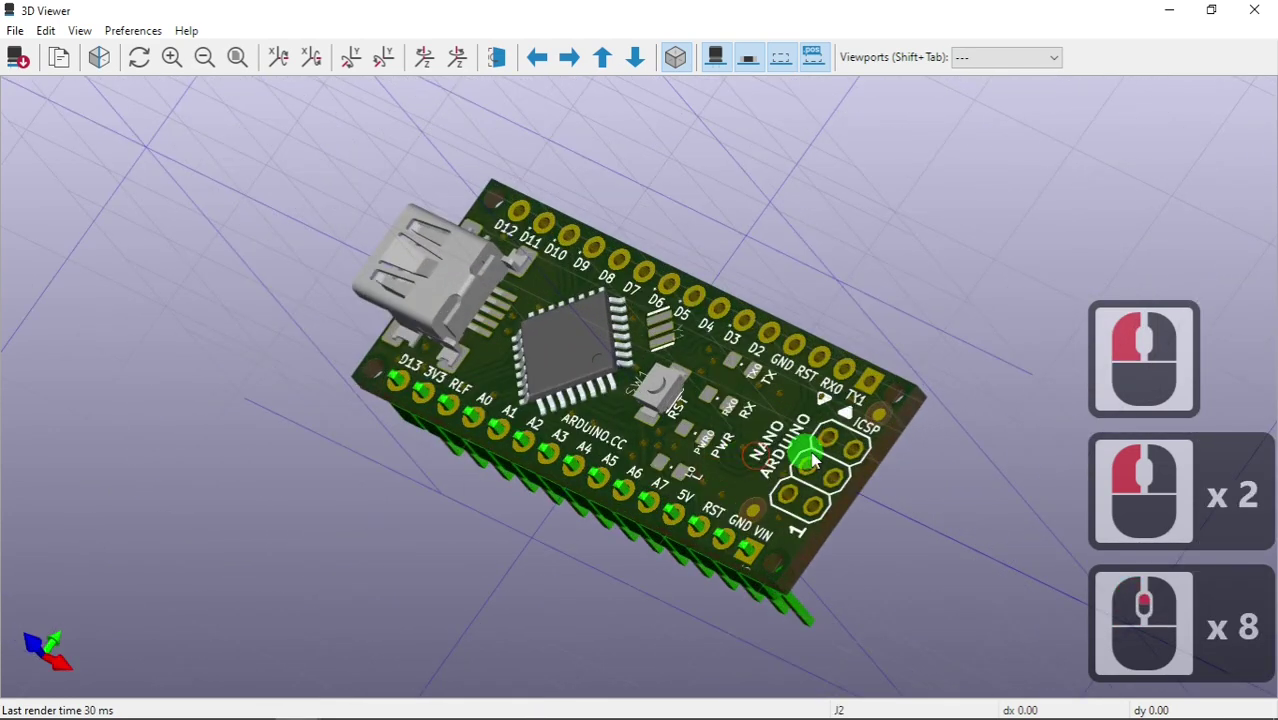
# - Orbit to a front view of the header row, highlight the IC3 chip, then clear the highlight
pyautogui.click(777, 492)
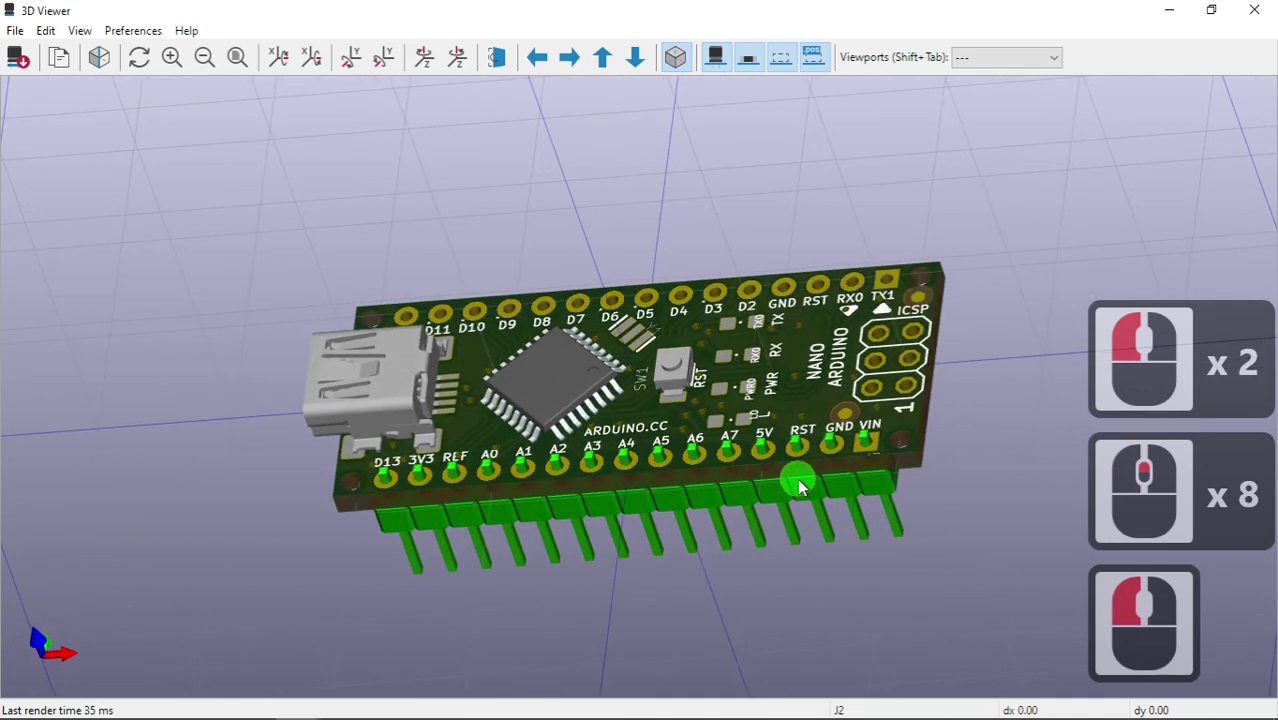
pyautogui.scroll(3)
pyautogui.click(821, 475)
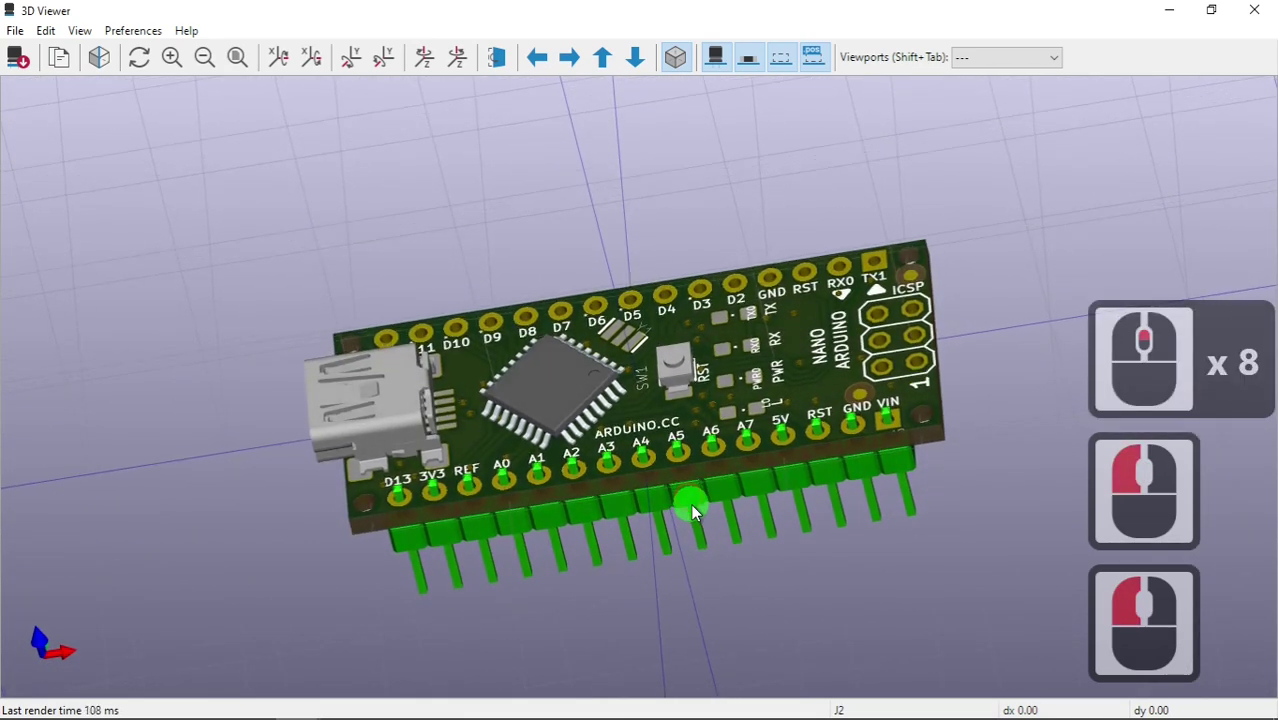
pyautogui.click(531, 417)
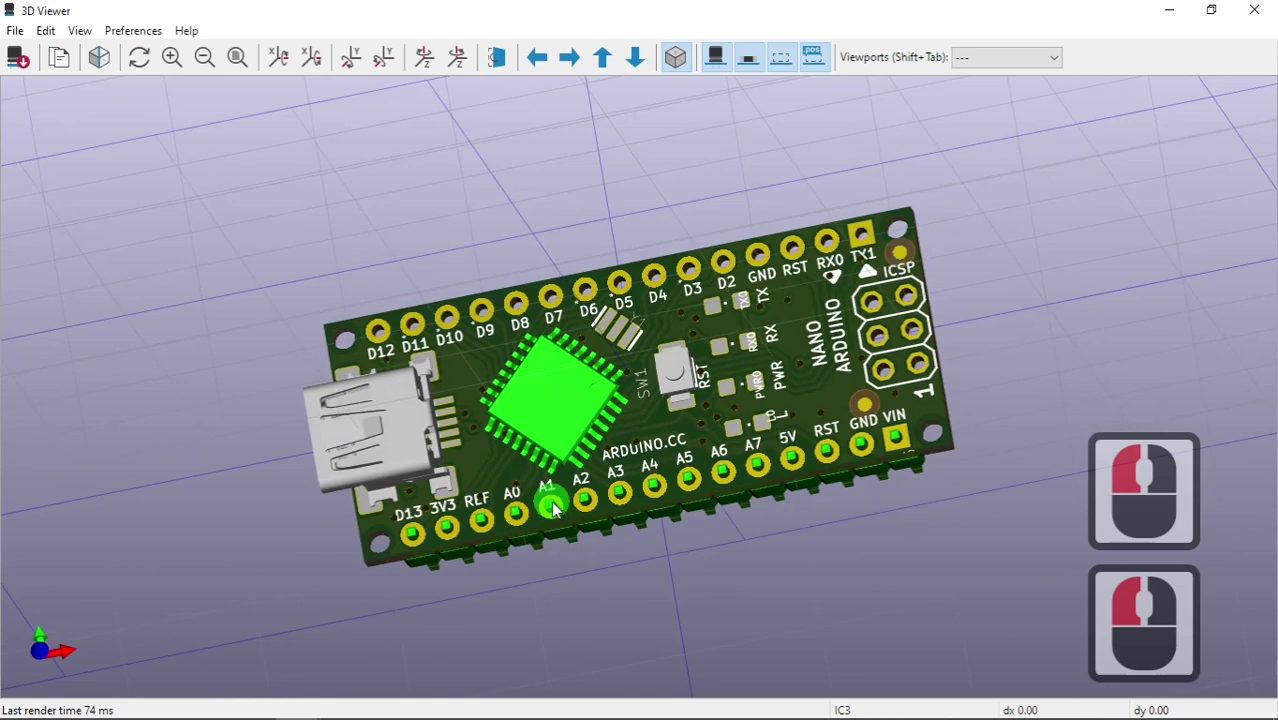
pyautogui.click(569, 462)
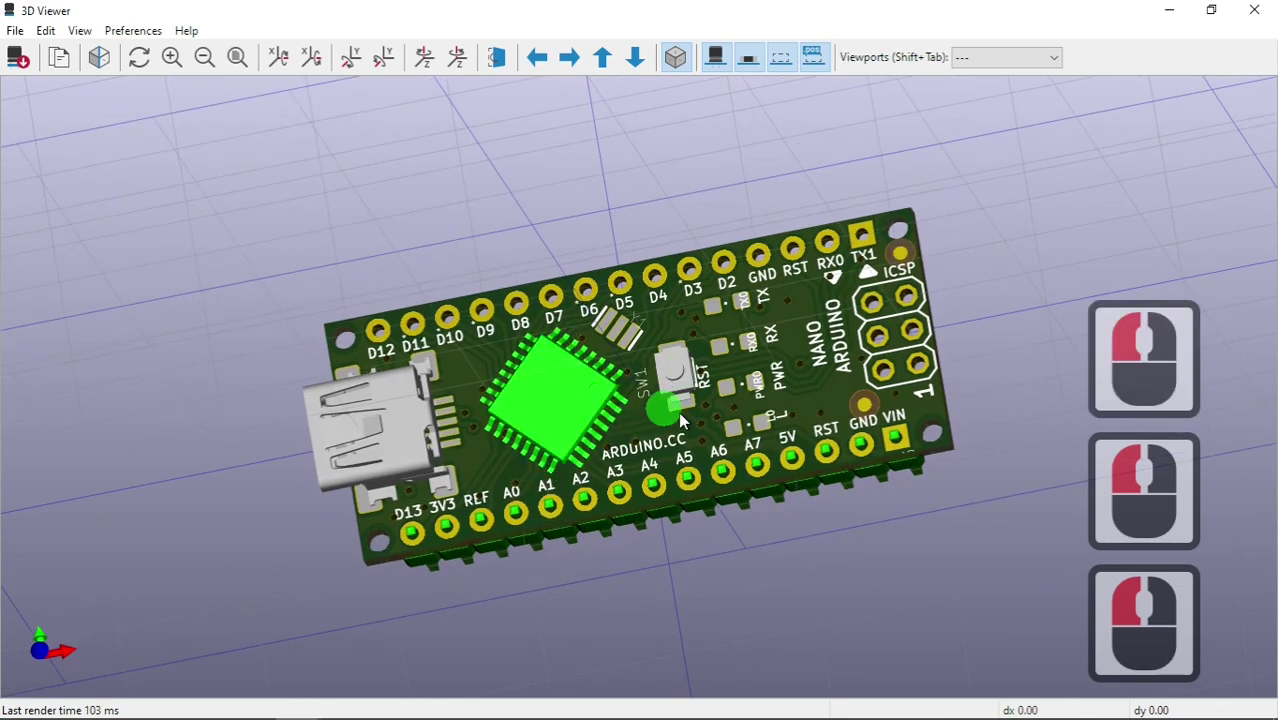
pyautogui.click(717, 394)
pyautogui.click(554, 405)
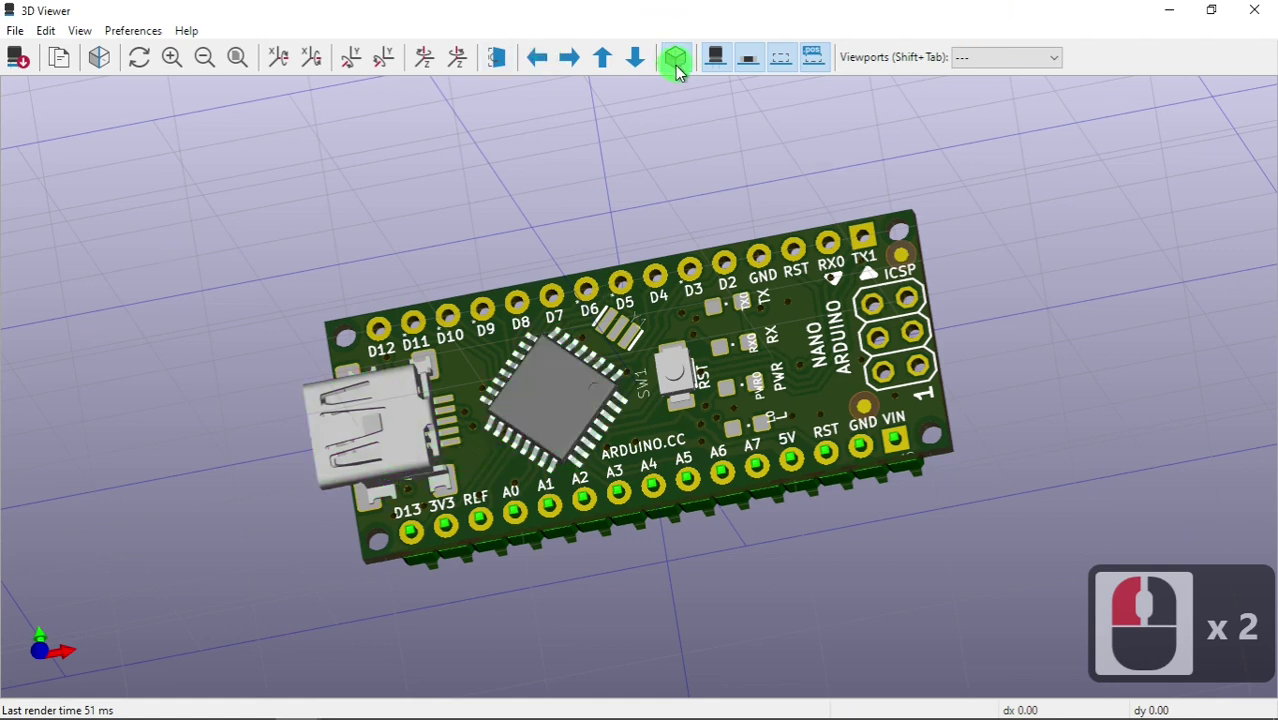
# - Toggle off the through-hole, SMD and unspecified-type model buttons so IC3's bare pads show
pyautogui.click(725, 72)
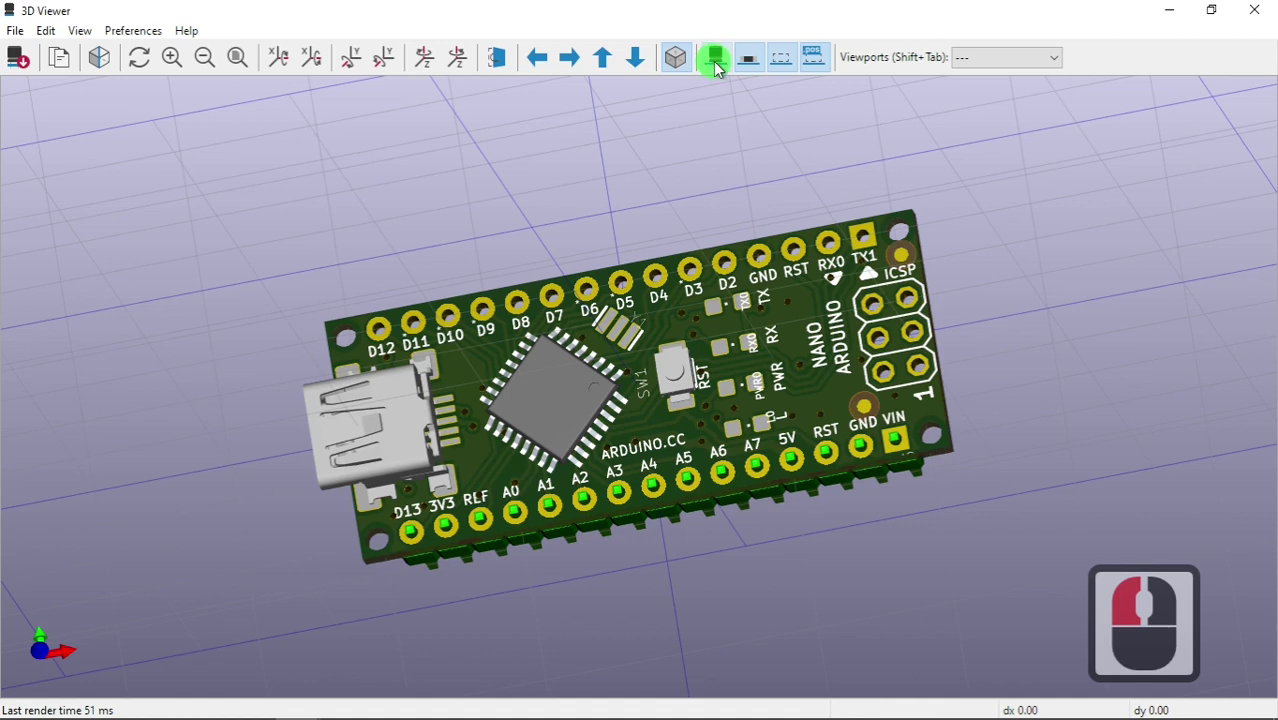
pyautogui.click(753, 66)
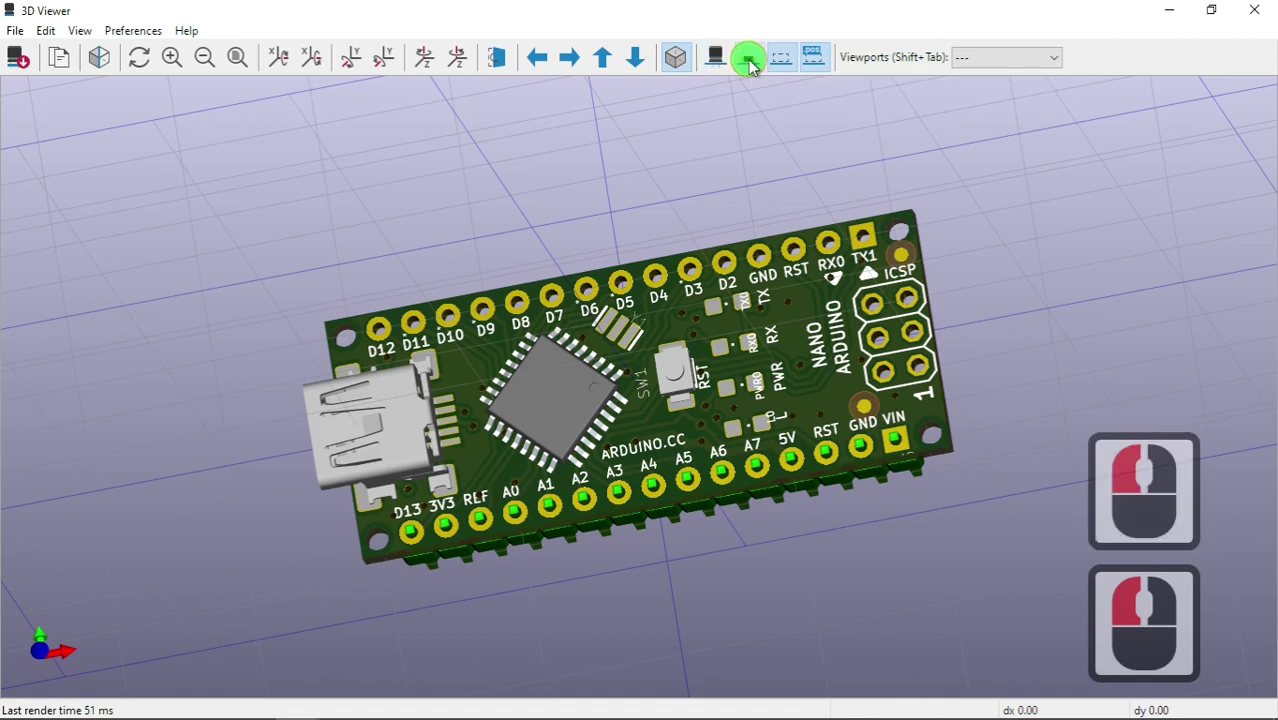
pyautogui.click(785, 62)
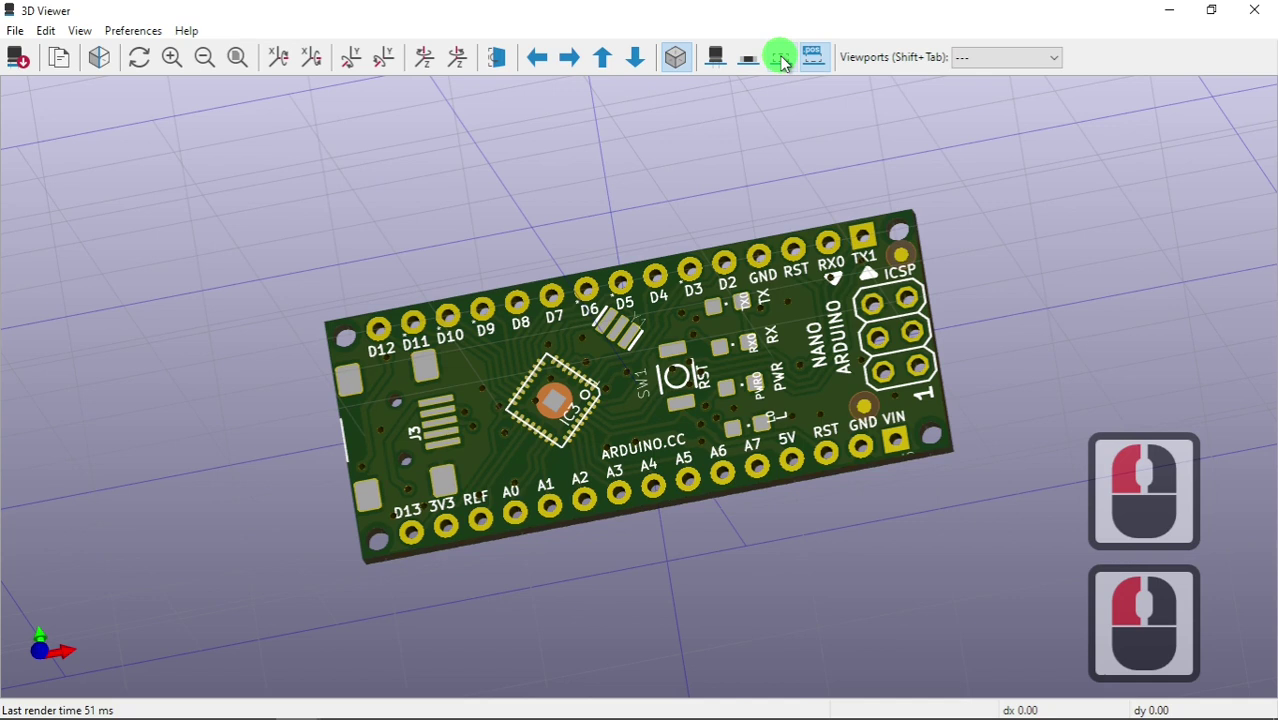
pyautogui.click(785, 62)
pyautogui.click(772, 66)
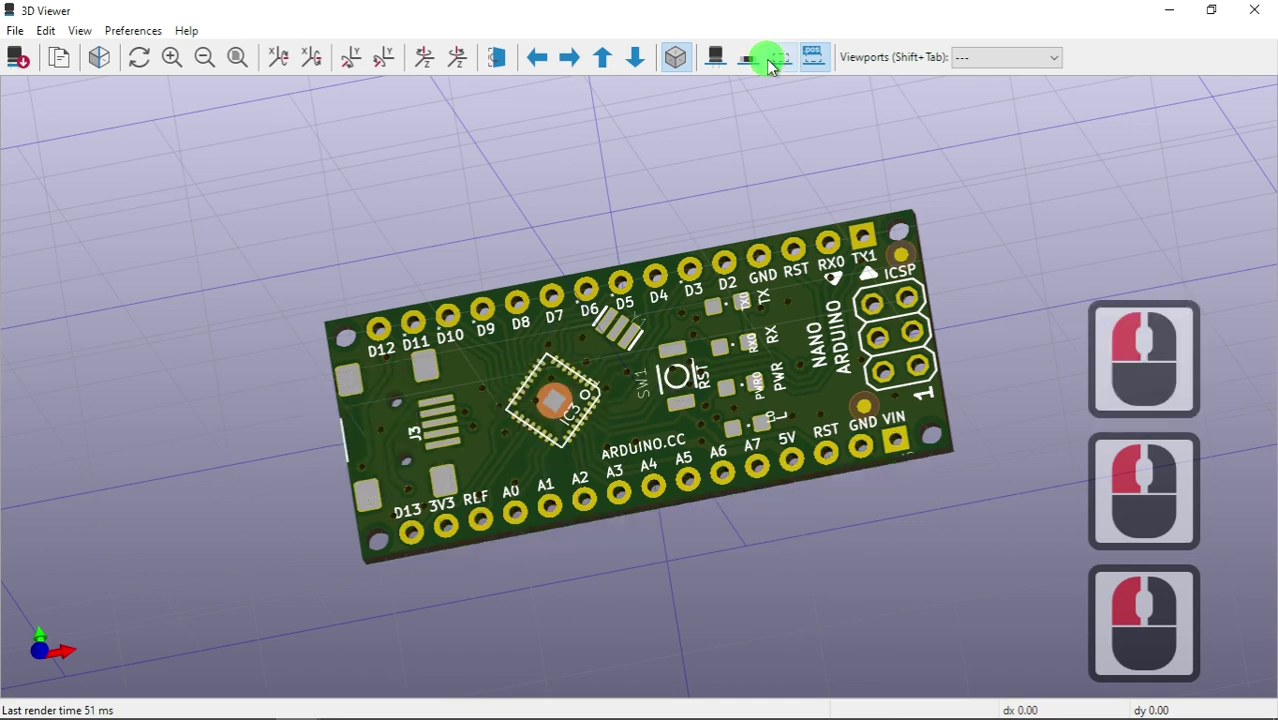
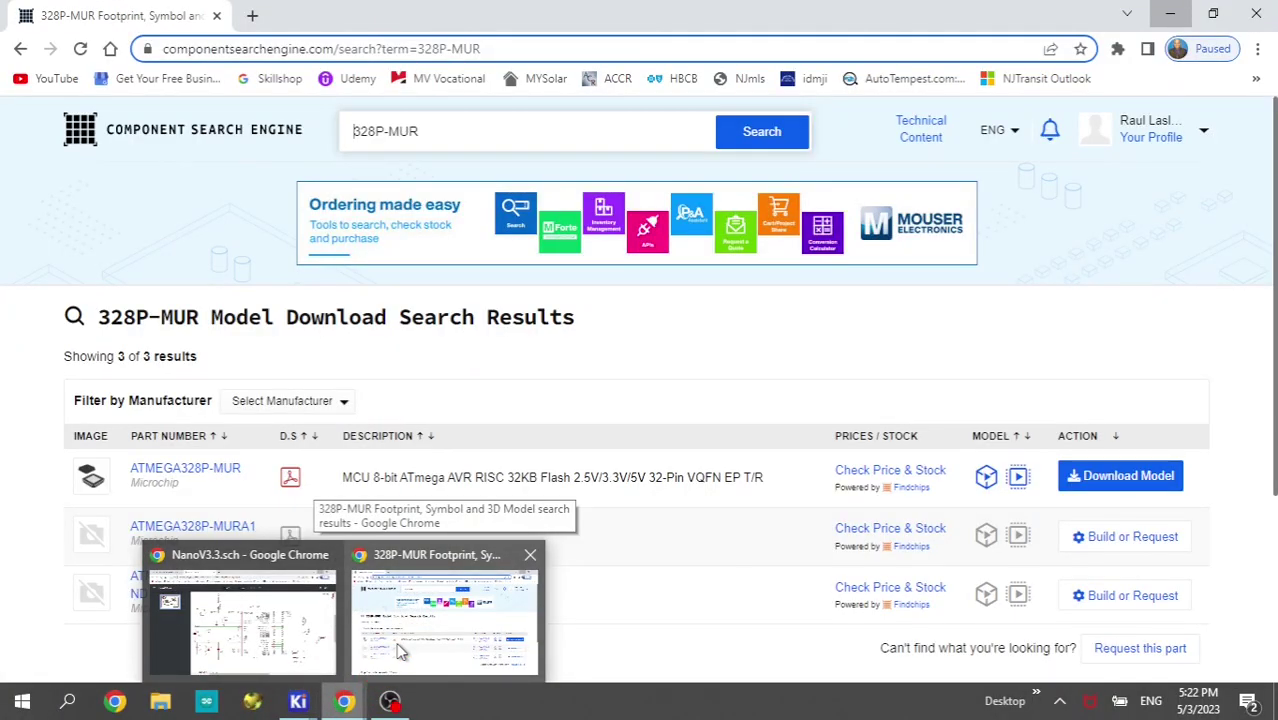
# - From the 328P-MUR search results, download the ATMEGA328P-MUR model as LIB_ATMEGA328P-MUR.zip into BOM_Nano
pyautogui.click(376, 611)
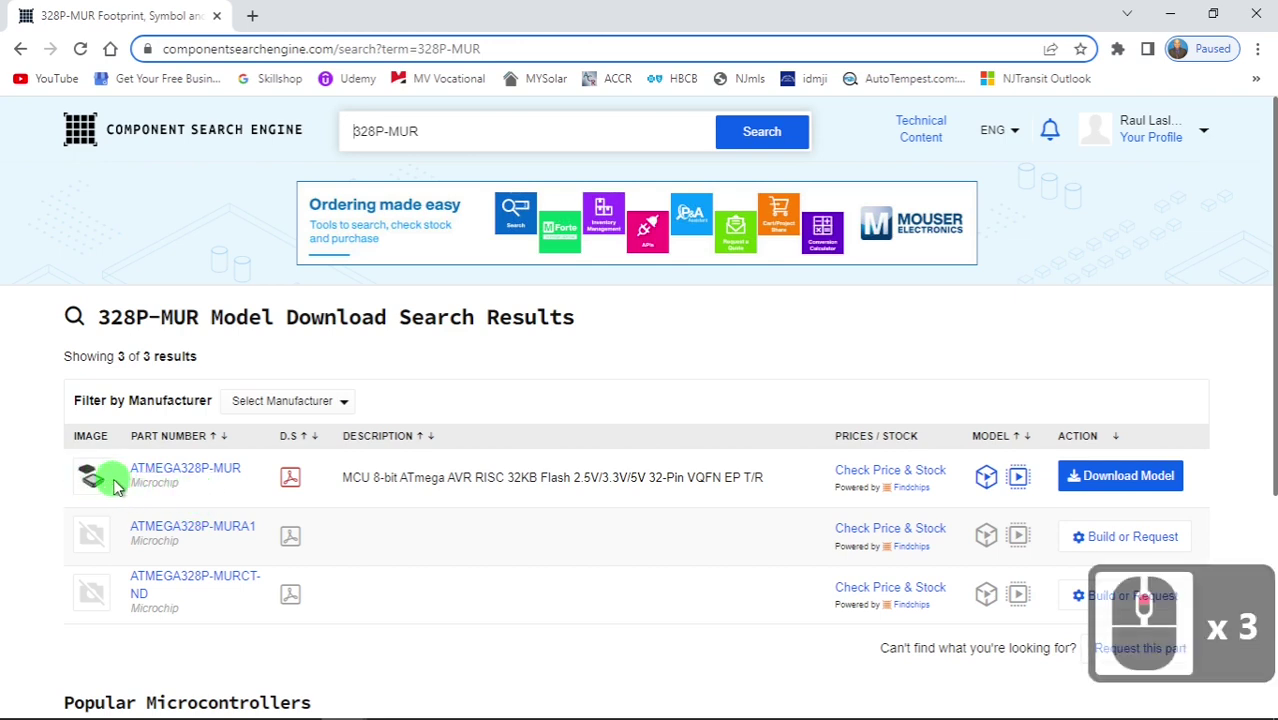
pyautogui.click(1126, 489)
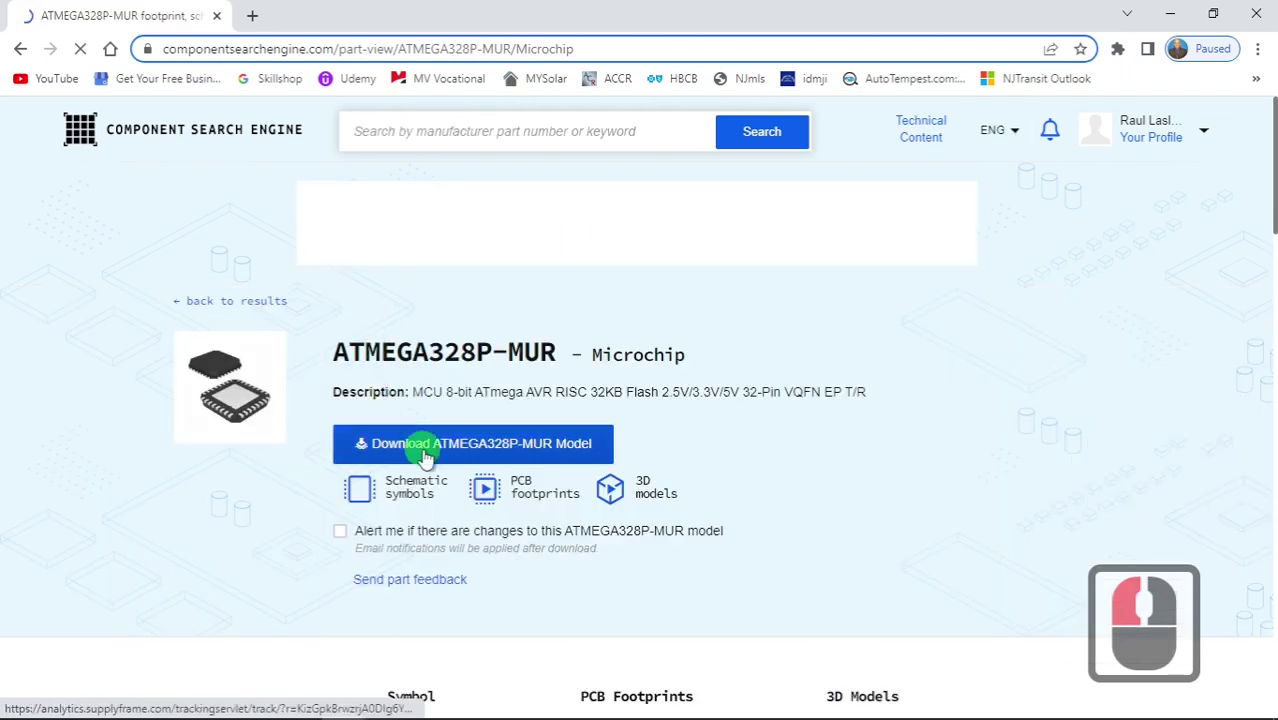
pyautogui.click(630, 475)
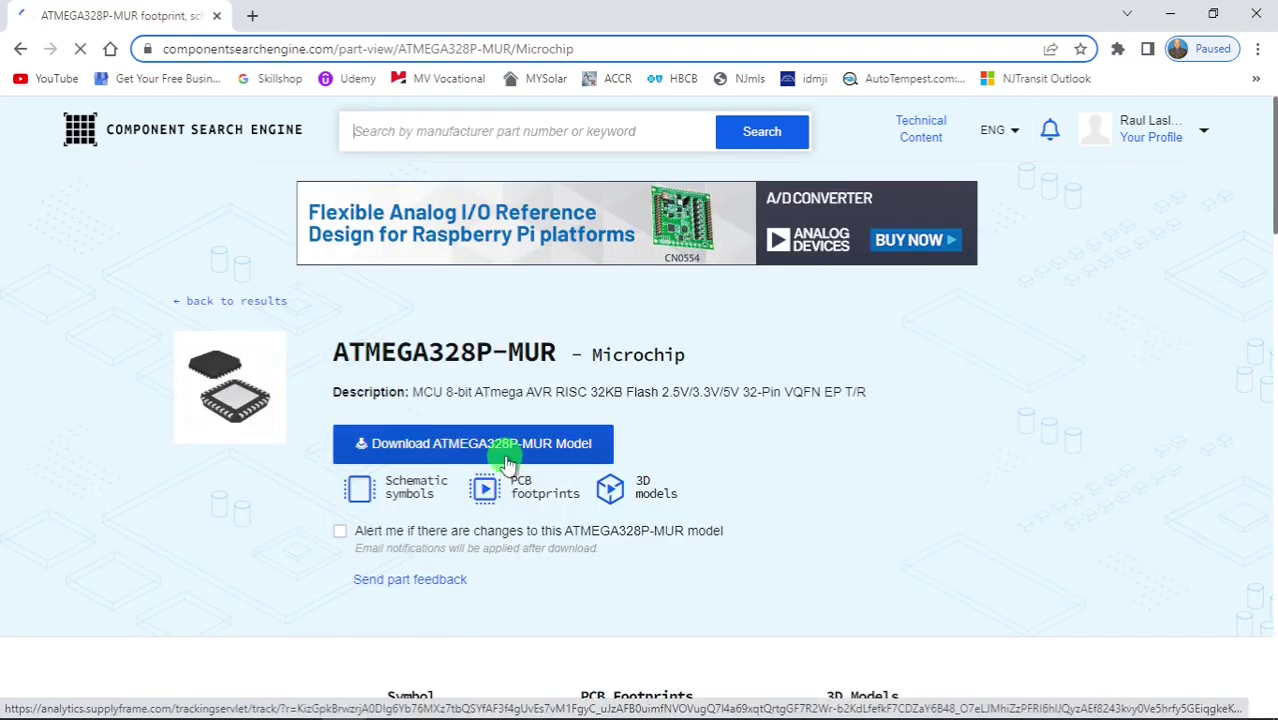
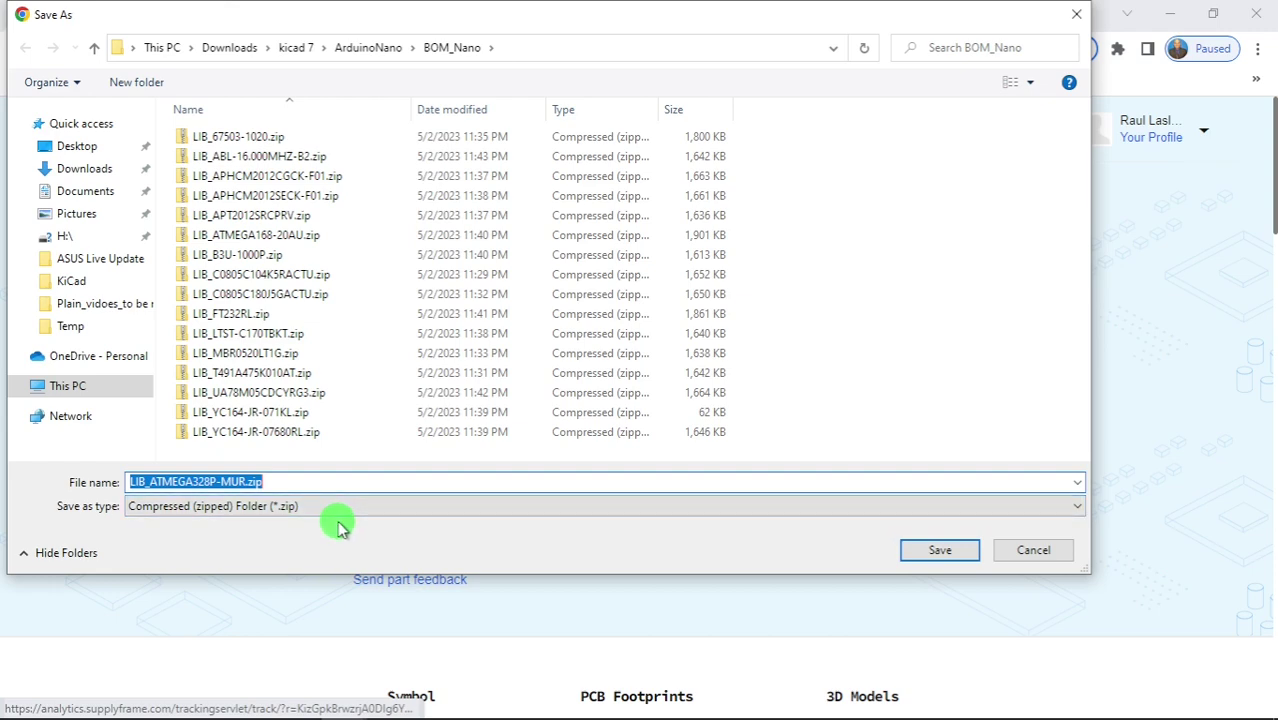
pyautogui.moveTo(942, 561); pyautogui.dragTo(1176, 11)
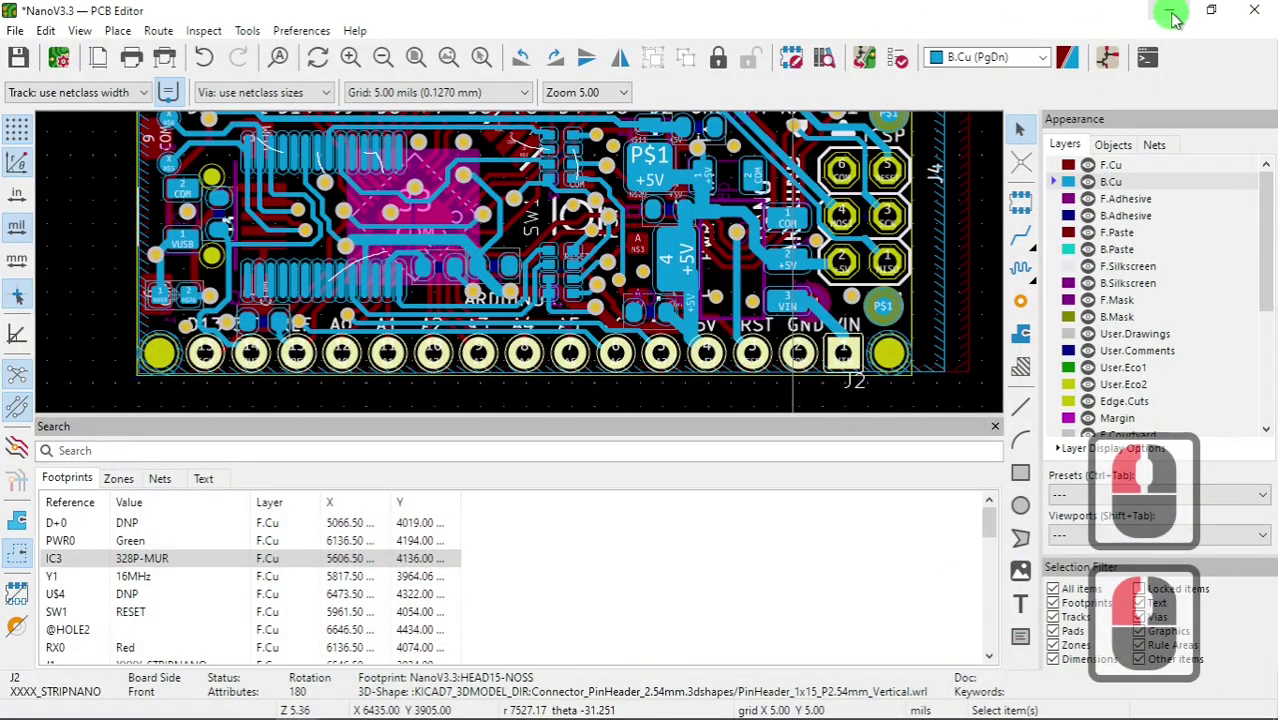
# - Launch Library Loader from the desktop to import the ATMEGA328P-MUR zip into KiCad, then close it
pyautogui.click(1176, 16)
pyautogui.click(1052, 53)
pyautogui.doubleClick(117, 537)
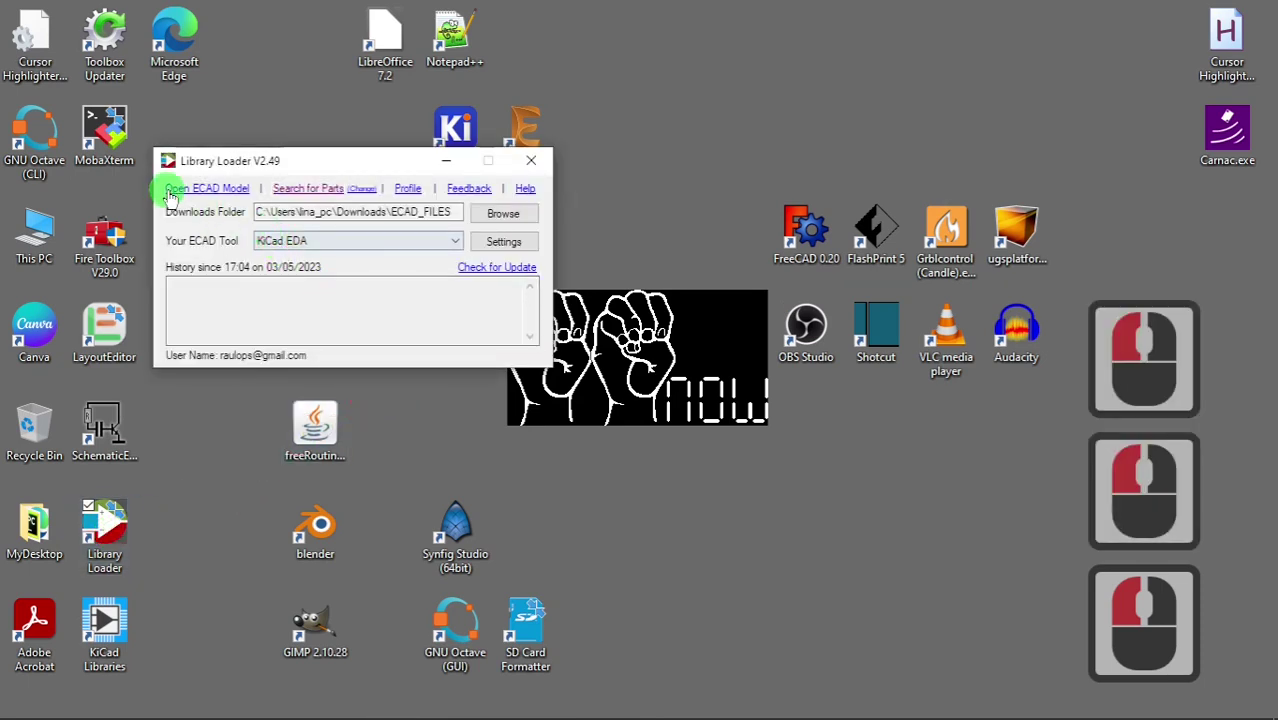
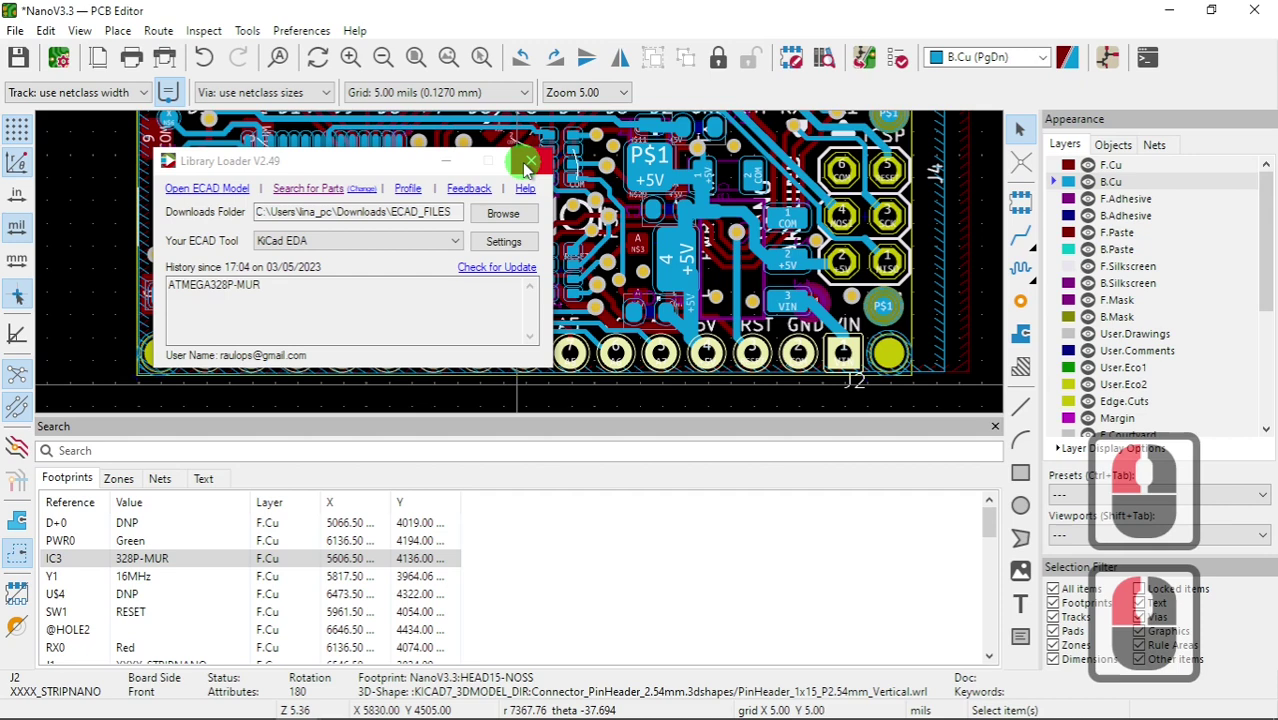
pyautogui.click(459, 171)
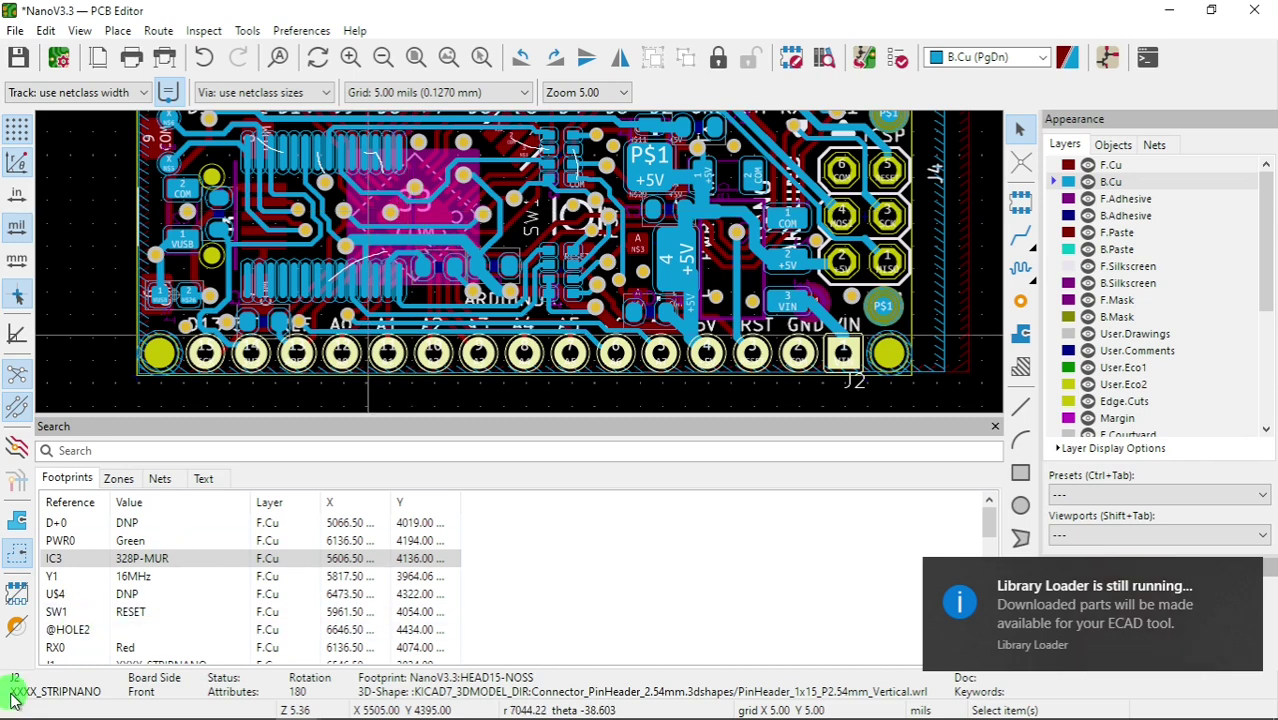
# - Pick IC3 (328P-MUR) in the Search footprints list after PWR0 and Y1, and bring up its action menu
pyautogui.click(138, 567)
pyautogui.click(153, 565)
pyautogui.click(82, 550)
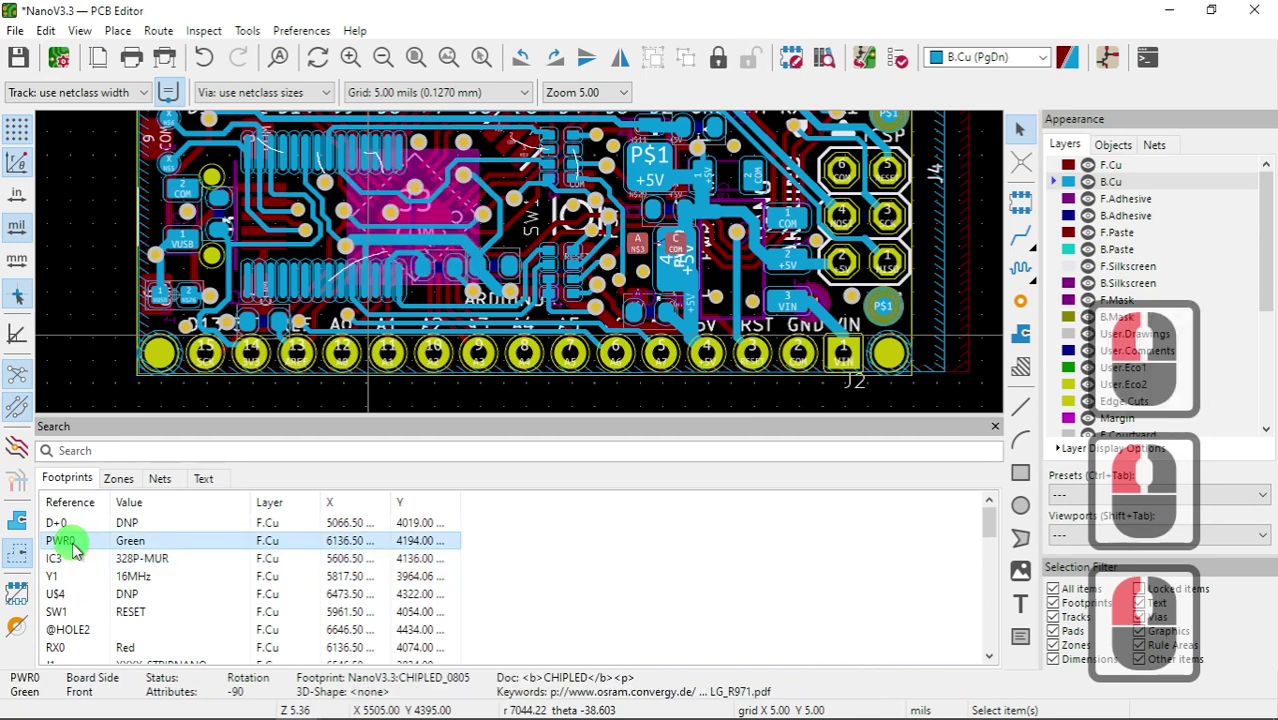
pyautogui.click(56, 583)
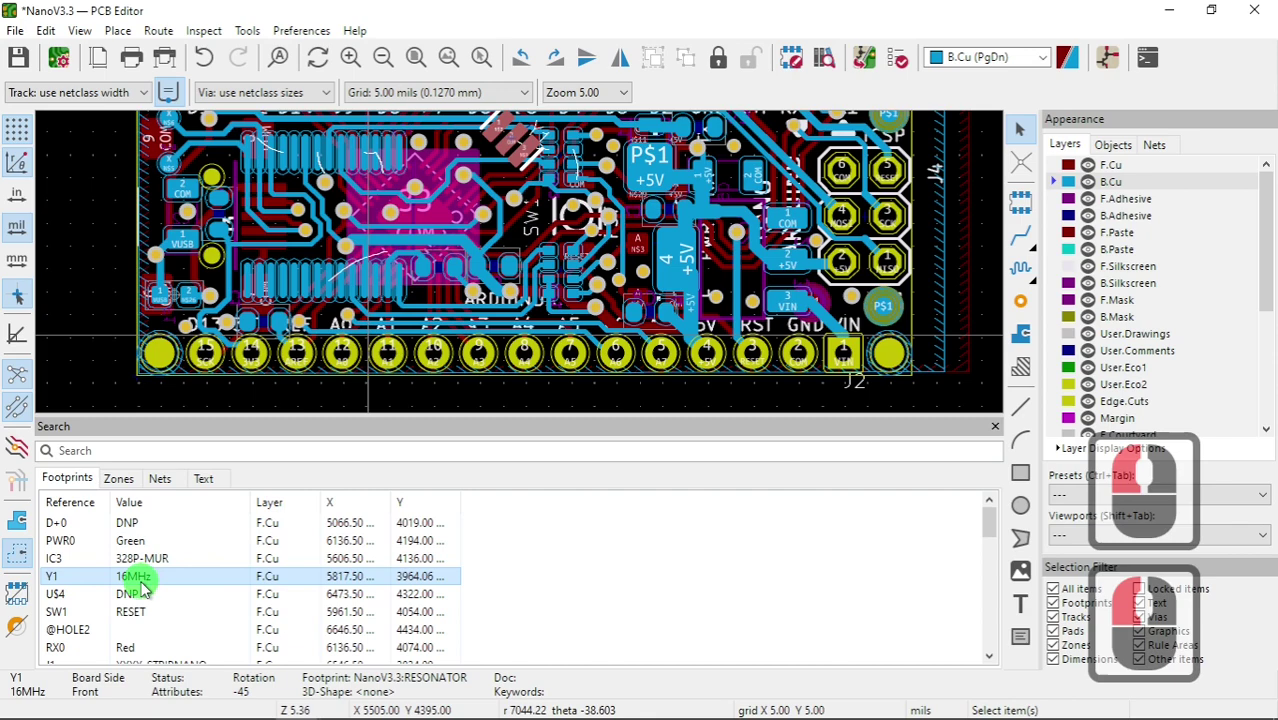
pyautogui.click(141, 568)
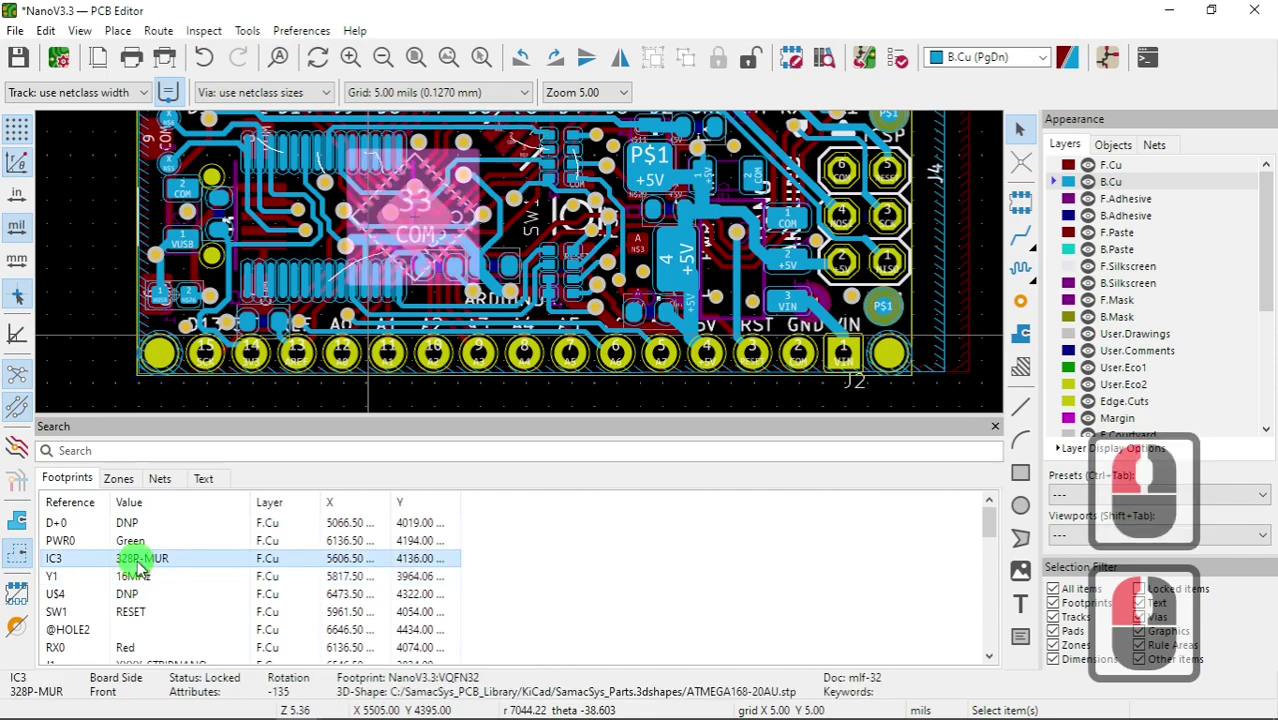
pyautogui.rightClick(406, 260)
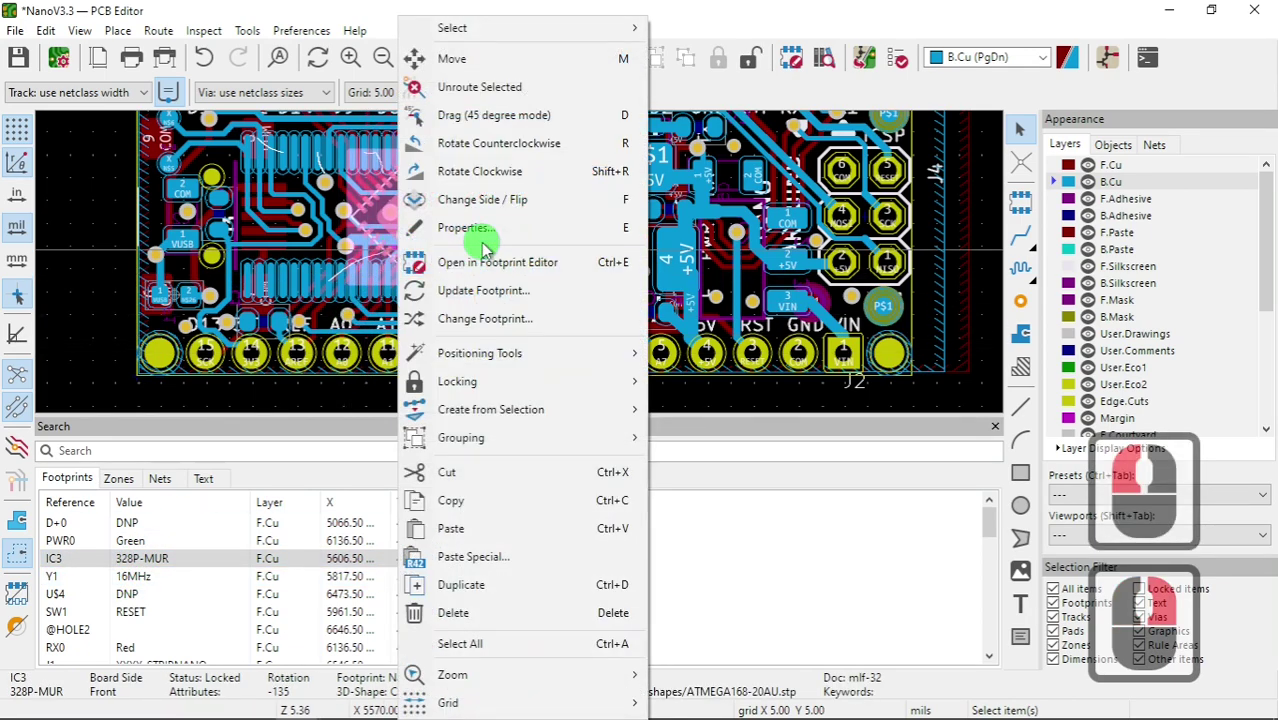
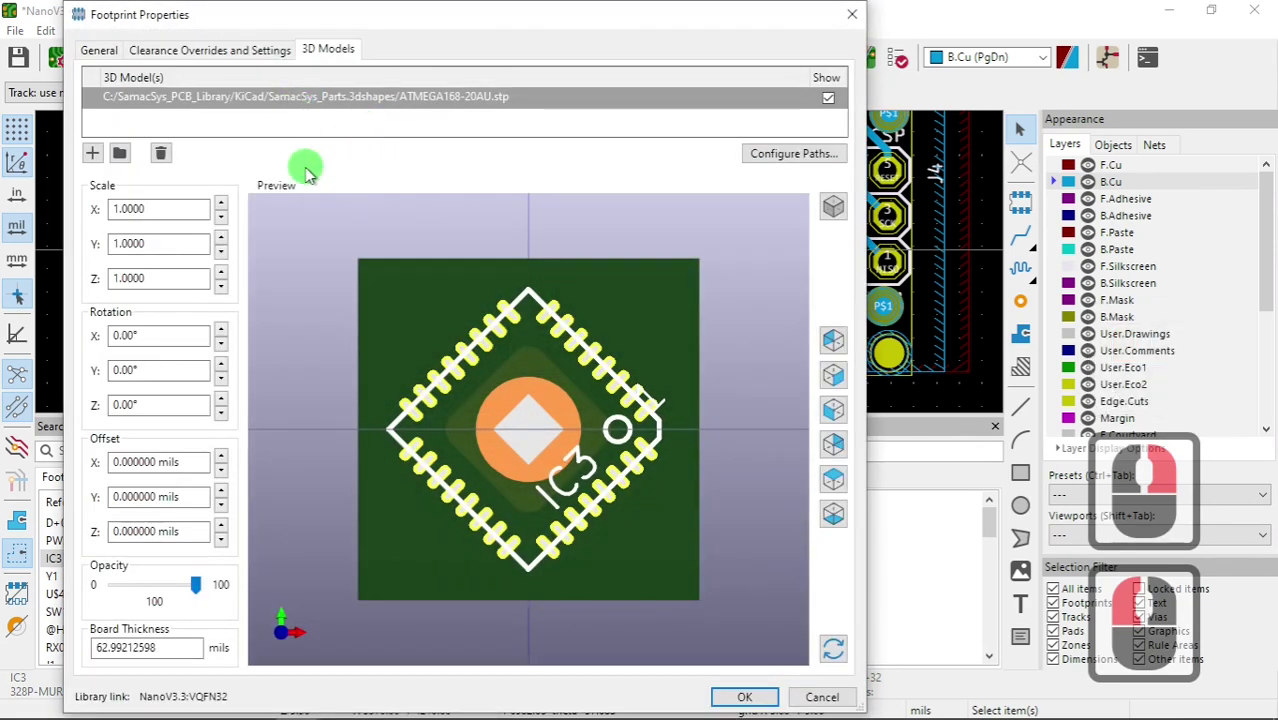
# - Remove IC3's ATMEGA168-20AU model row, add a new entry and choose ATMEGA328P-MUR.stp for it
pyautogui.moveTo(277, 116); pyautogui.dragTo(161, 160)
pyautogui.click(164, 157)
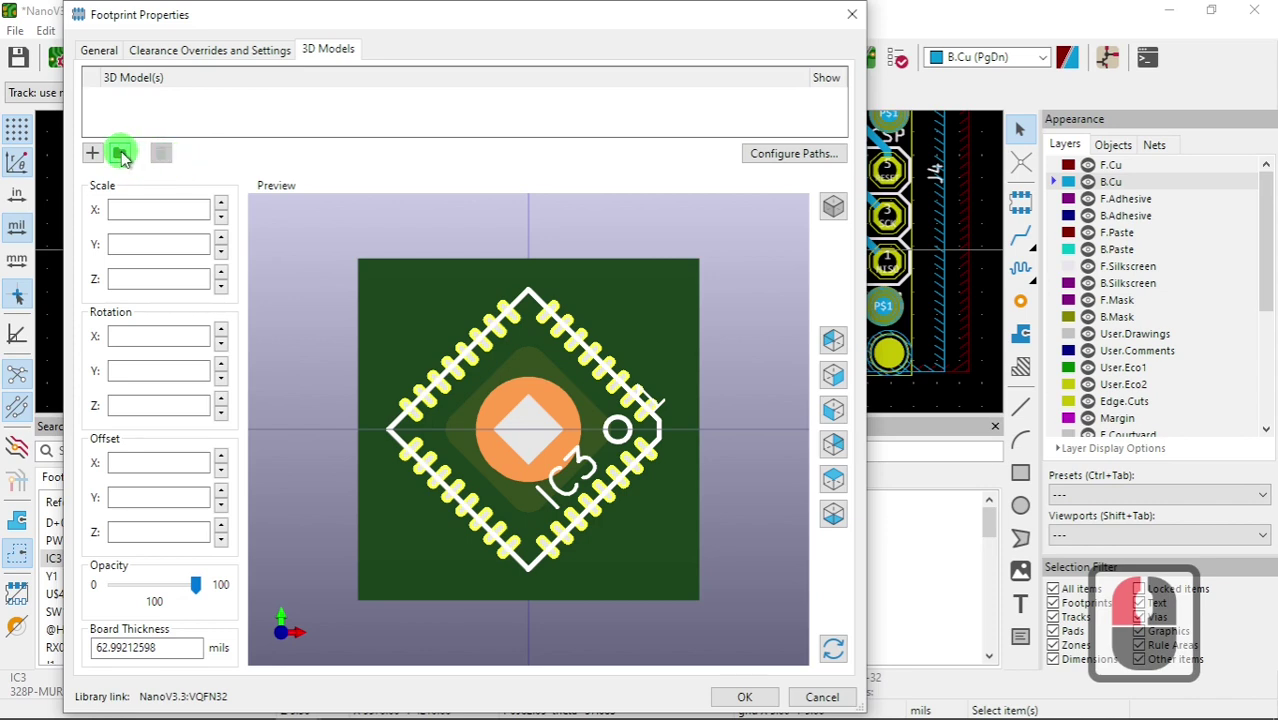
pyautogui.click(101, 158)
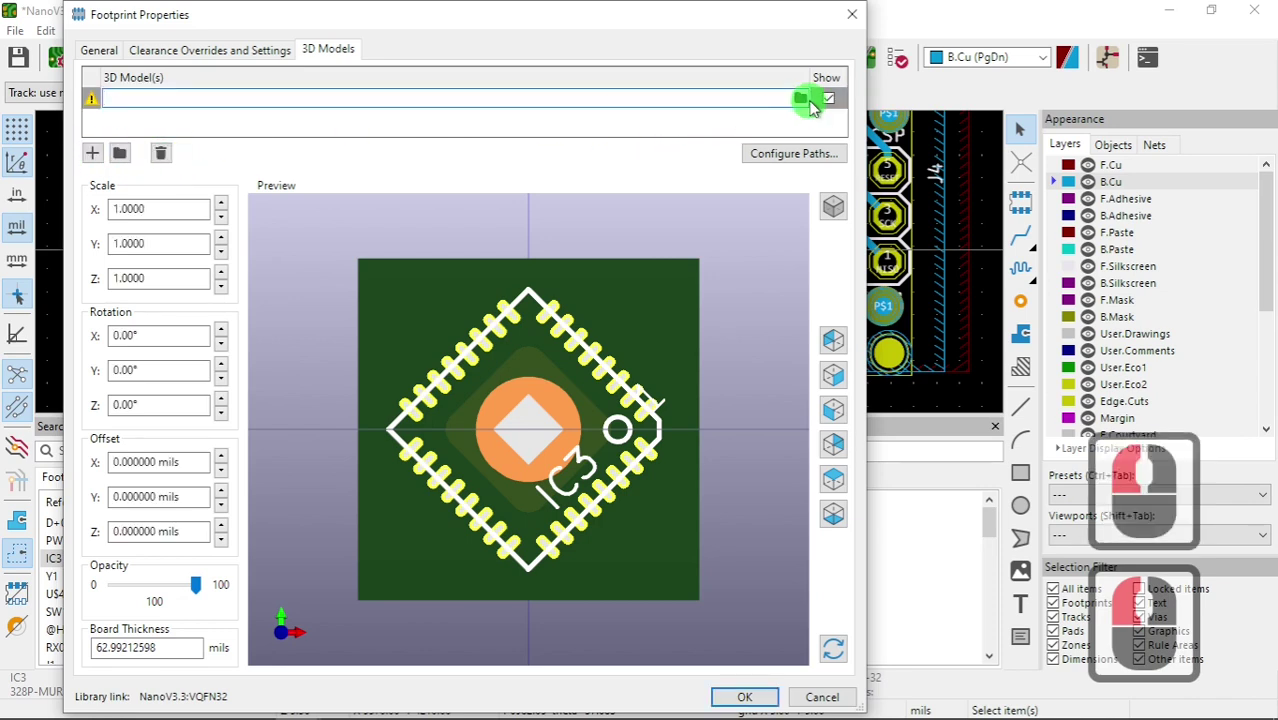
pyautogui.click(806, 107)
pyautogui.click(443, 173)
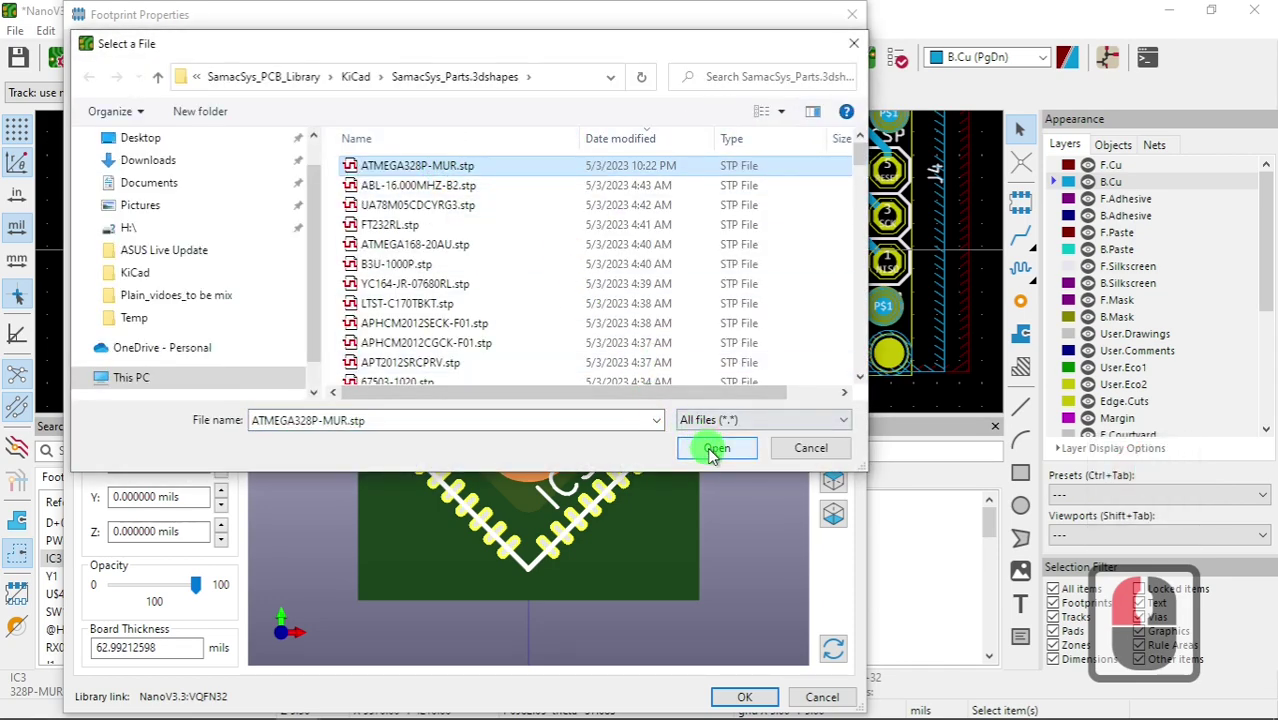
pyautogui.click(714, 457)
pyautogui.click(622, 398)
# - Check the new model in the footprint preview and apply the ATMEGA328P-MUR model to IC3 with OK
pyautogui.click(512, 508)
pyautogui.click(618, 520)
pyautogui.click(456, 378)
pyautogui.middleClick(461, 392)
pyautogui.middleClick(463, 392)
pyautogui.click(741, 706)
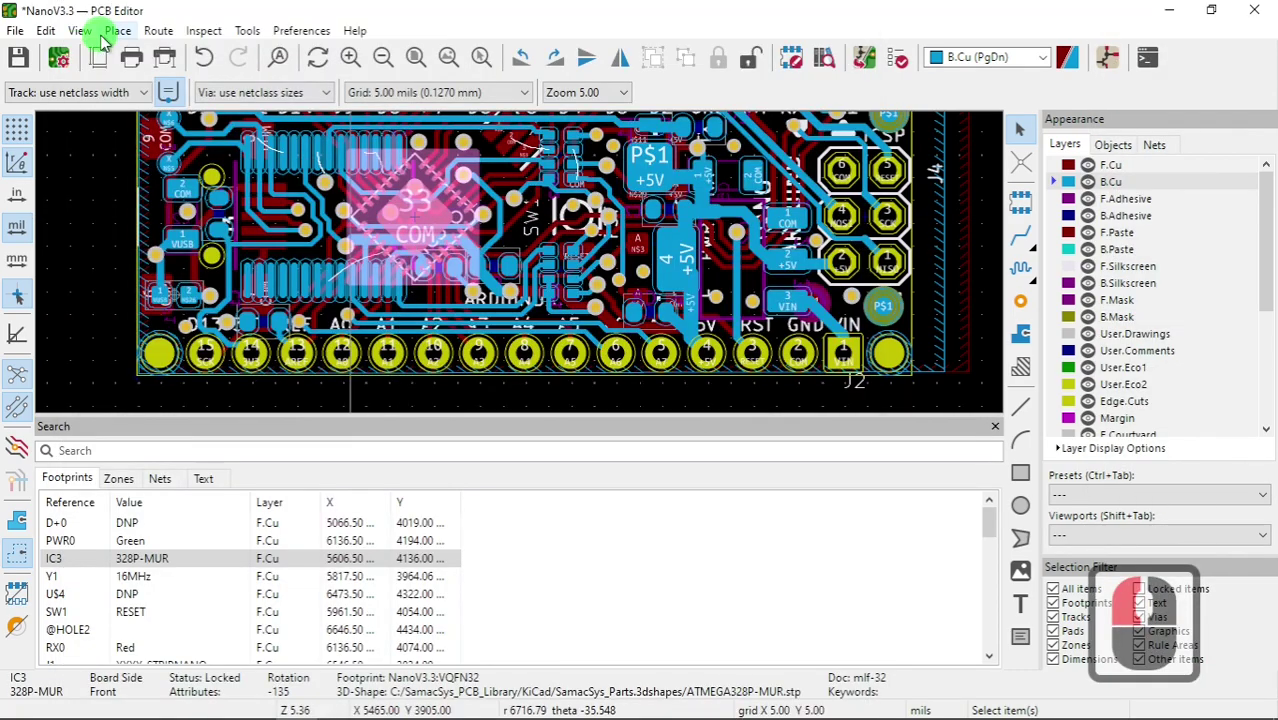
# - Reopen the 3D Viewer and re-enable the through-hole, SMD and unspecified-type component models
pyautogui.click(81, 39)
pyautogui.click(164, 129)
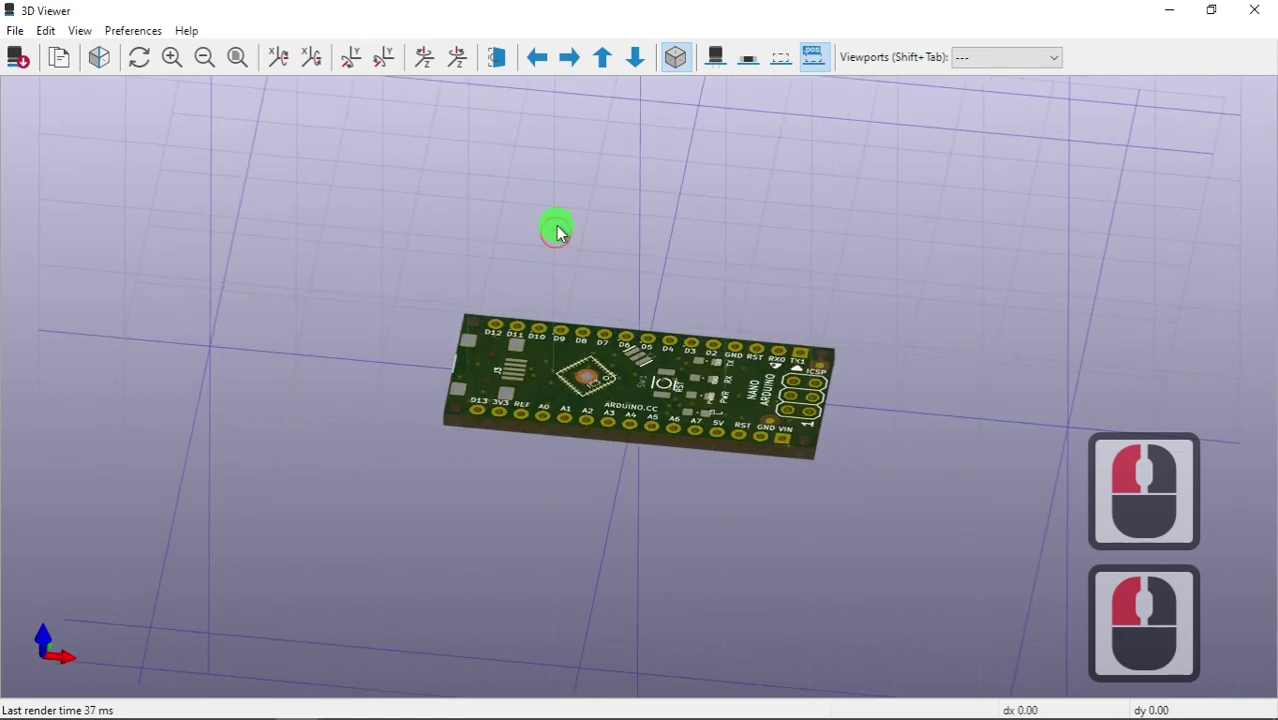
pyautogui.click(777, 97)
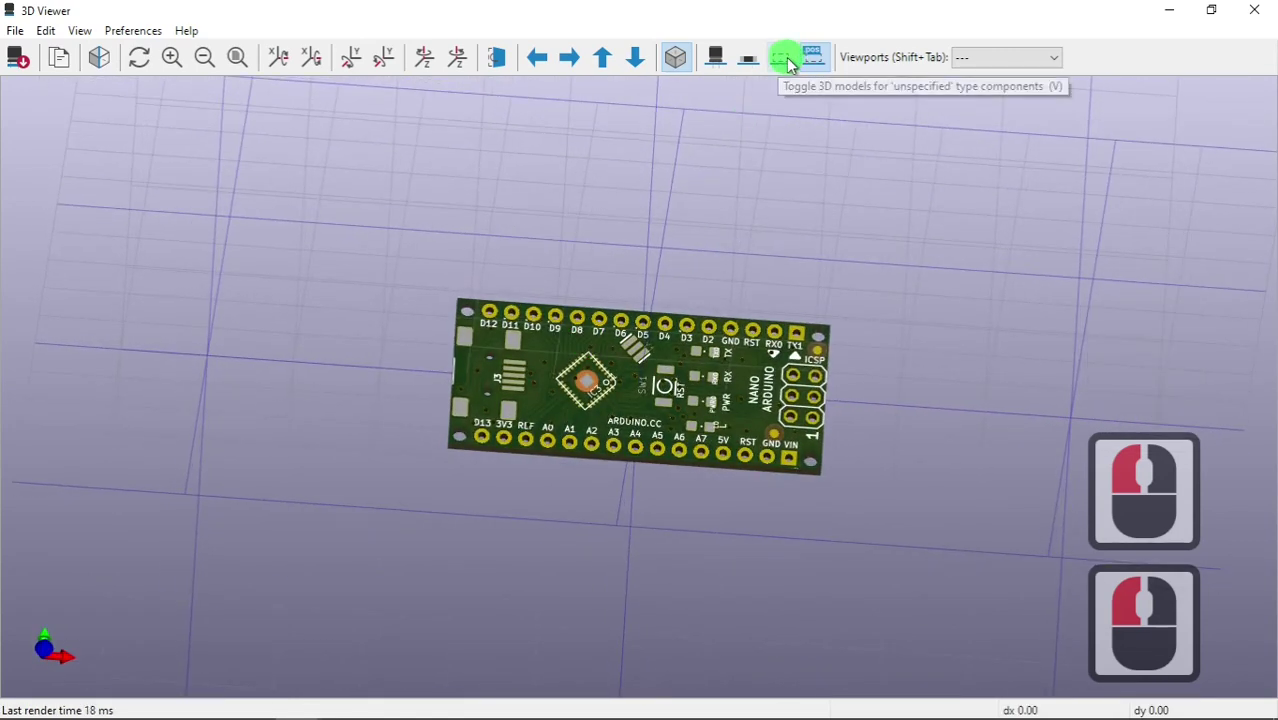
pyautogui.click(790, 73)
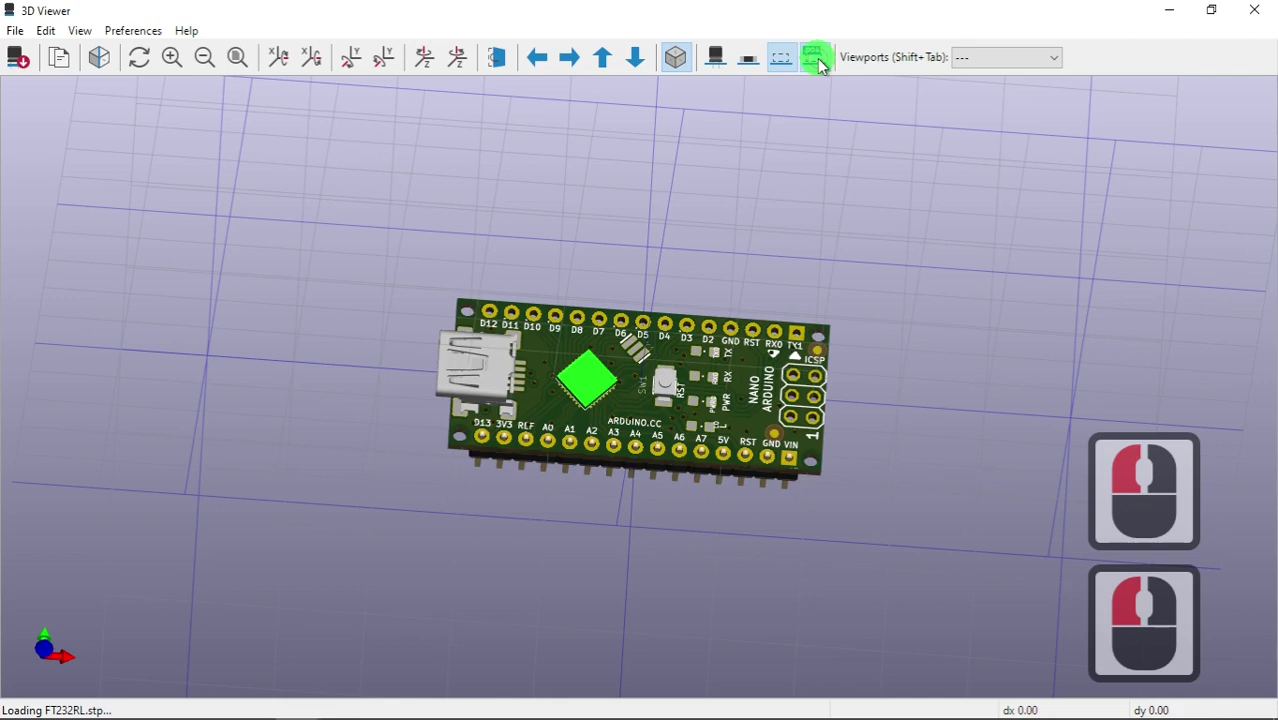
pyautogui.click(825, 69)
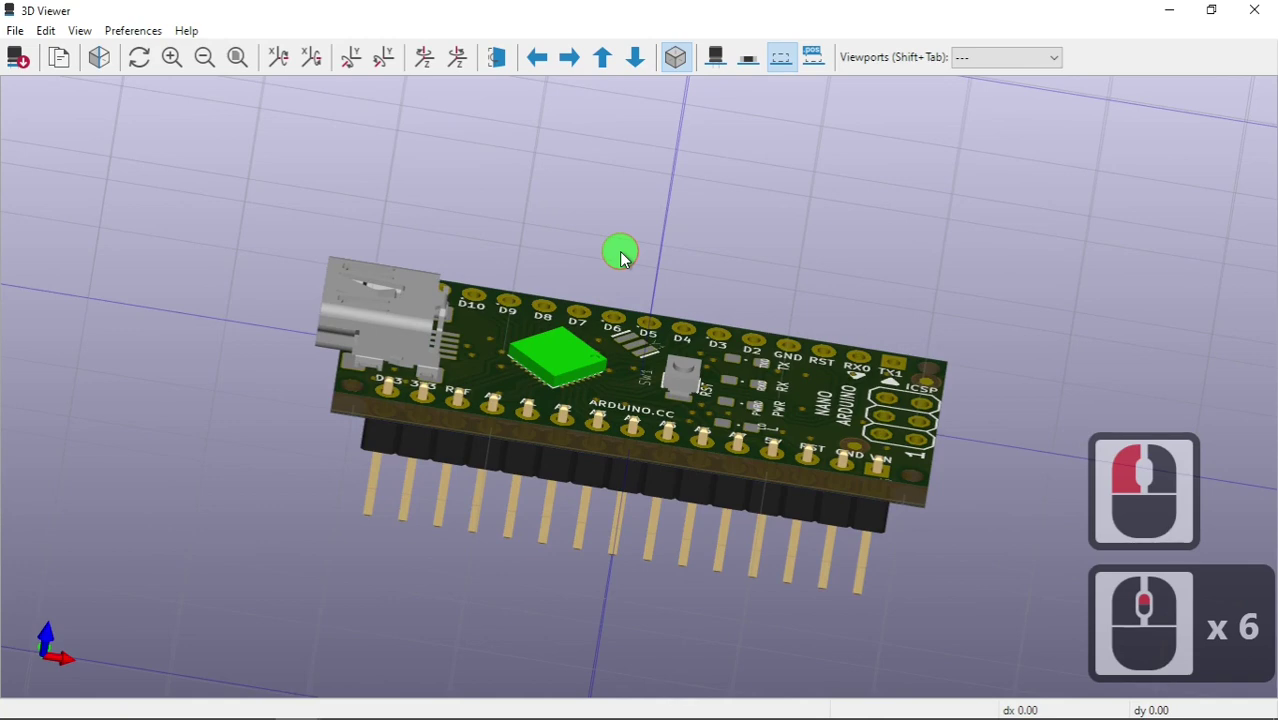
# - Orbit and zoom around IC3 to inspect the new ATMEGA328P-MUR chip model on the board
pyautogui.click(565, 451)
pyautogui.click(543, 419)
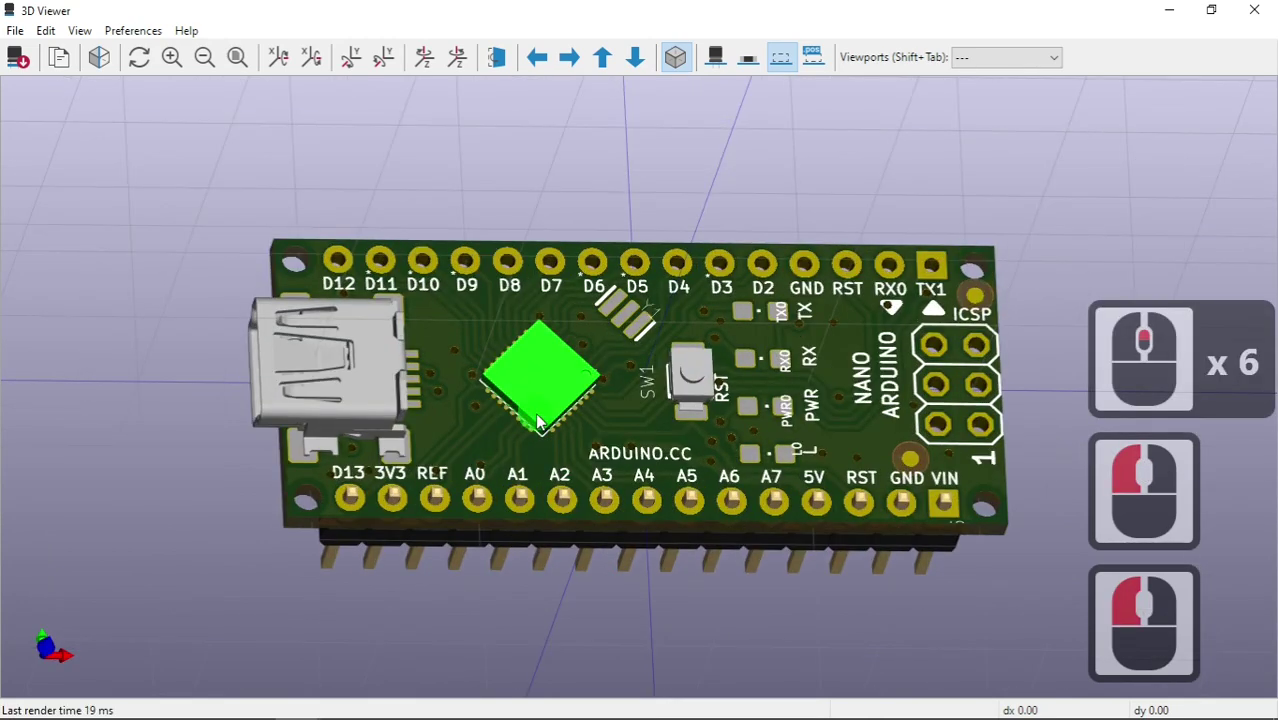
pyautogui.middleClick(403, 203)
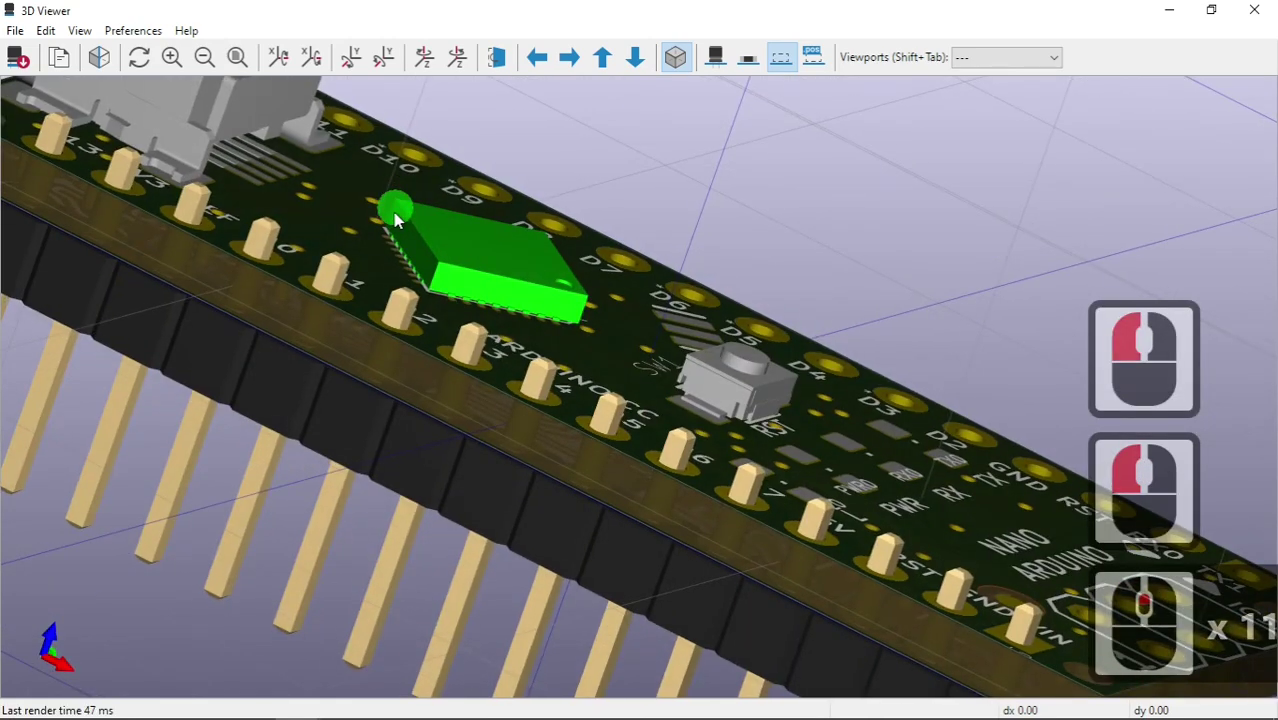
pyautogui.click(400, 218)
pyautogui.click(439, 429)
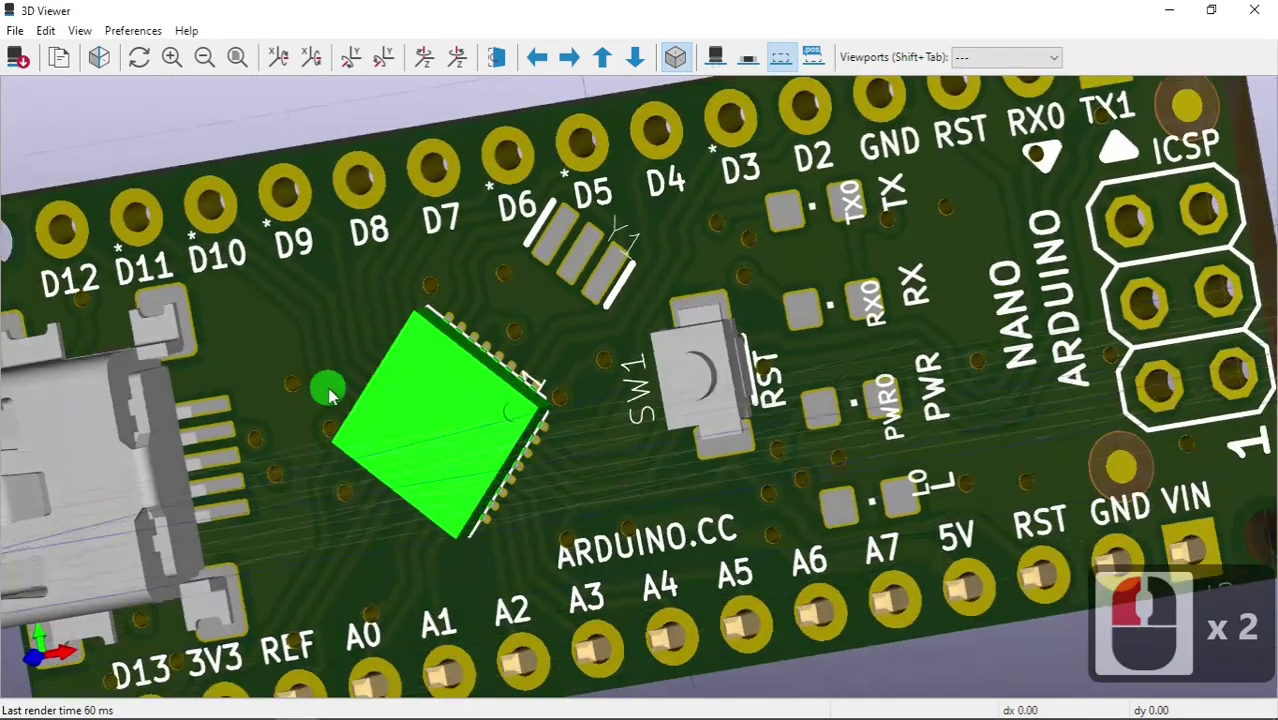
pyautogui.click(534, 519)
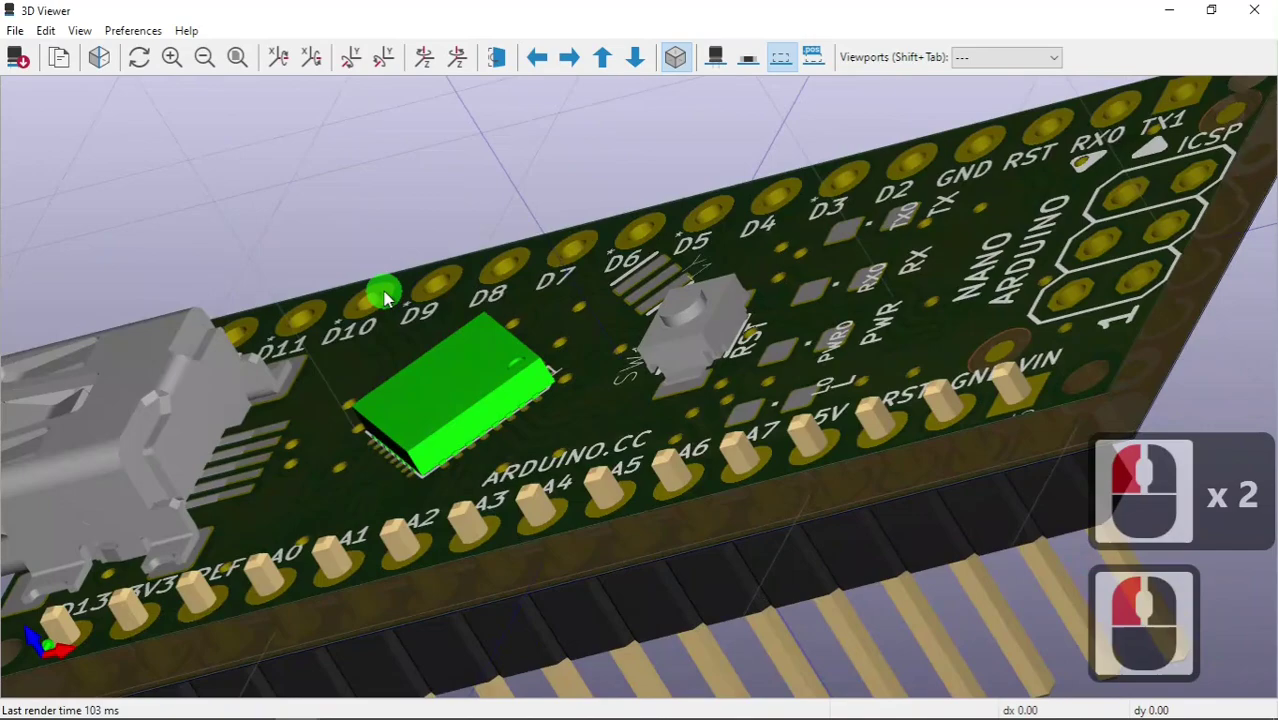
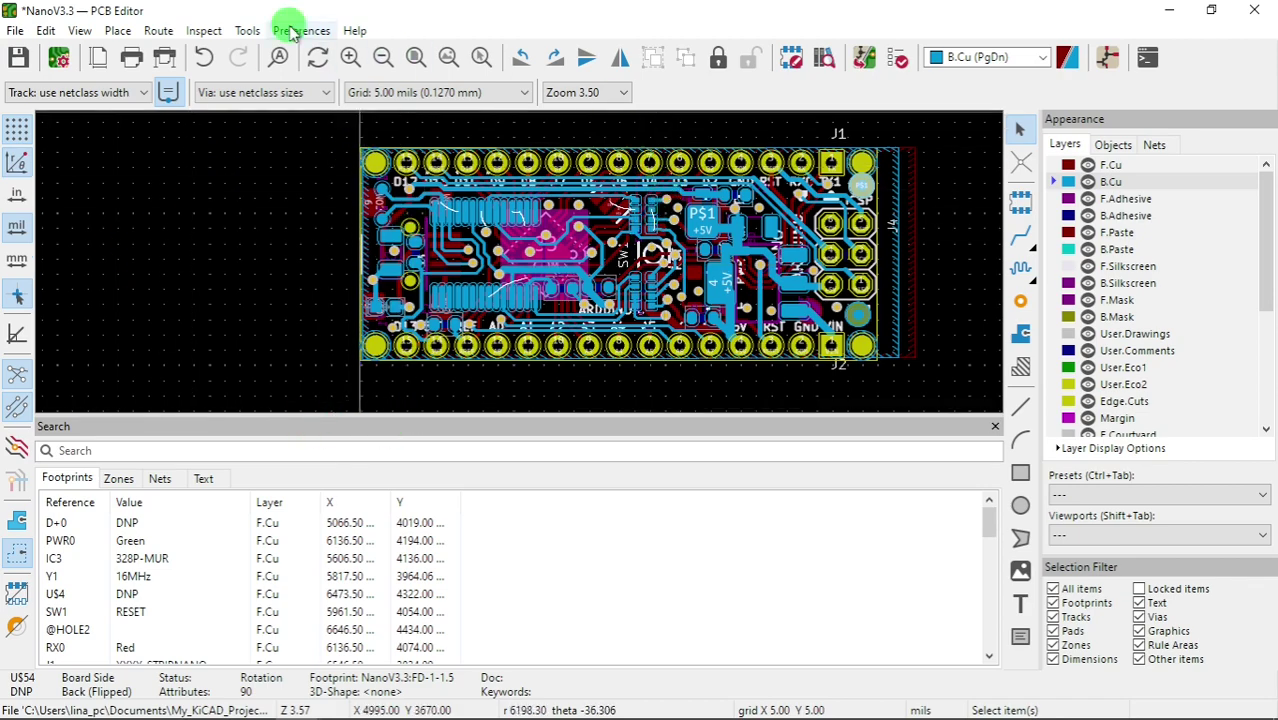
pyautogui.click(87, 44)
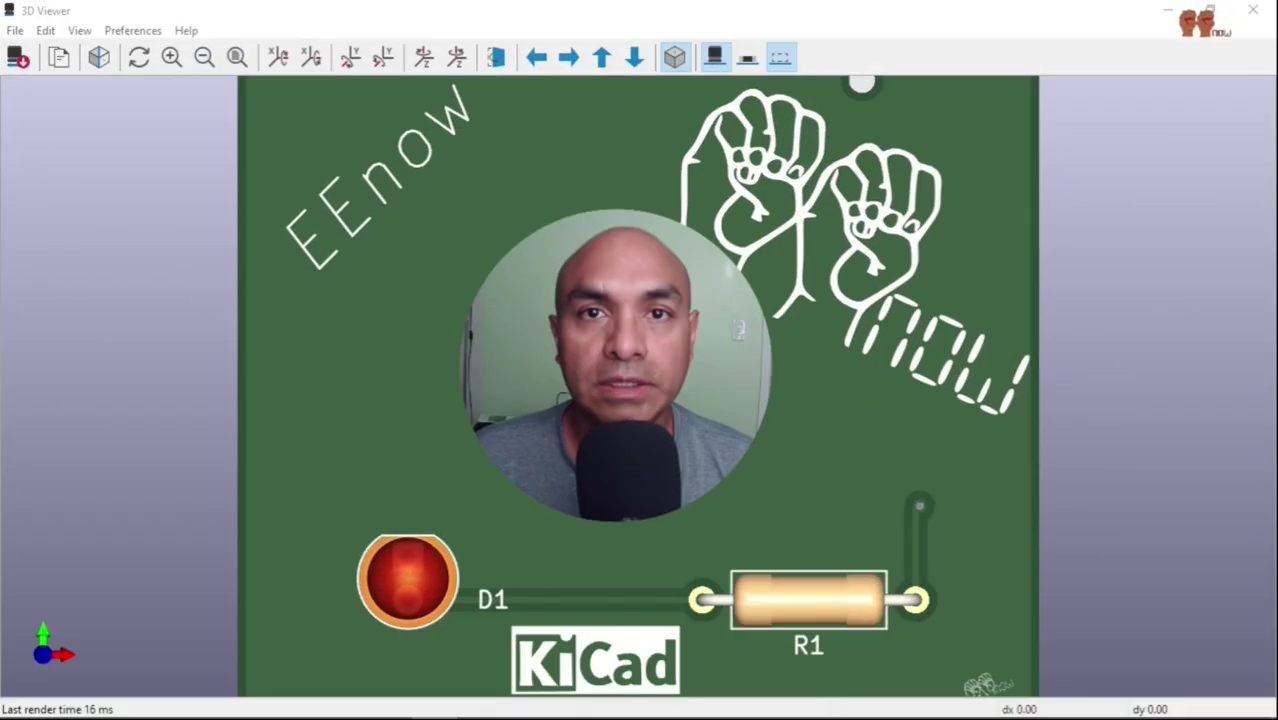